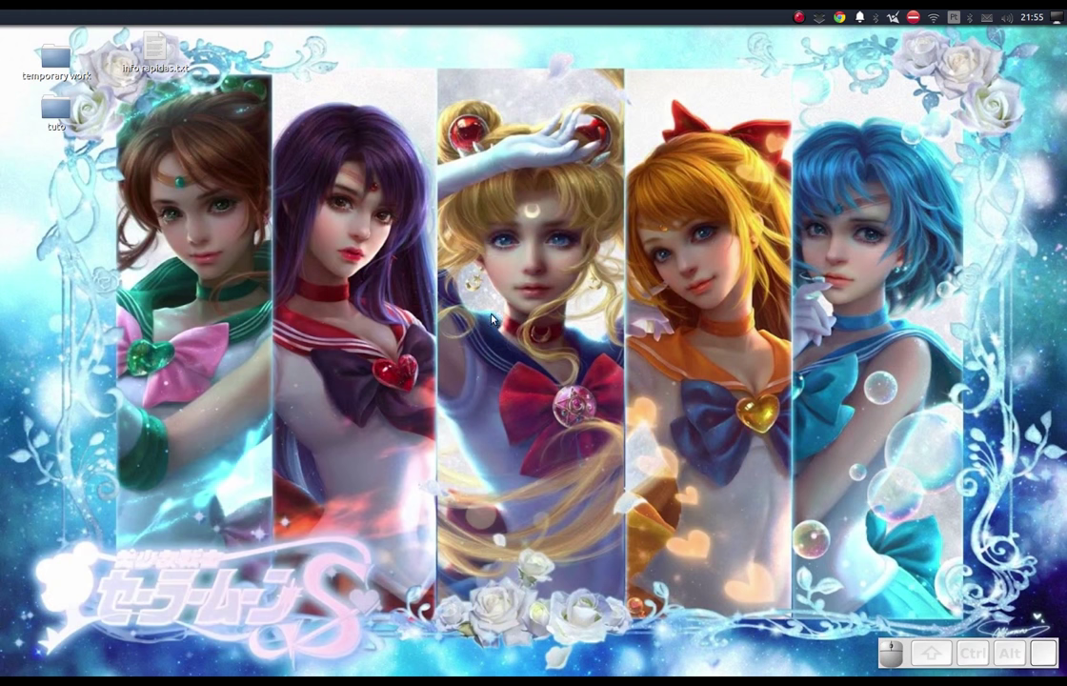
# In Nautilus show hidden items in the home folder and enter the .godot directory
pyautogui.press('alt+Tab')
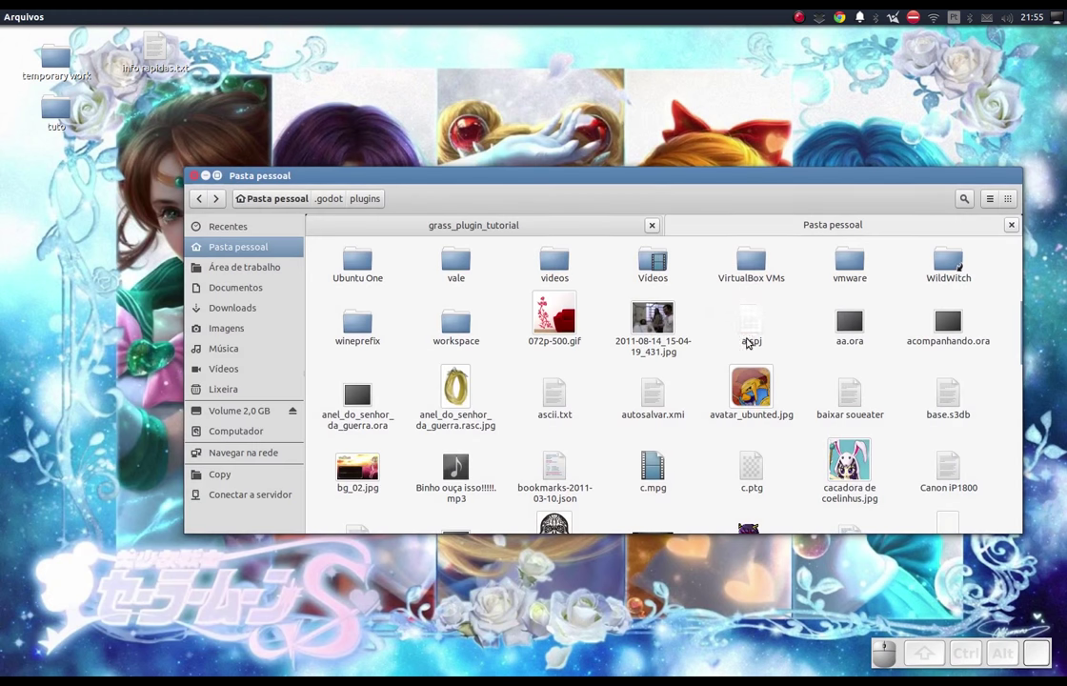
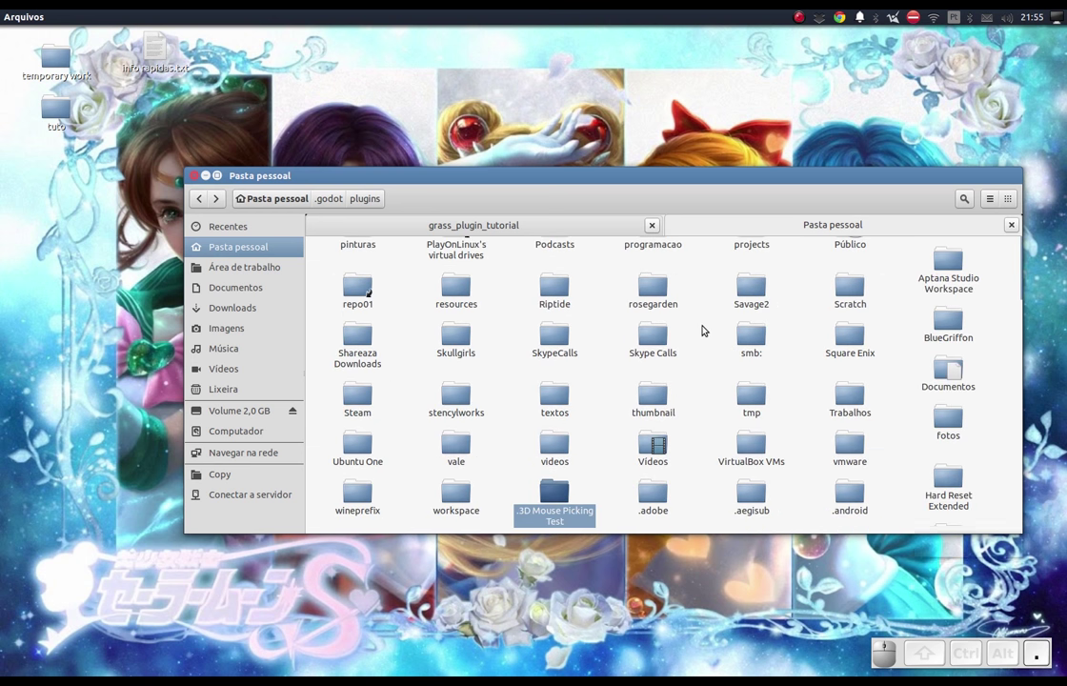
pyautogui.press('Return')
pyautogui.press('ctrl+h')
pyautogui.click(702, 371)
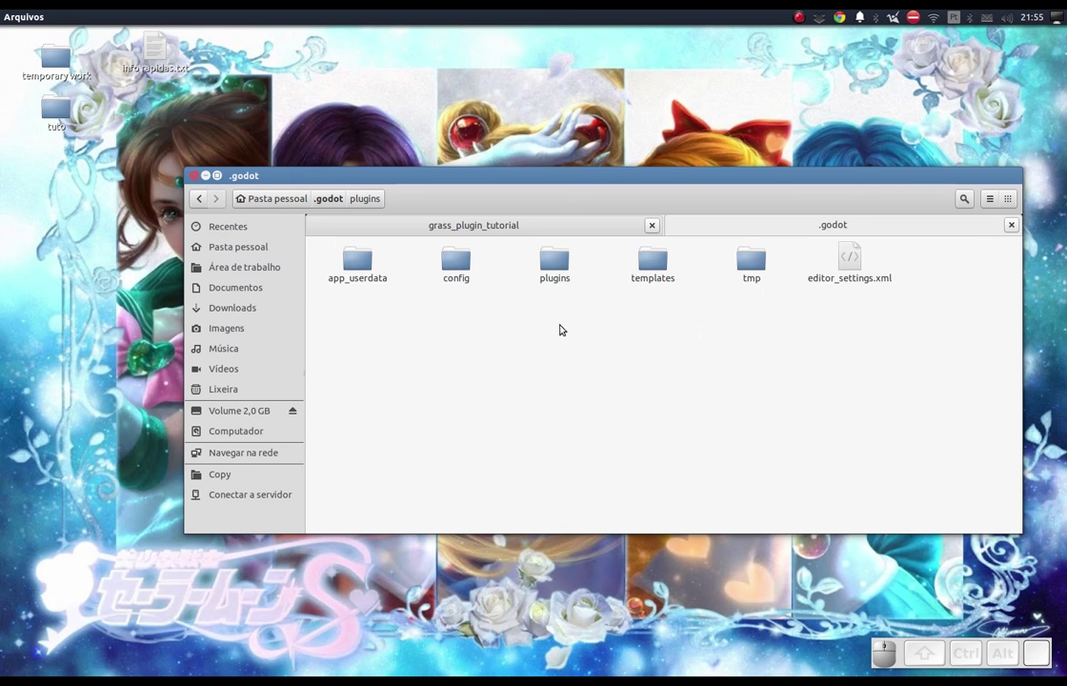
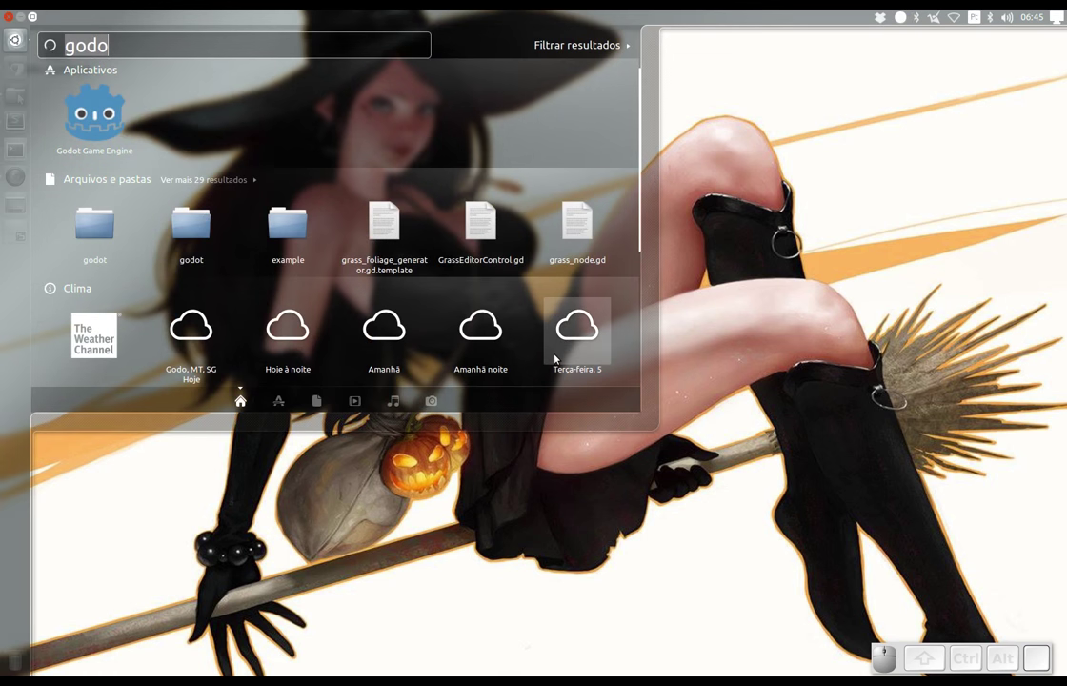
# Launch Godot and open sample_project for editing from the Project Manager
pyautogui.click(91, 112)
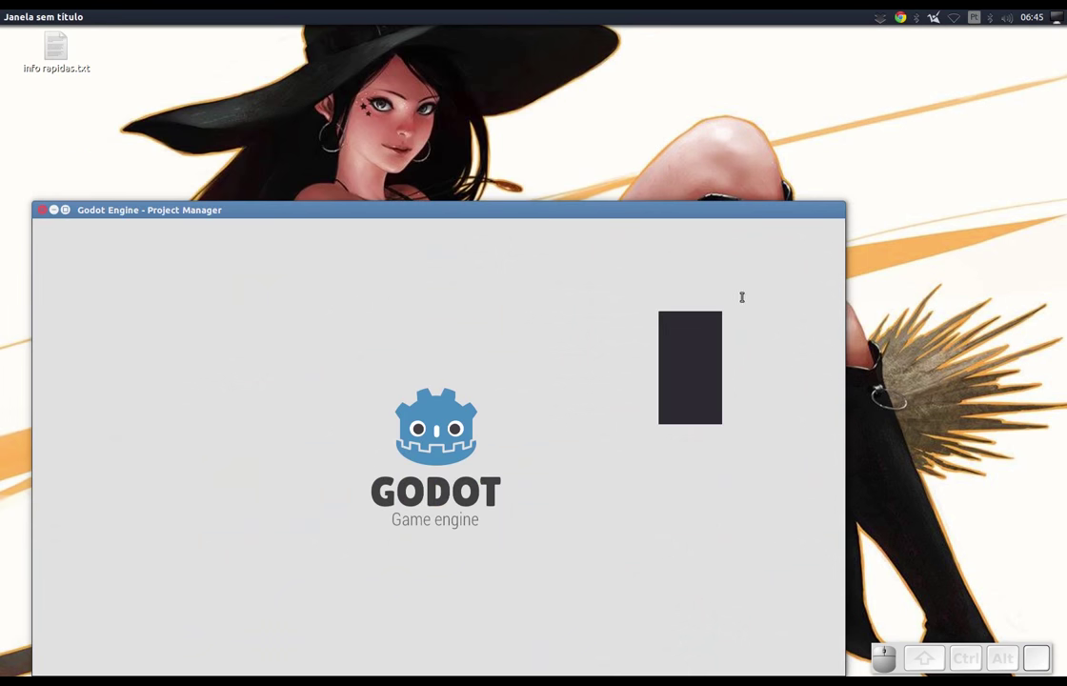
pyautogui.click(199, 381)
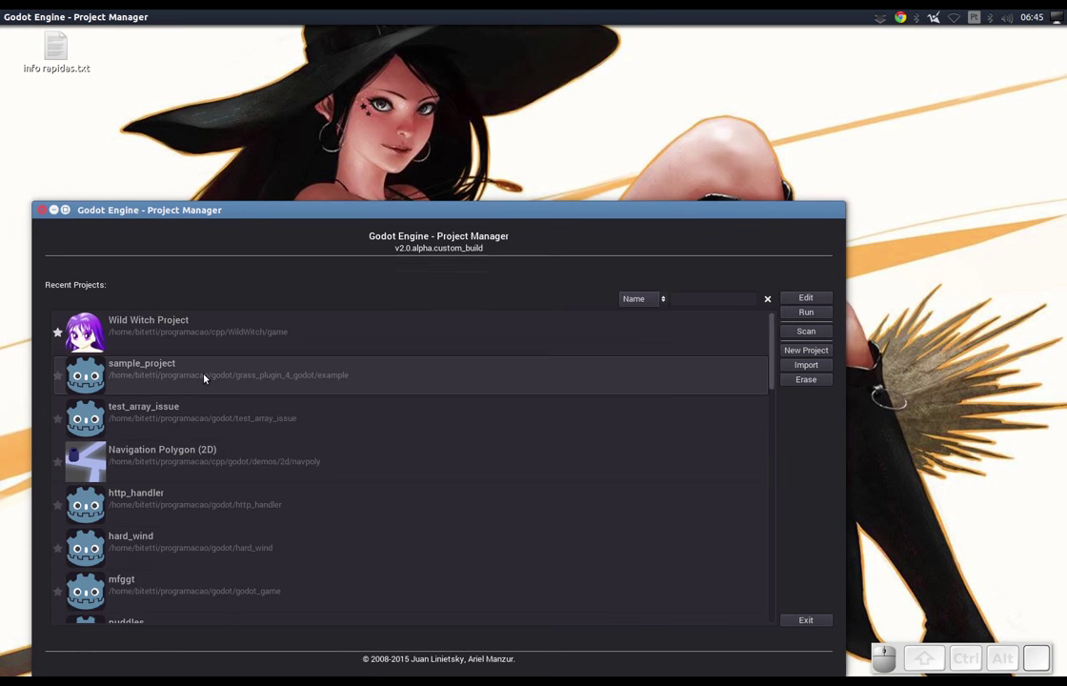
pyautogui.click(208, 377)
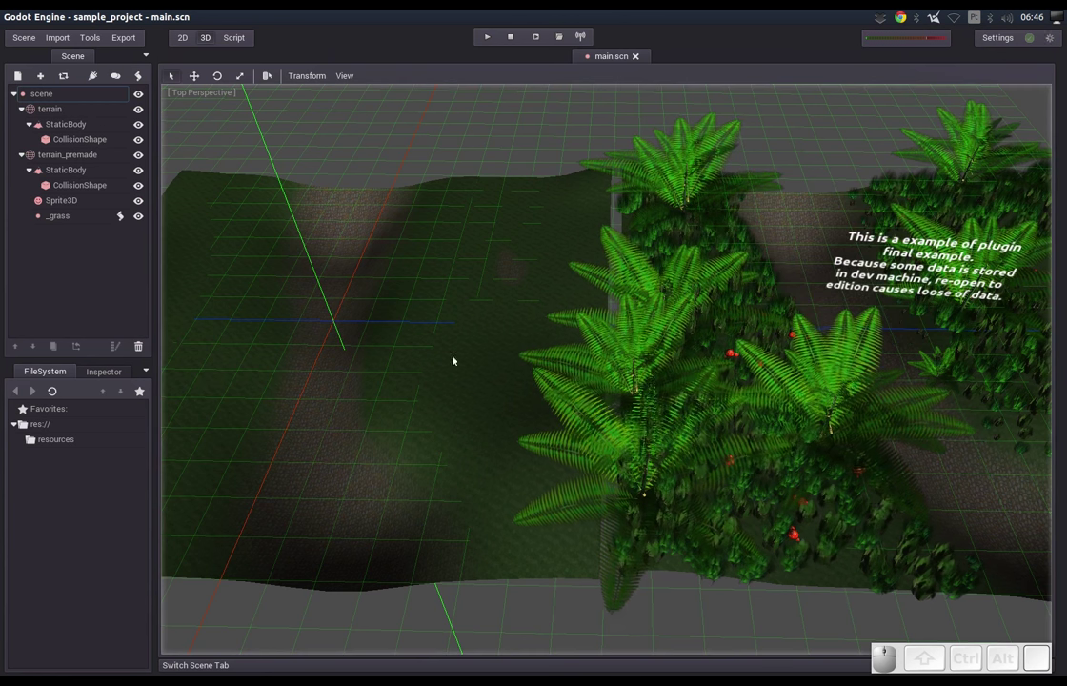
pyautogui.moveTo(812, 356); pyautogui.dragTo(726, 356)
pyautogui.middleClick(734, 355)
pyautogui.click(727, 369)
pyautogui.click(677, 409)
pyautogui.middleClick(679, 403)
pyautogui.scroll(-3)
pyautogui.scroll(-3)
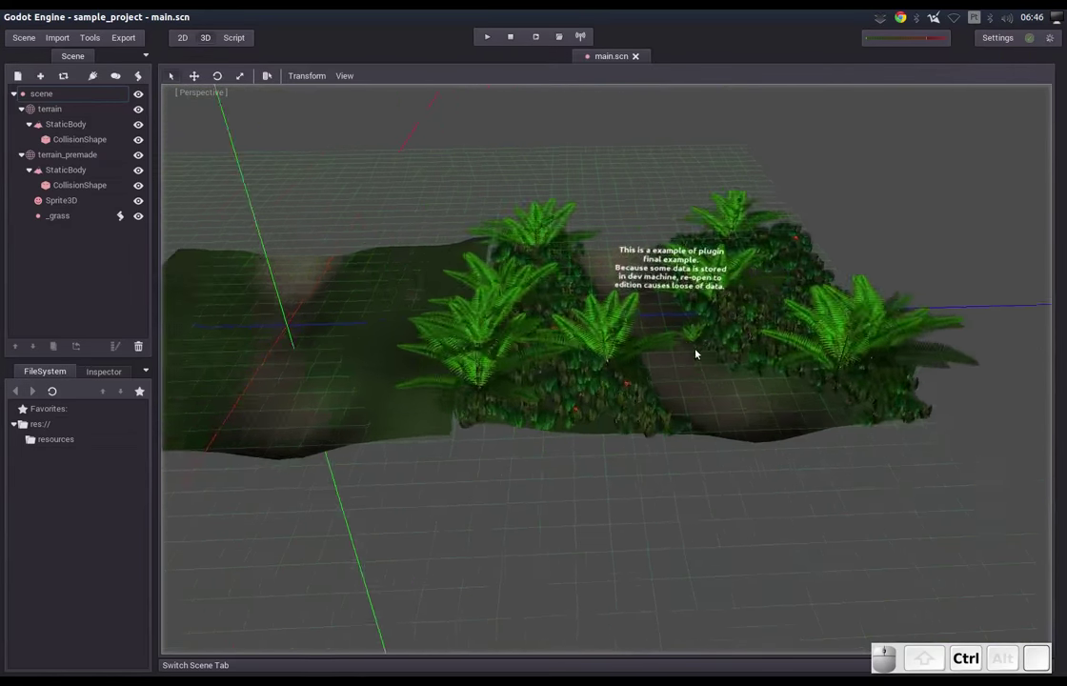
pyautogui.moveTo(625, 305); pyautogui.dragTo(633, 336)
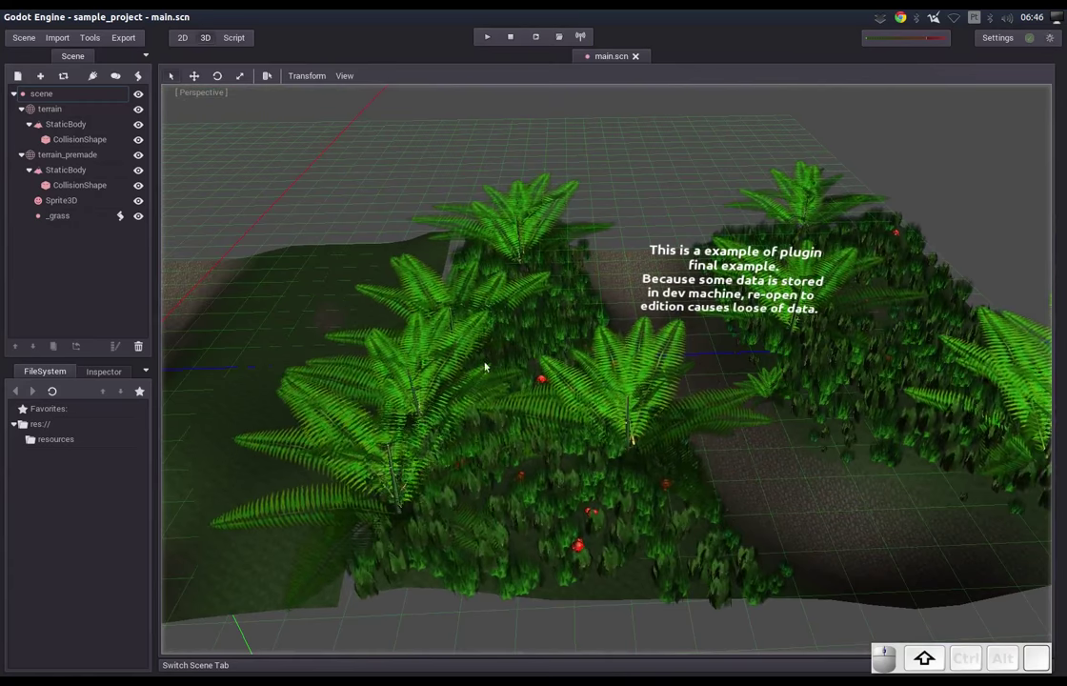
pyautogui.middleClick(463, 372)
pyautogui.scroll(3)
pyautogui.scroll(-3)
pyautogui.click(566, 371)
pyautogui.middleClick(584, 376)
pyautogui.scroll(3)
pyautogui.moveTo(602, 311); pyautogui.dragTo(597, 338)
pyautogui.click(359, 360)
pyautogui.middleClick(376, 365)
pyautogui.click(416, 351)
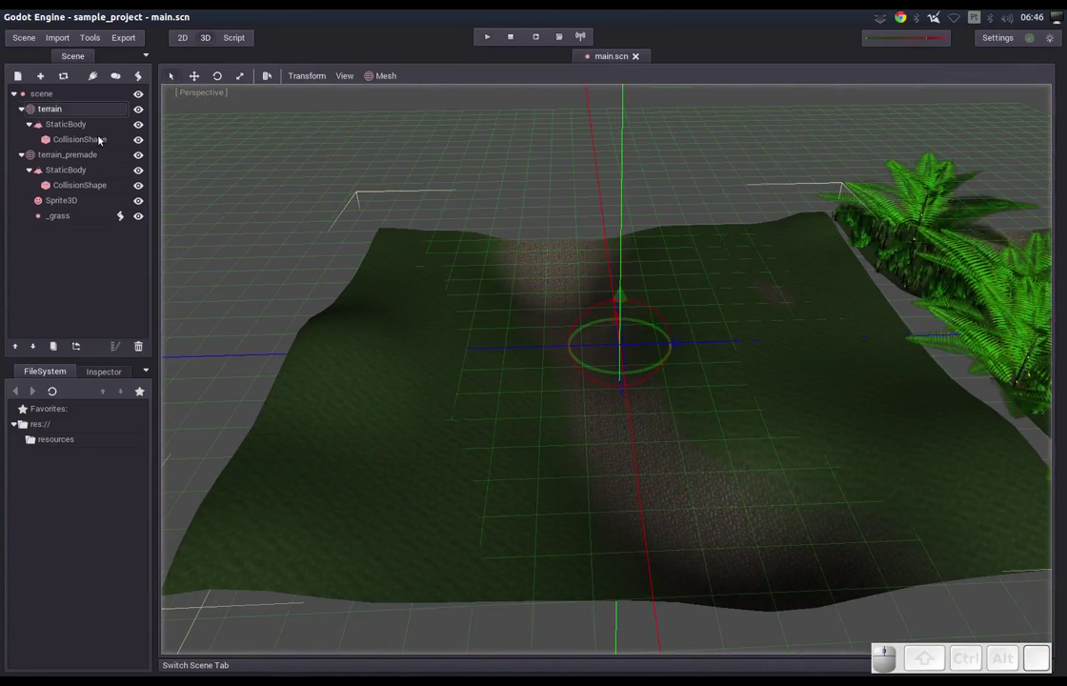
# Replace the terrain's old StaticBody with a new Trimesh Static Body created from its mesh
pyautogui.click(62, 134)
pyautogui.press('Delete')
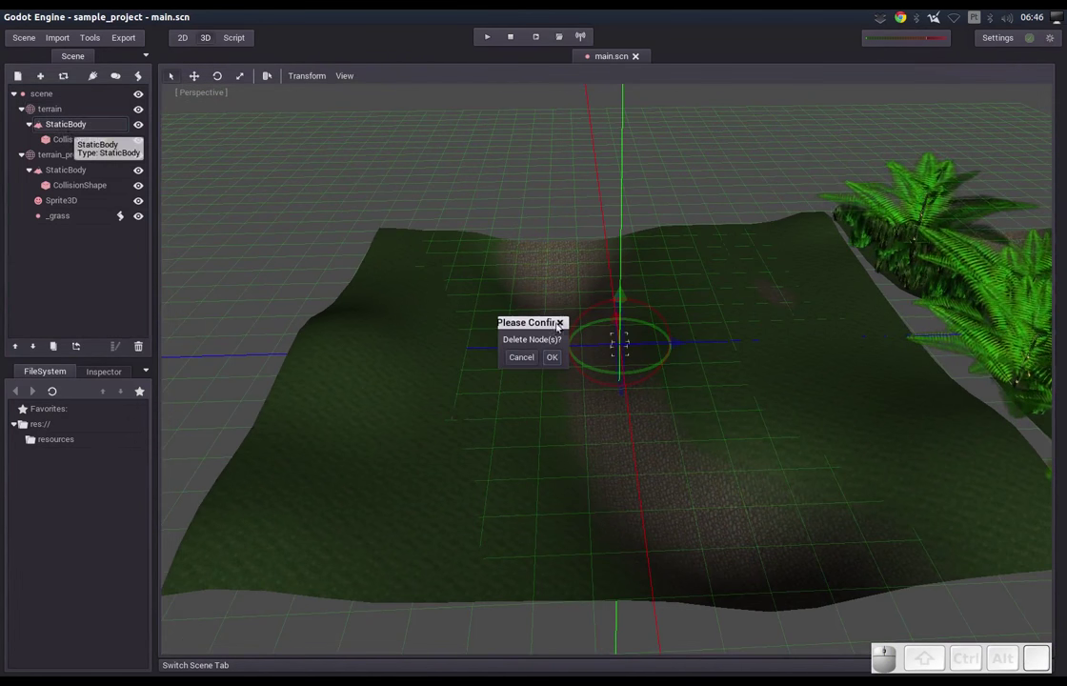
pyautogui.click(555, 358)
pyautogui.click(57, 115)
pyautogui.click(383, 78)
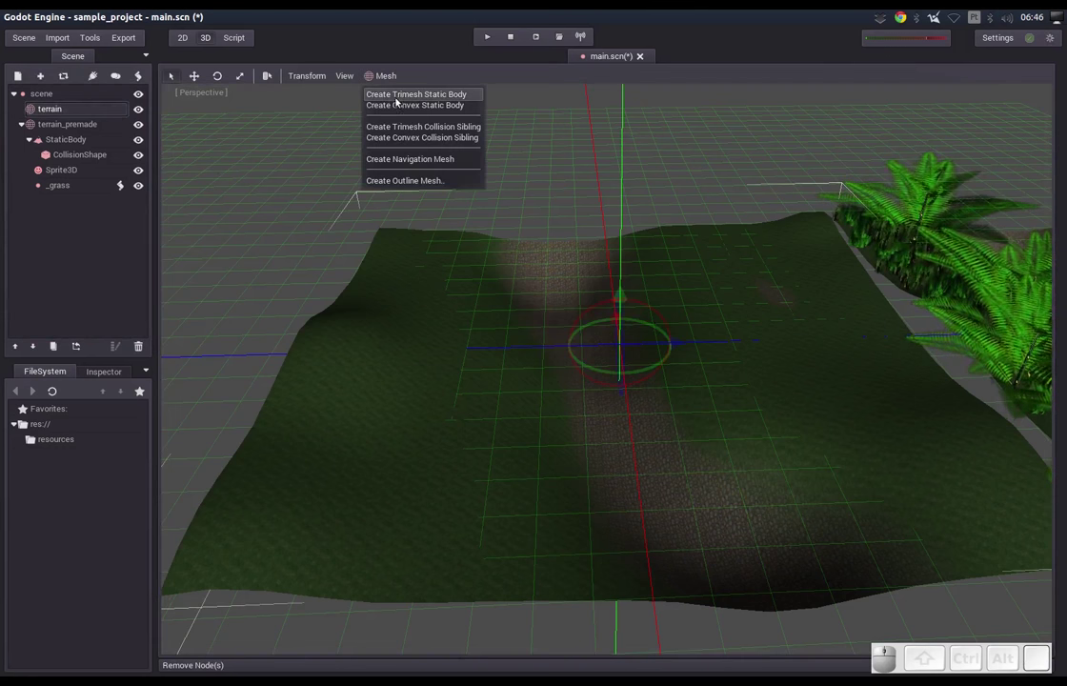
pyautogui.click(396, 101)
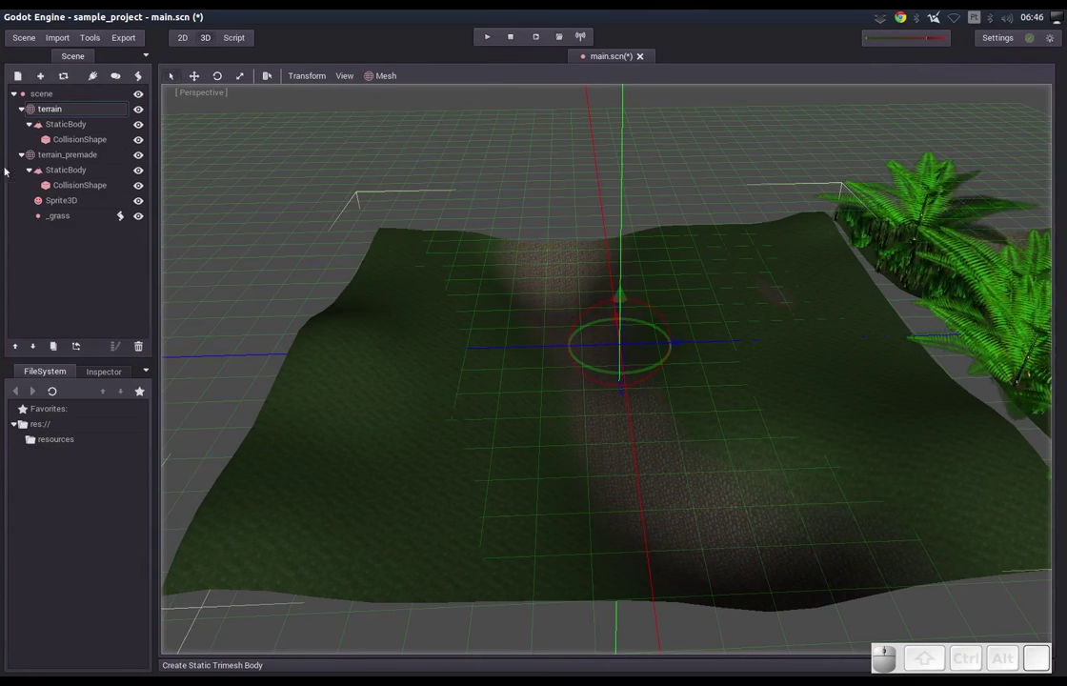
# Bring up the Plugins list in the Editor Settings
pyautogui.click(995, 40)
pyautogui.click(970, 60)
pyautogui.click(556, 136)
# Enable the Grass Editor plugin and start a new grass setup with terrain as the surface
pyautogui.click(196, 207)
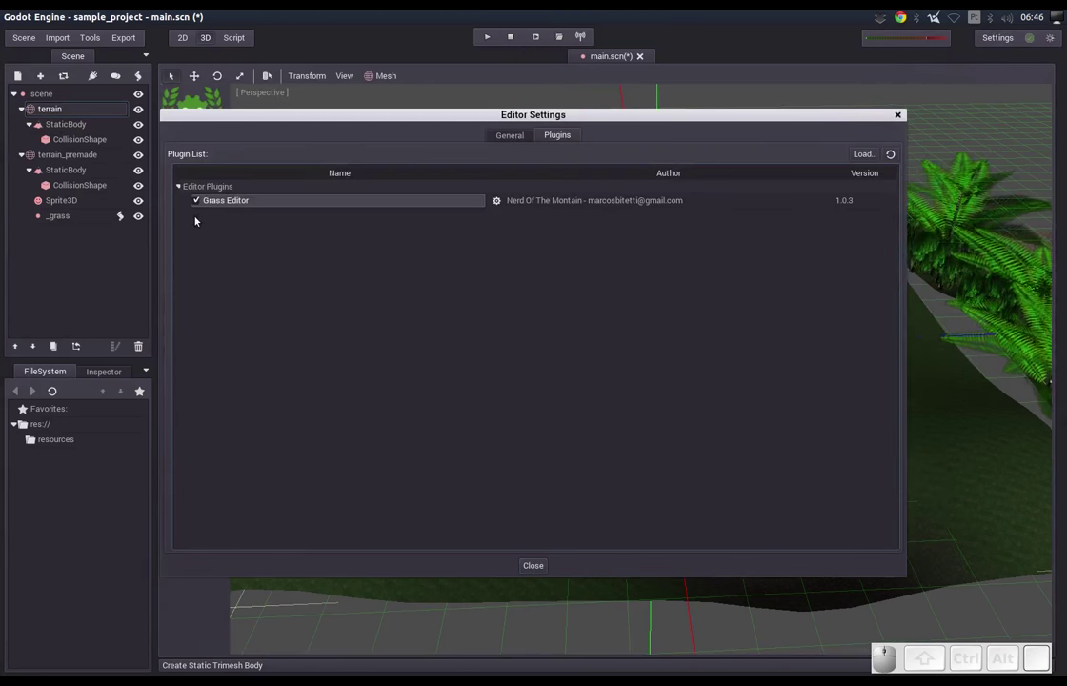
pyautogui.click(105, 287)
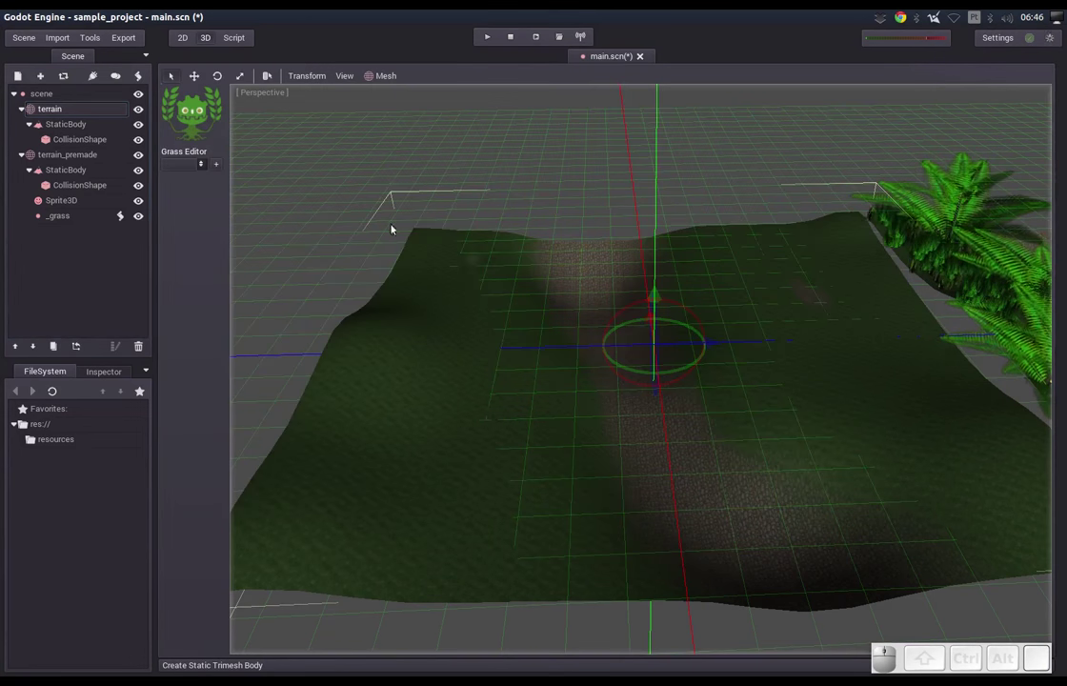
pyautogui.click(219, 165)
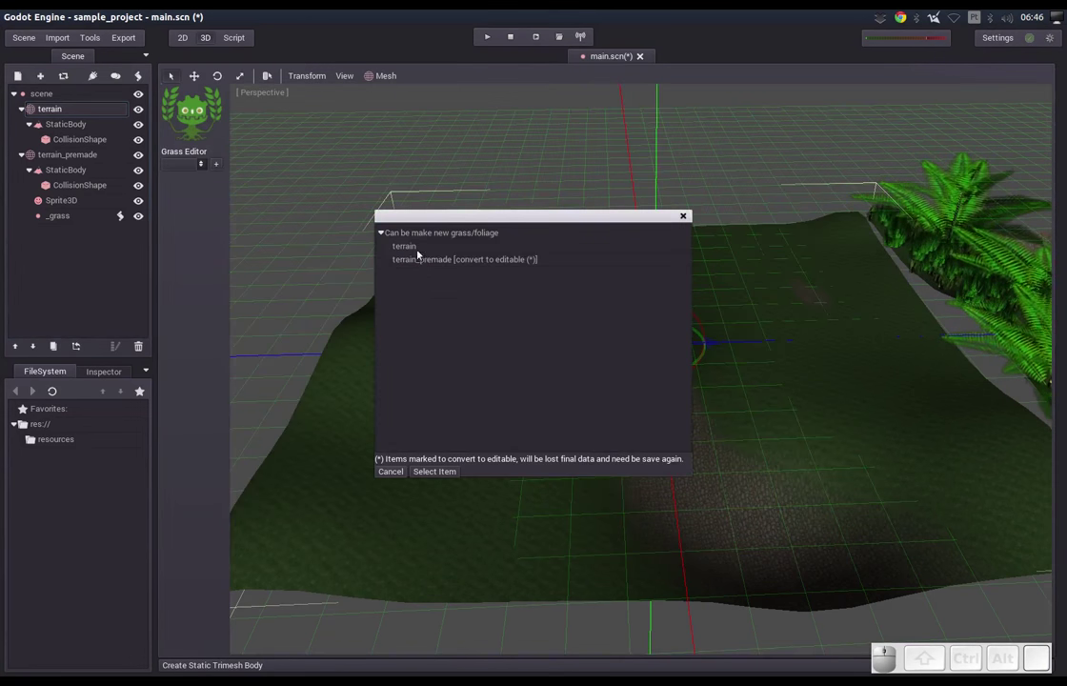
pyautogui.click(411, 252)
pyautogui.scroll(3)
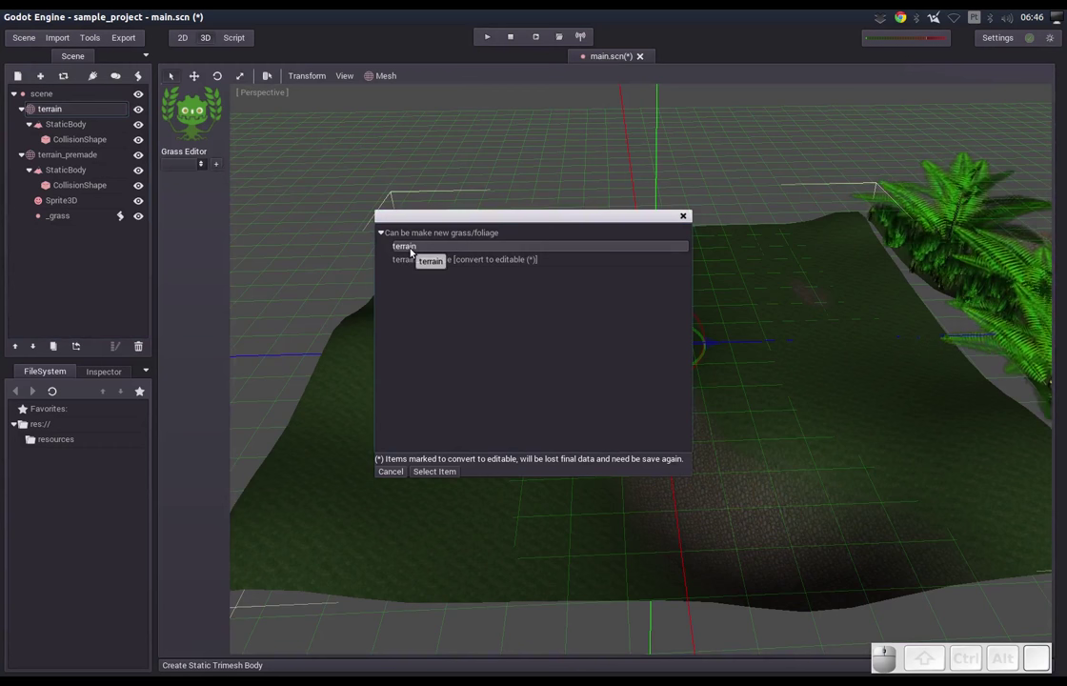
# Confirm terrain as the grass surface and set el. step to 0.5 and space size to 5
pyautogui.click(412, 252)
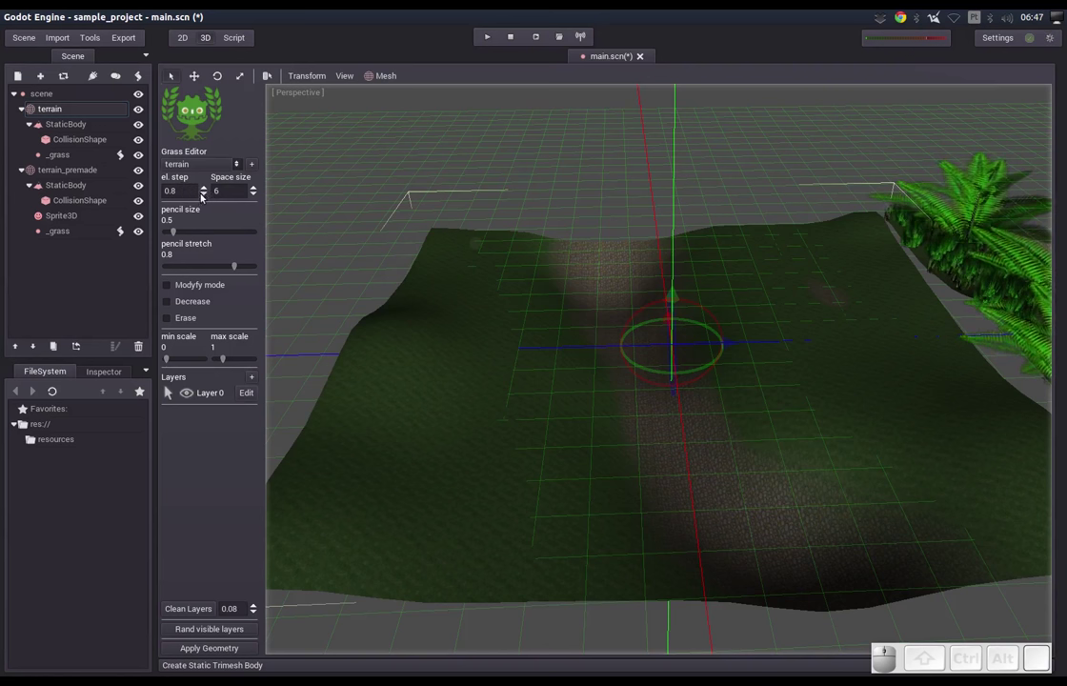
pyautogui.click(207, 200)
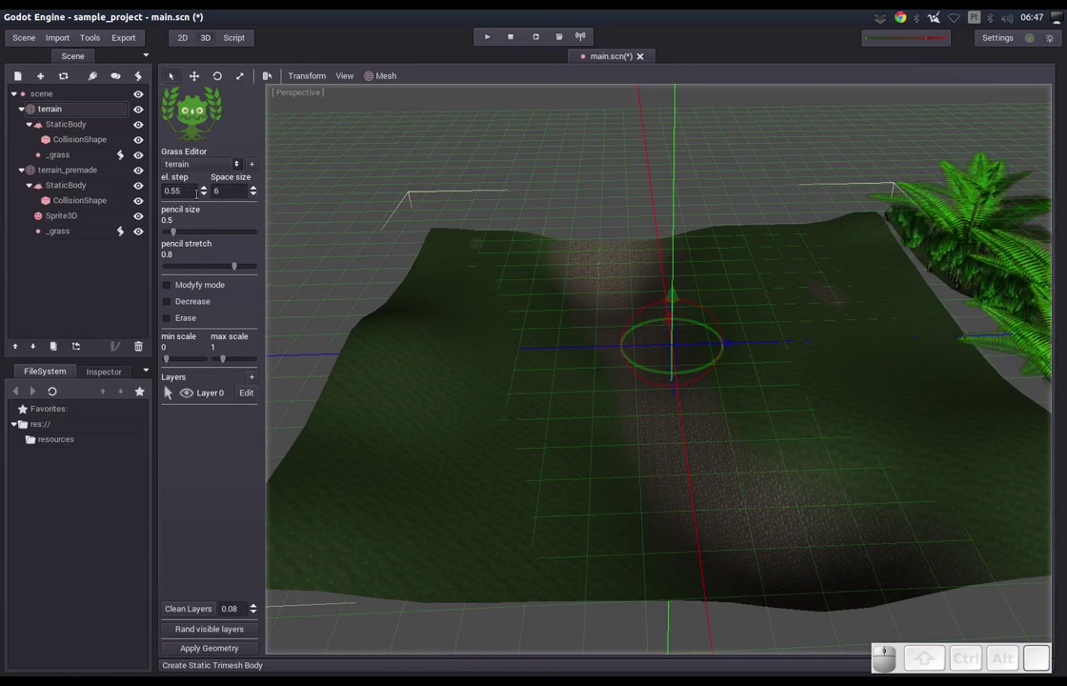
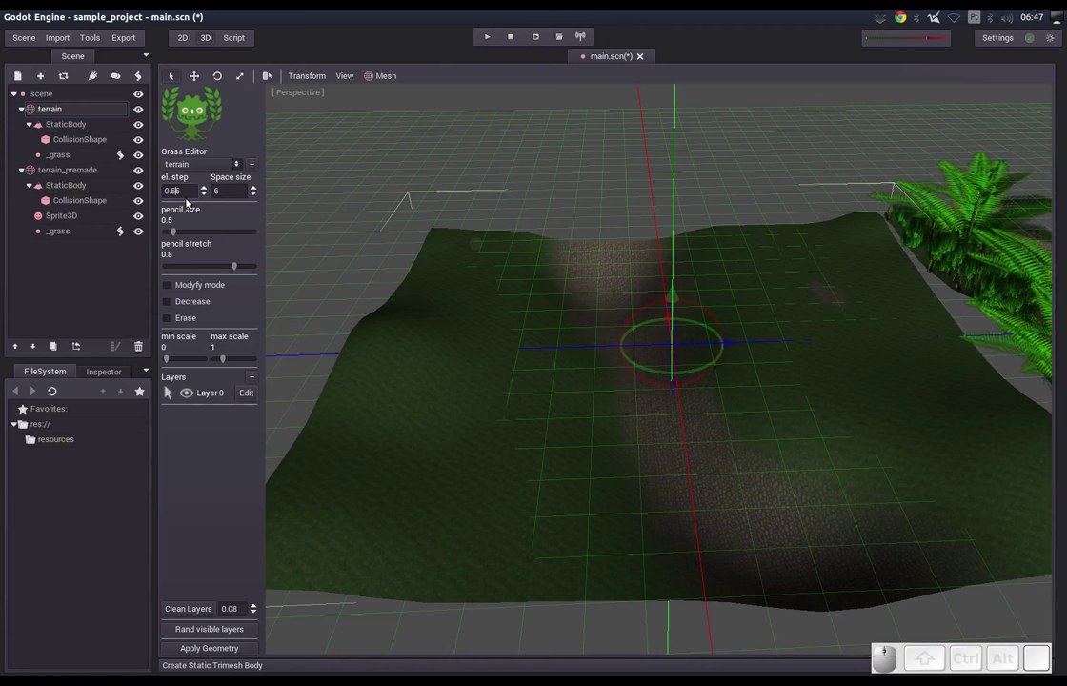
pyautogui.press('Delete')
pyautogui.press('Return')
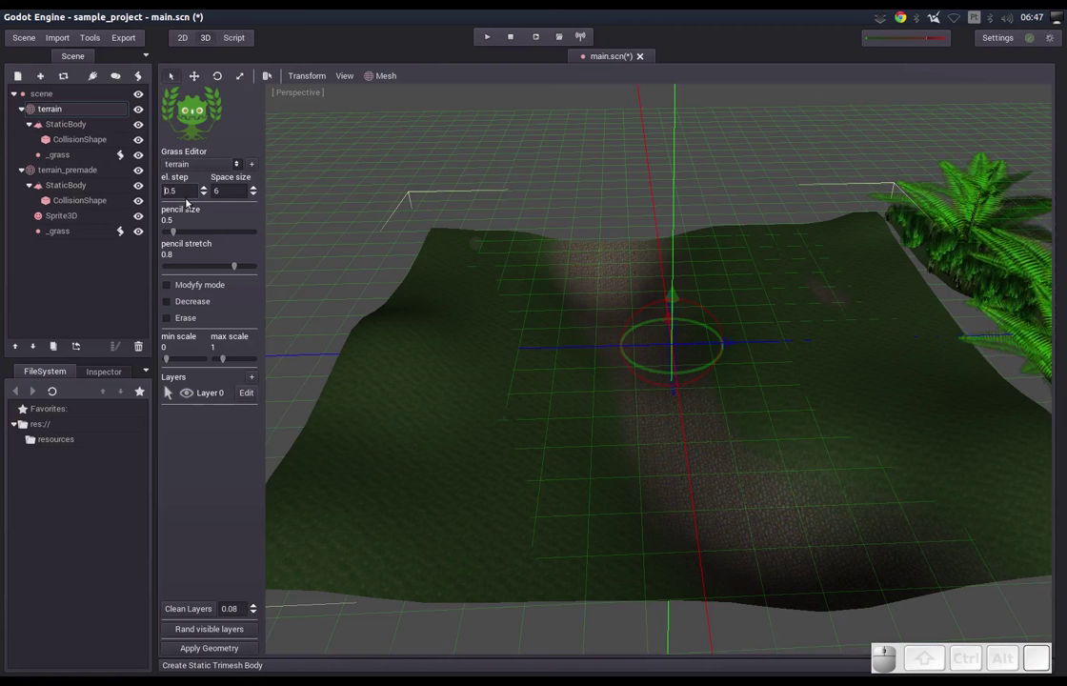
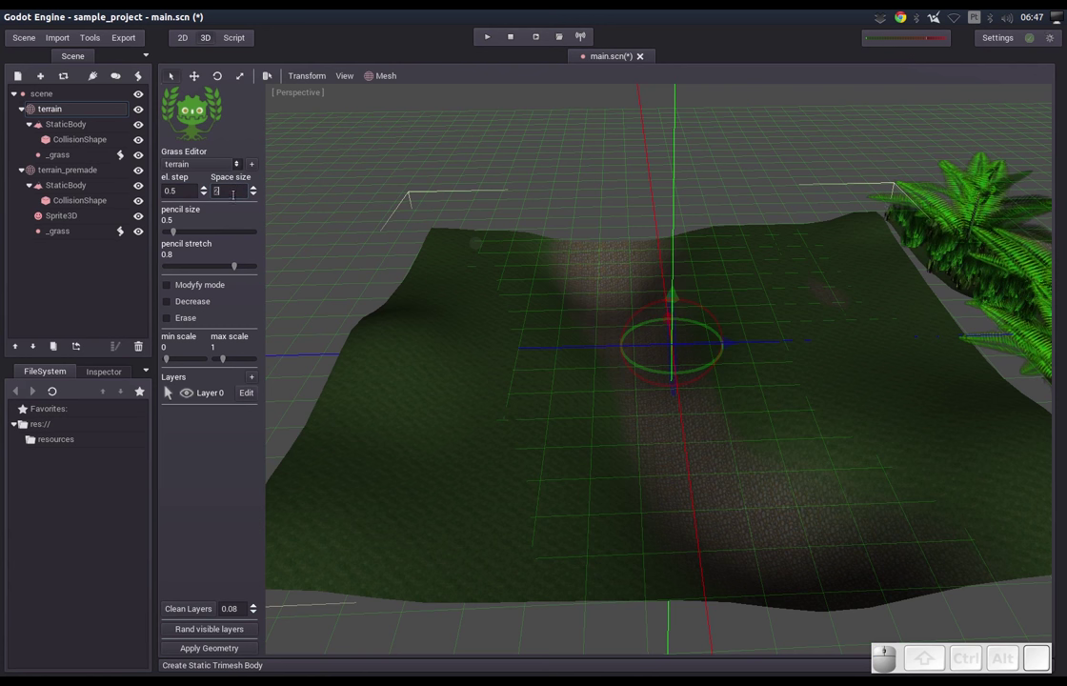
pyautogui.press('5')
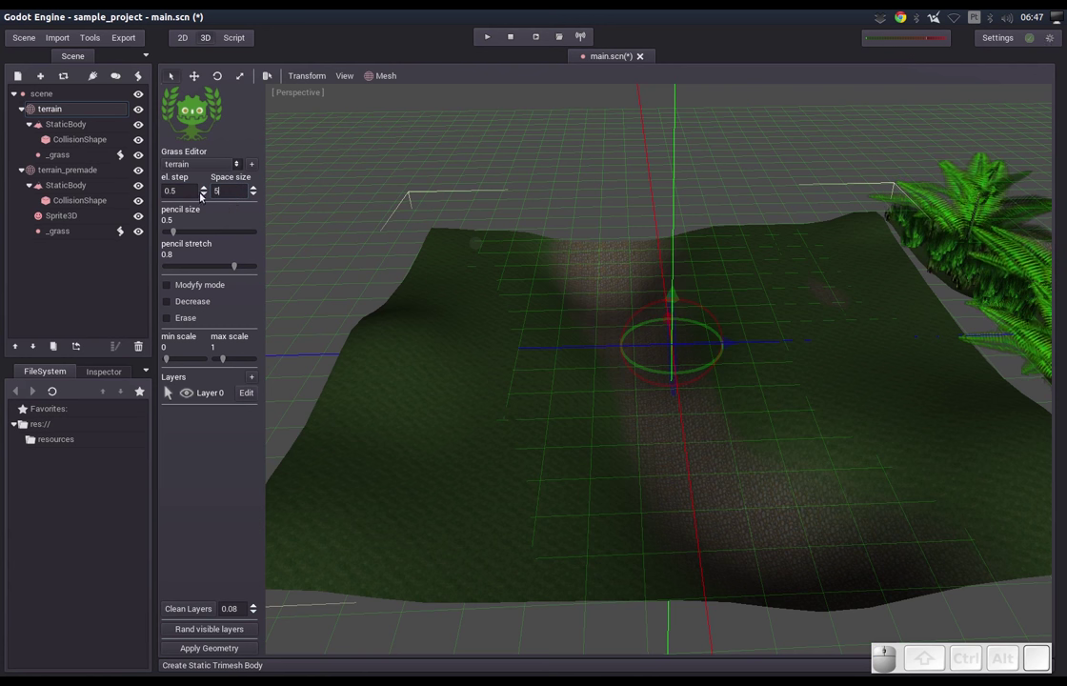
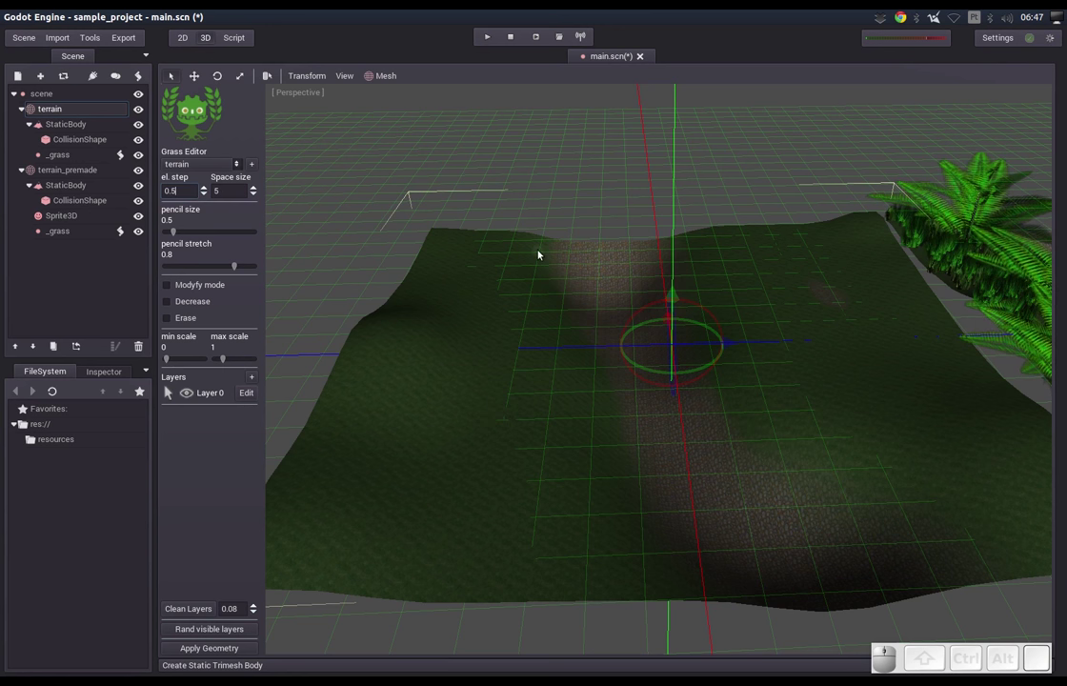
# Switch over to MyPaint
pyautogui.press('m')
pyautogui.press('y')
pyautogui.press('Down')
pyautogui.press('Return')
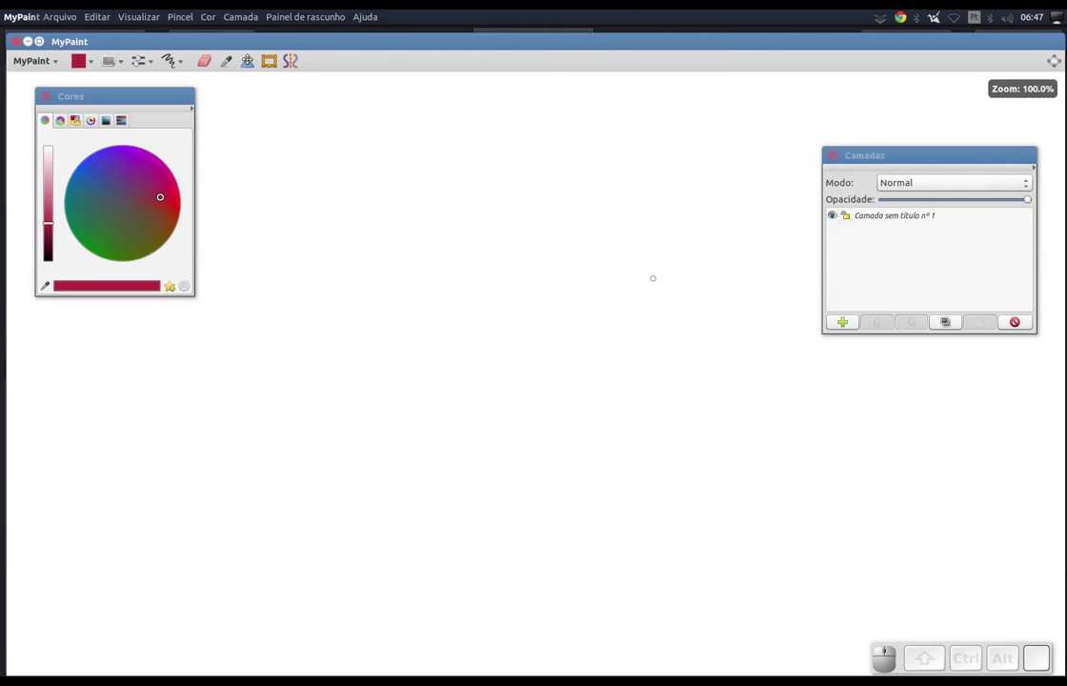
# Sketch the terrain grid with blue +LoD/-LoD markers in MyPaint, then minimize it to return to Godot
pyautogui.click(185, 62)
pyautogui.moveTo(337, 141); pyautogui.dragTo(261, 218)
pyautogui.click(265, 213)
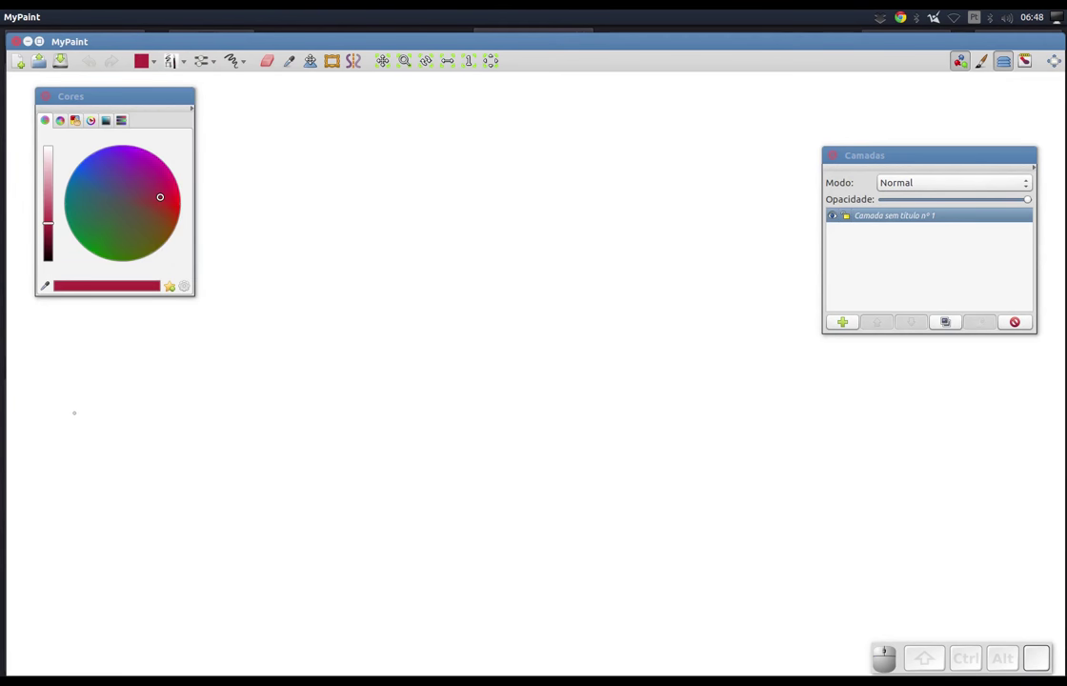
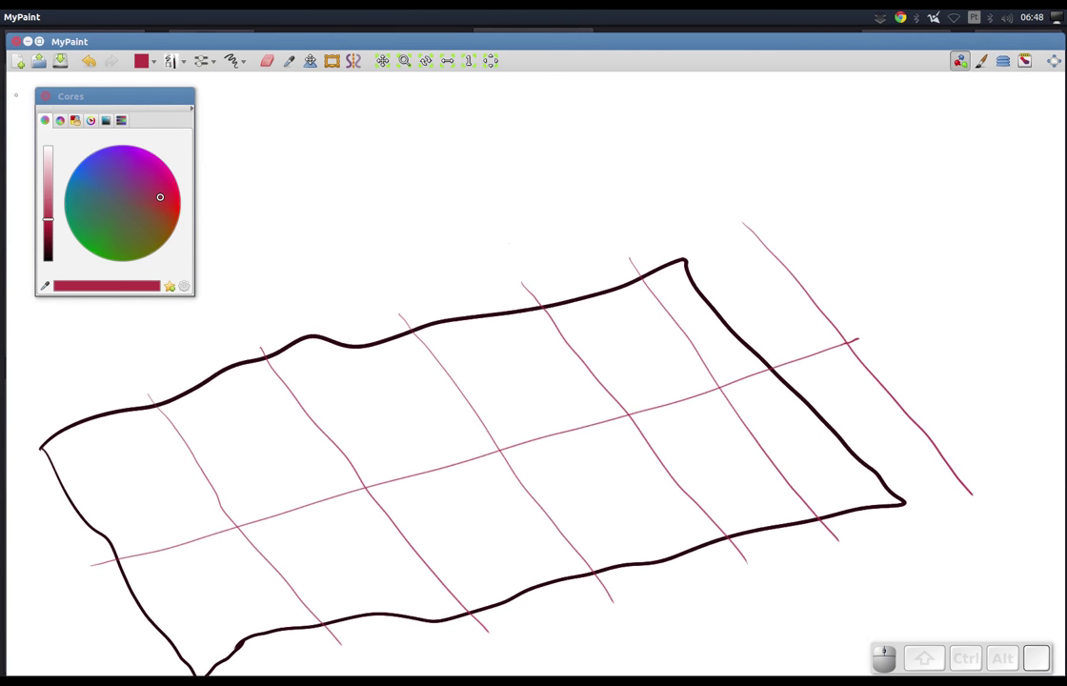
pyautogui.click(91, 186)
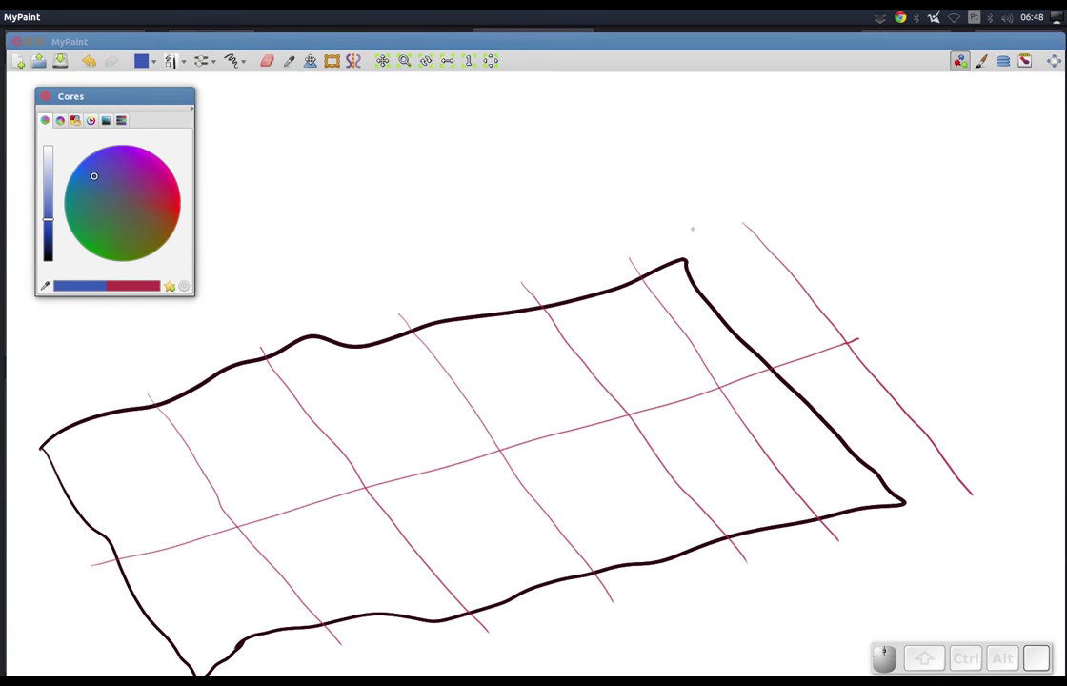
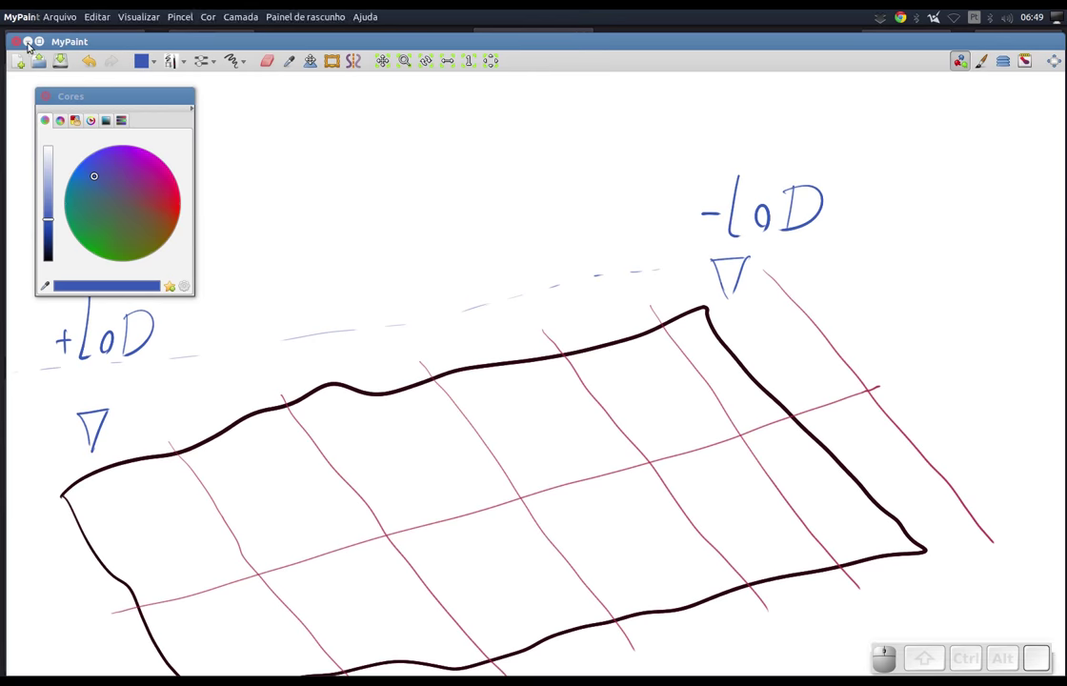
pyautogui.click(34, 47)
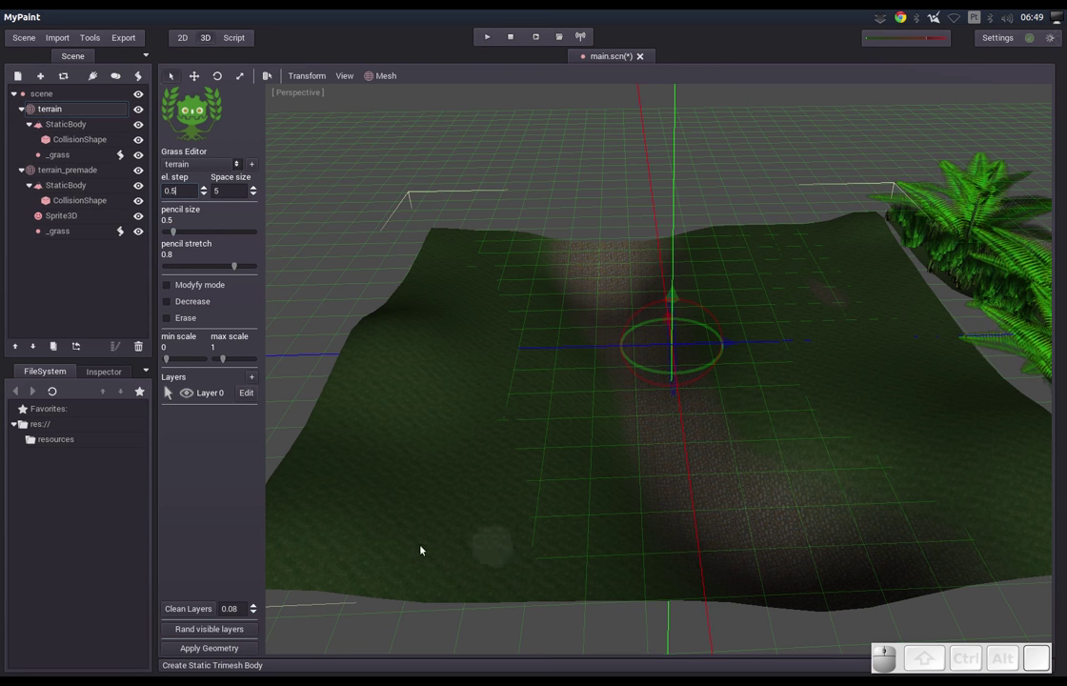
# Paint a grass strip along the terrain's left slope and set pencil size to 1.68
pyautogui.moveTo(180, 236); pyautogui.dragTo(381, 438)
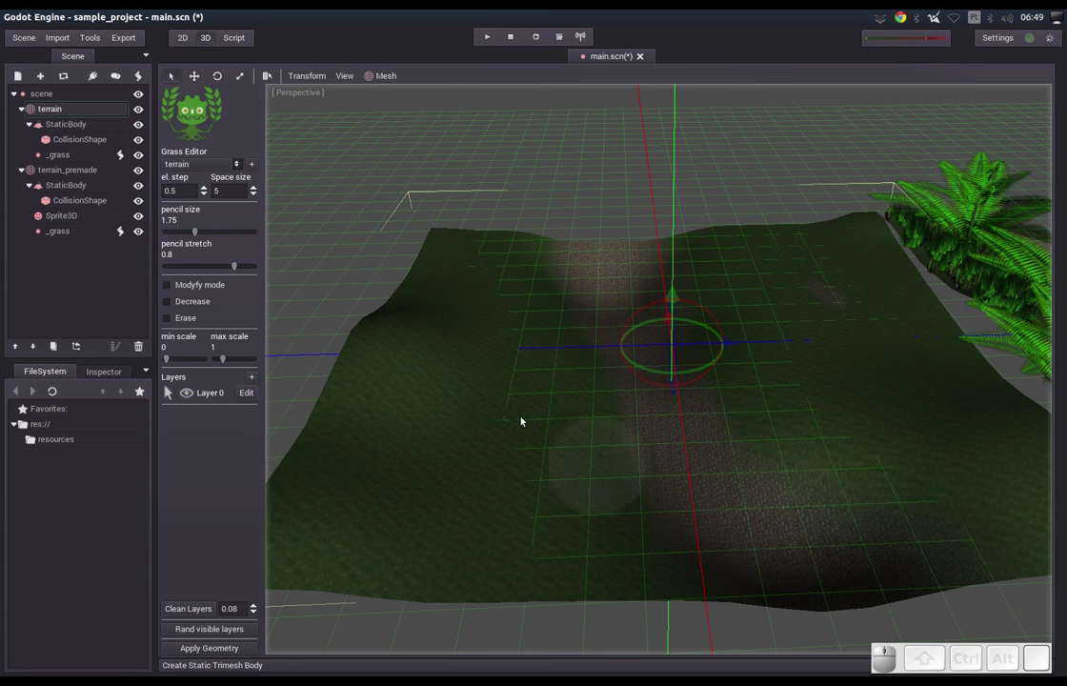
pyautogui.click(203, 233)
pyautogui.scroll(3)
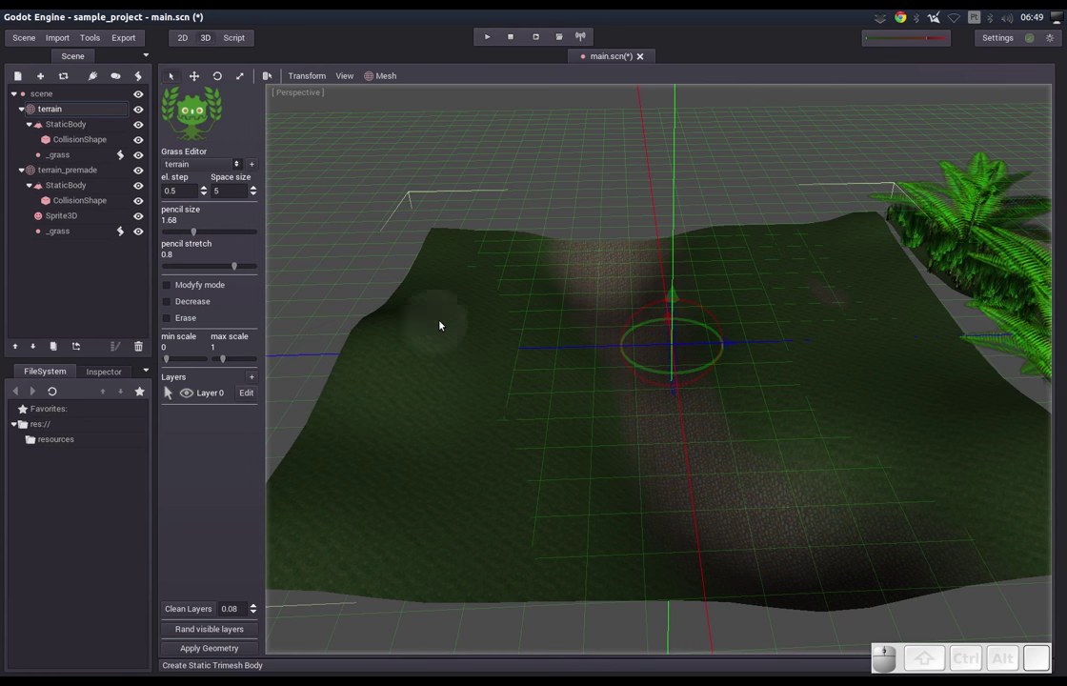
# Paint more grass on the lower-left slope, adjust brush stretch to about 0.61 and reshape the grass in Modyfy mode
pyautogui.moveTo(451, 249); pyautogui.dragTo(420, 570)
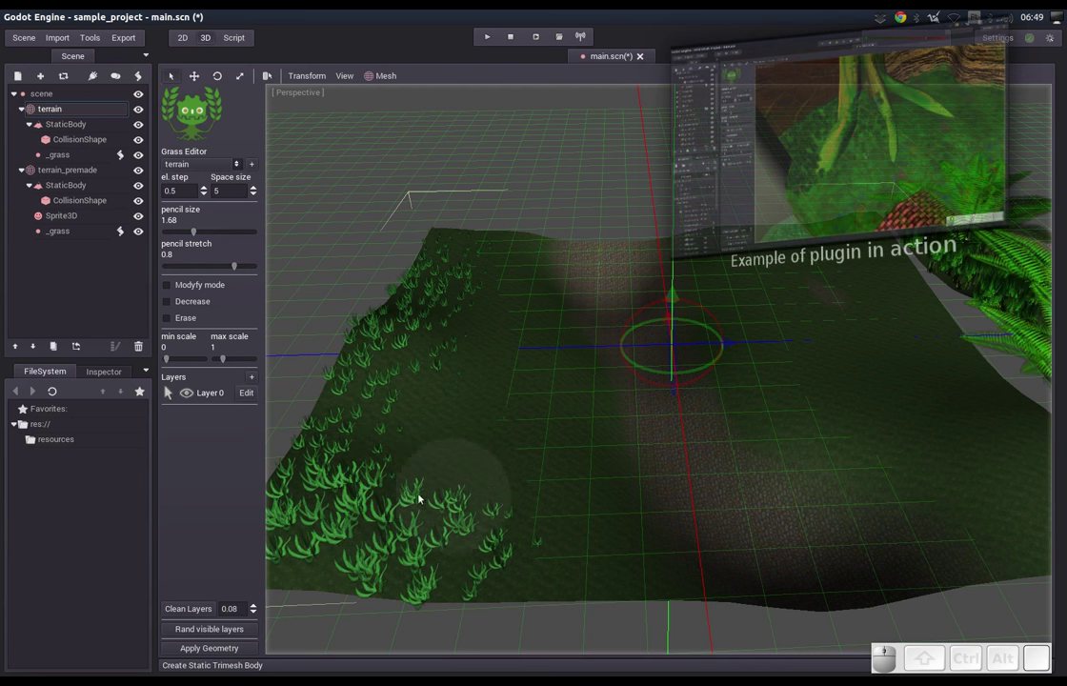
pyautogui.moveTo(239, 268); pyautogui.dragTo(448, 411)
pyautogui.moveTo(455, 414); pyautogui.dragTo(421, 424)
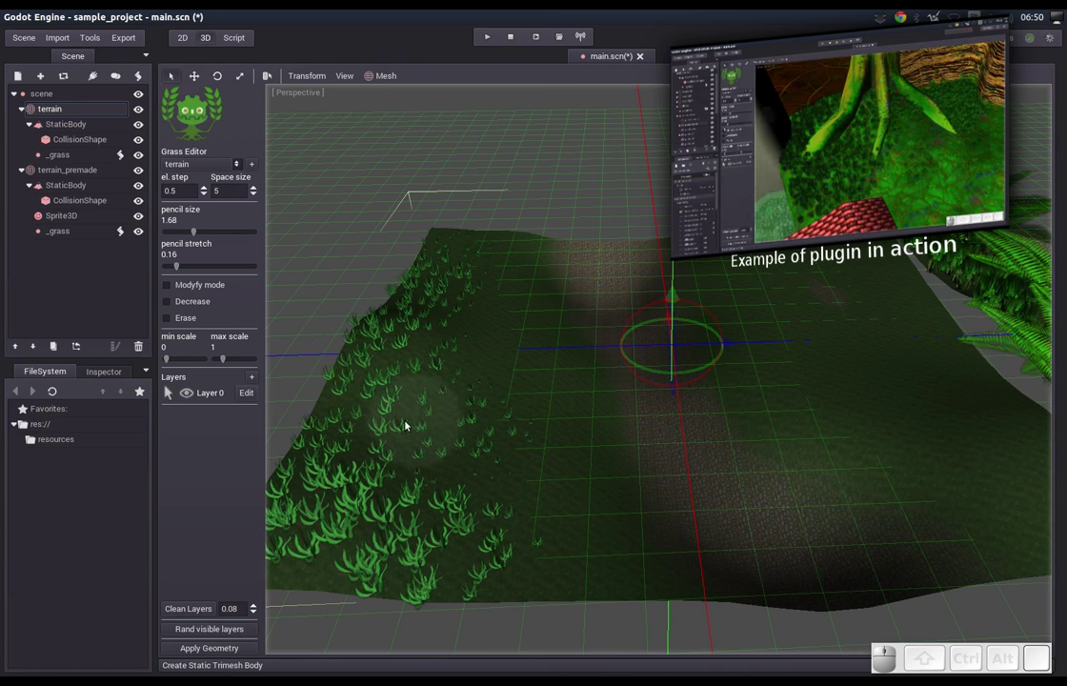
pyautogui.moveTo(182, 267); pyautogui.dragTo(194, 295)
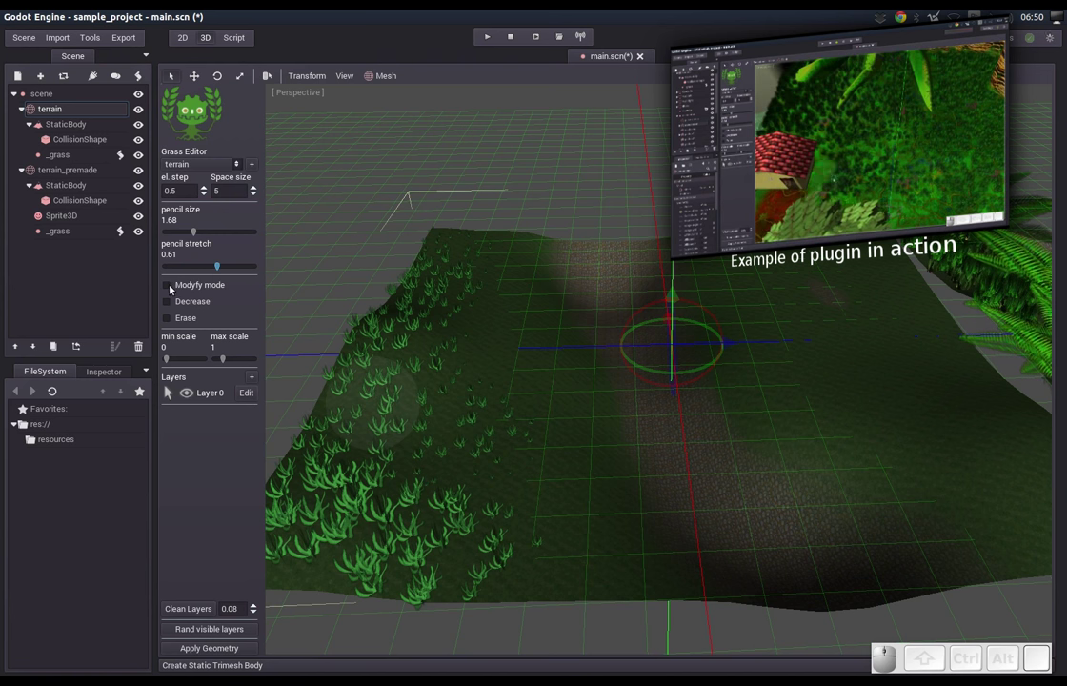
pyautogui.click(168, 288)
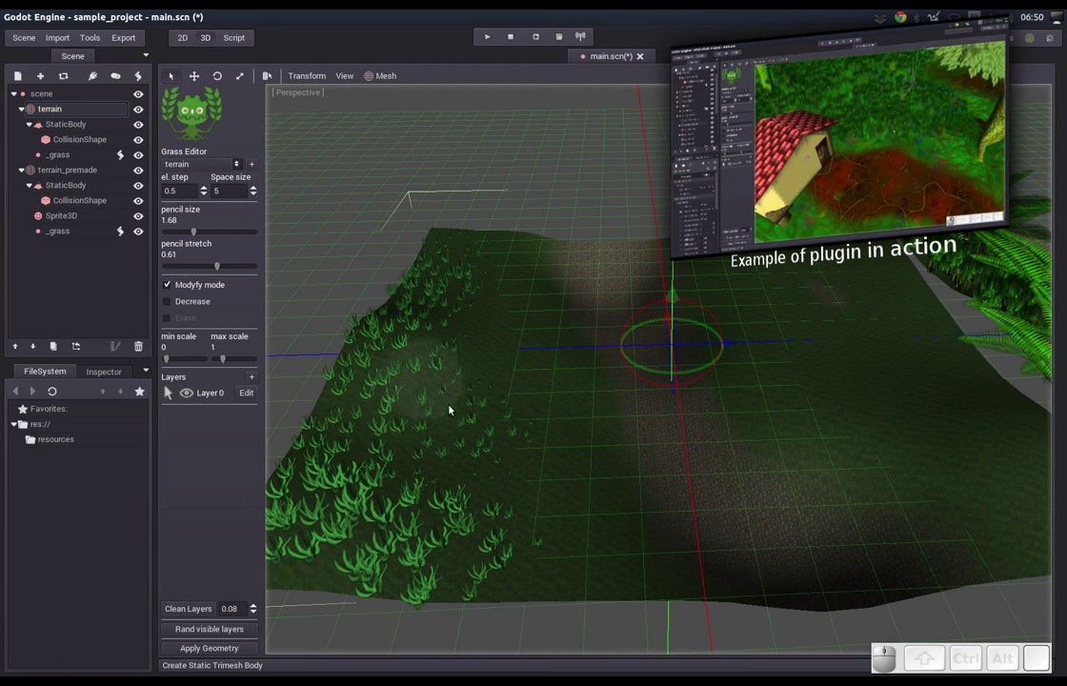
pyautogui.moveTo(508, 391); pyautogui.dragTo(438, 454)
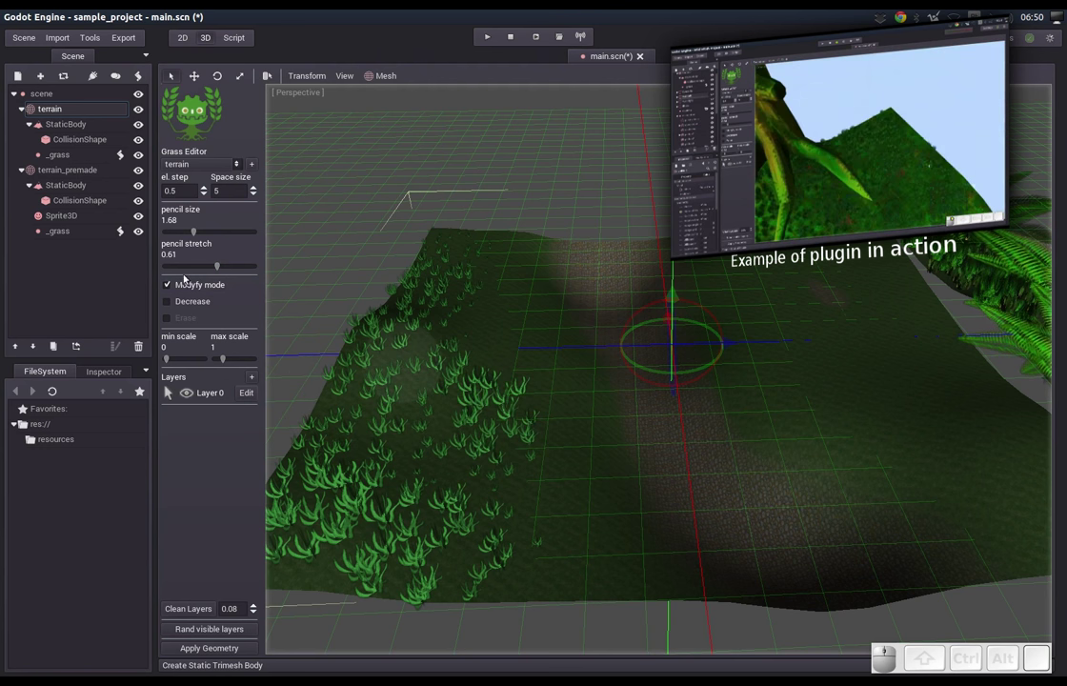
pyautogui.click(174, 289)
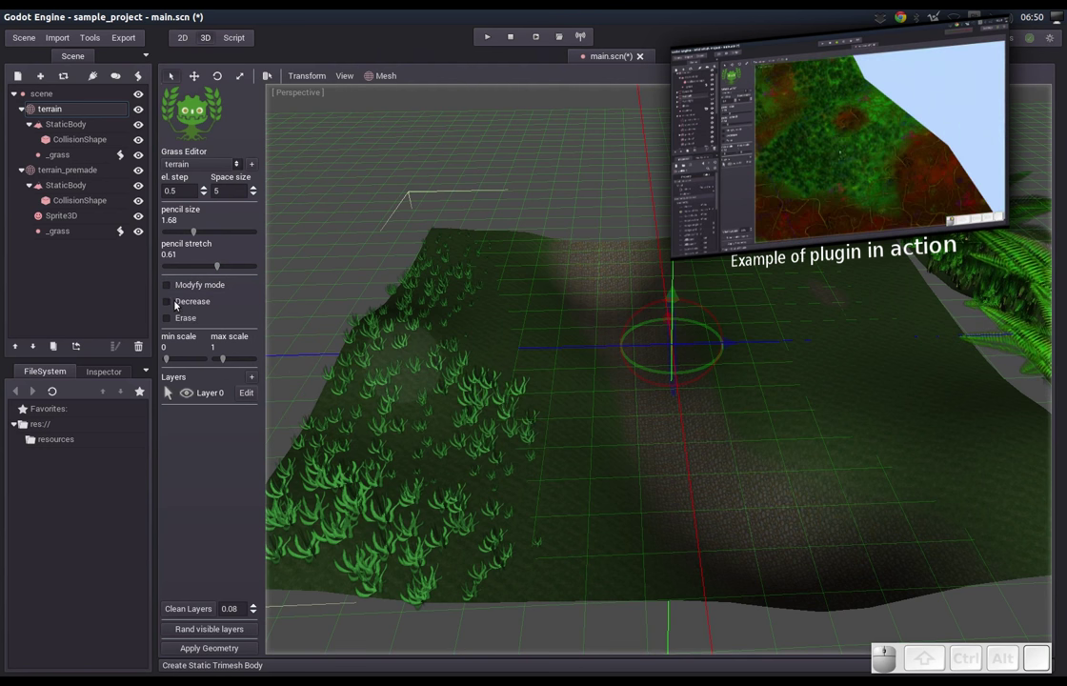
# Thin the grass to a small left-edge patch in Decrease mode and raise min scale to 0.55
pyautogui.click(174, 302)
pyautogui.moveTo(440, 325); pyautogui.dragTo(231, 306)
pyautogui.click(169, 316)
pyautogui.moveTo(454, 594); pyautogui.dragTo(454, 387)
pyautogui.click(167, 317)
pyautogui.click(170, 306)
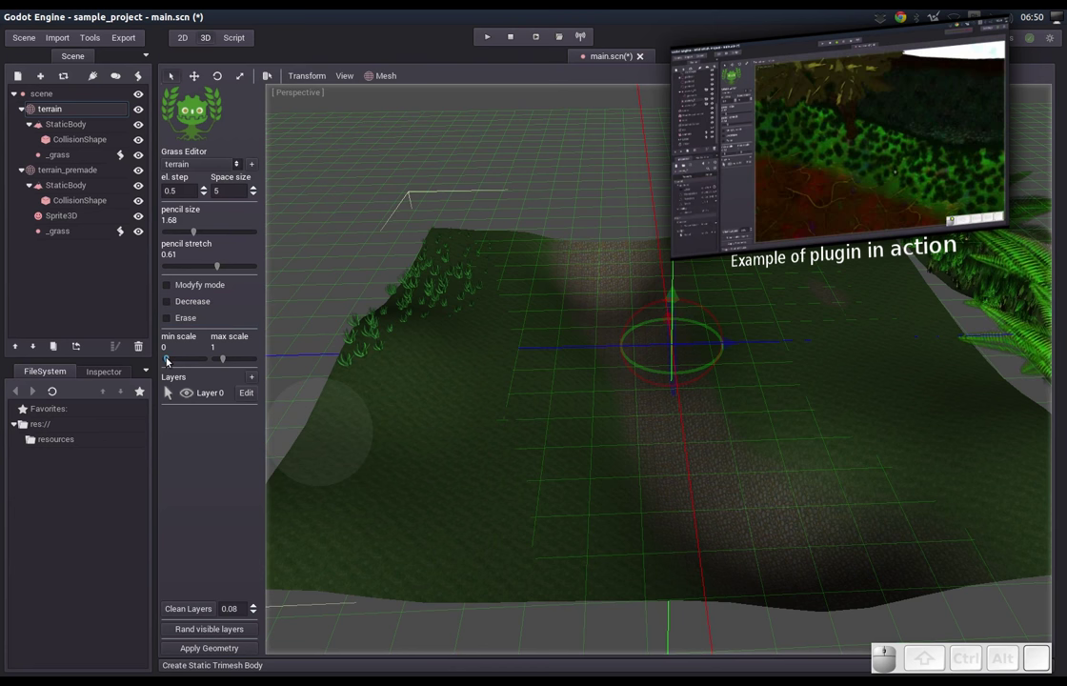
pyautogui.click(172, 361)
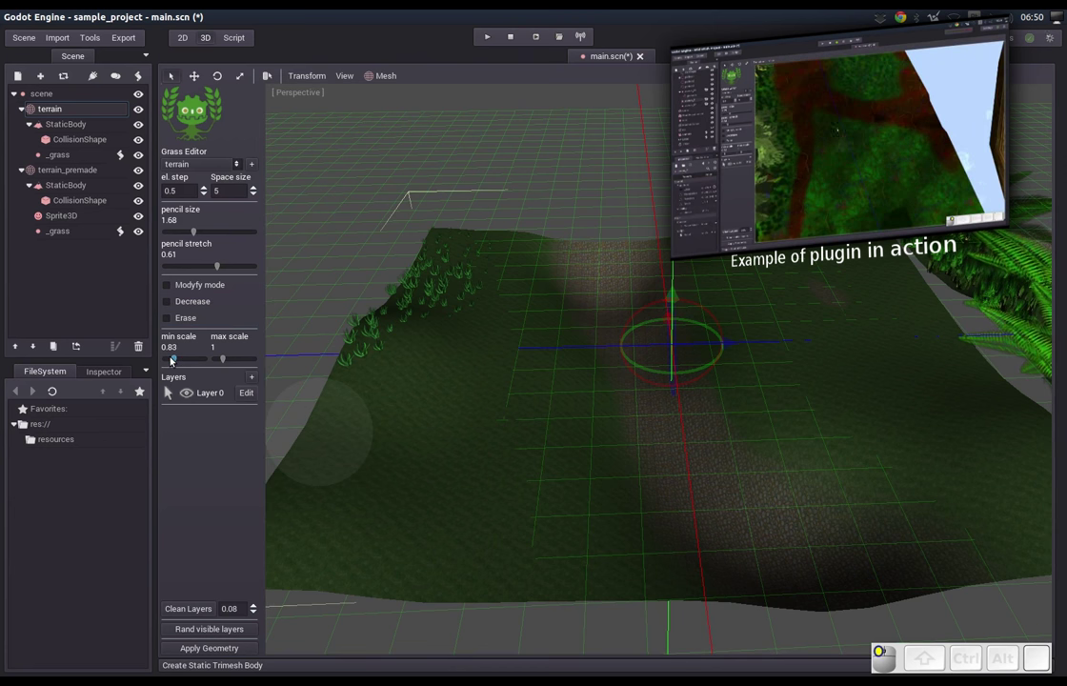
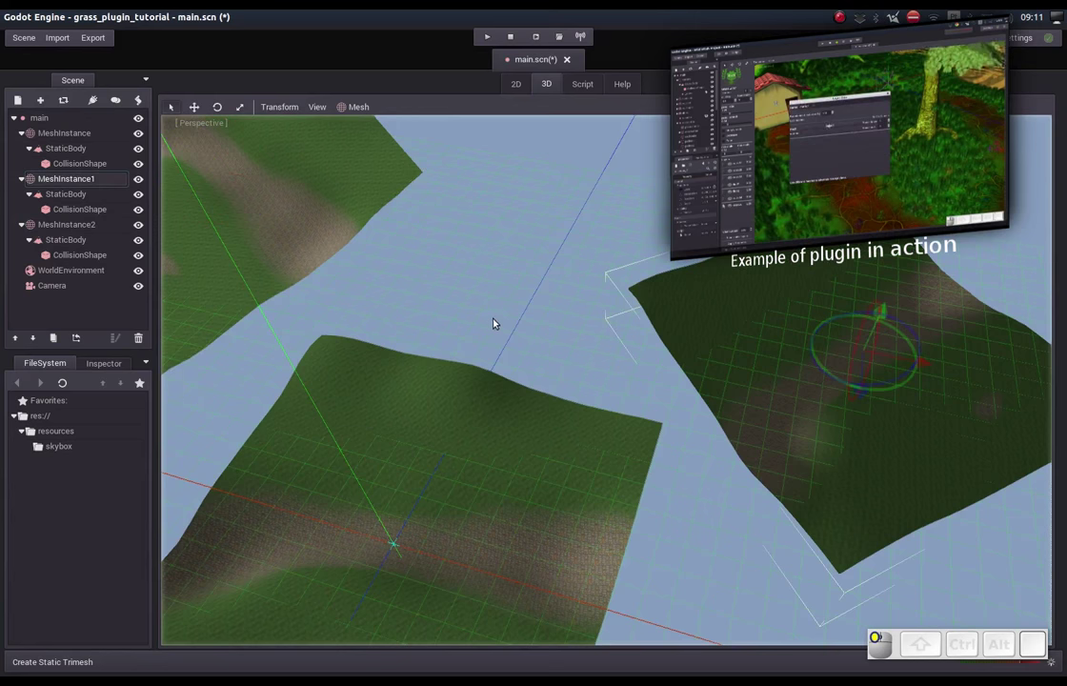
# Rotate the first two terrain patches into tilted orientations while orbiting around them
pyautogui.moveTo(516, 316); pyautogui.dragTo(599, 369)
pyautogui.middleClick(576, 389)
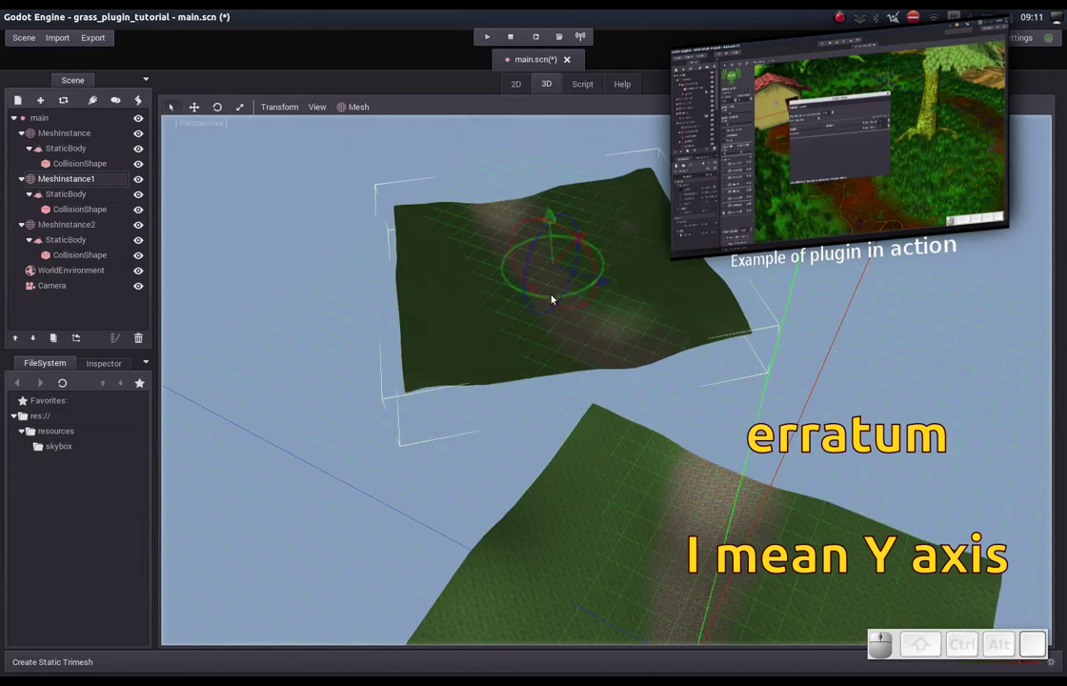
pyautogui.moveTo(559, 298); pyautogui.dragTo(419, 337)
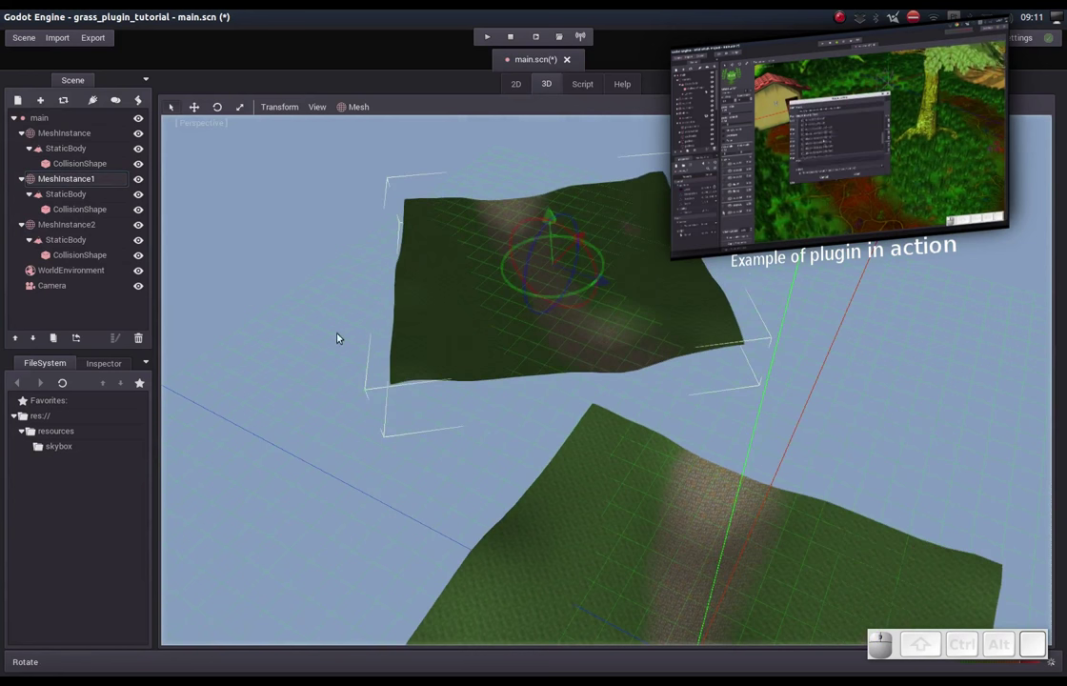
pyautogui.middleClick(312, 332)
pyautogui.click(530, 315)
pyautogui.middleClick(559, 401)
pyautogui.click(534, 402)
pyautogui.moveTo(466, 401); pyautogui.dragTo(445, 436)
pyautogui.click(447, 401)
pyautogui.middleClick(448, 333)
pyautogui.middleClick(467, 341)
# Tilt MeshInstance2 to a steeper angle and rotate the remaining patch and MeshInstance
pyautogui.click(482, 317)
pyautogui.middleClick(455, 294)
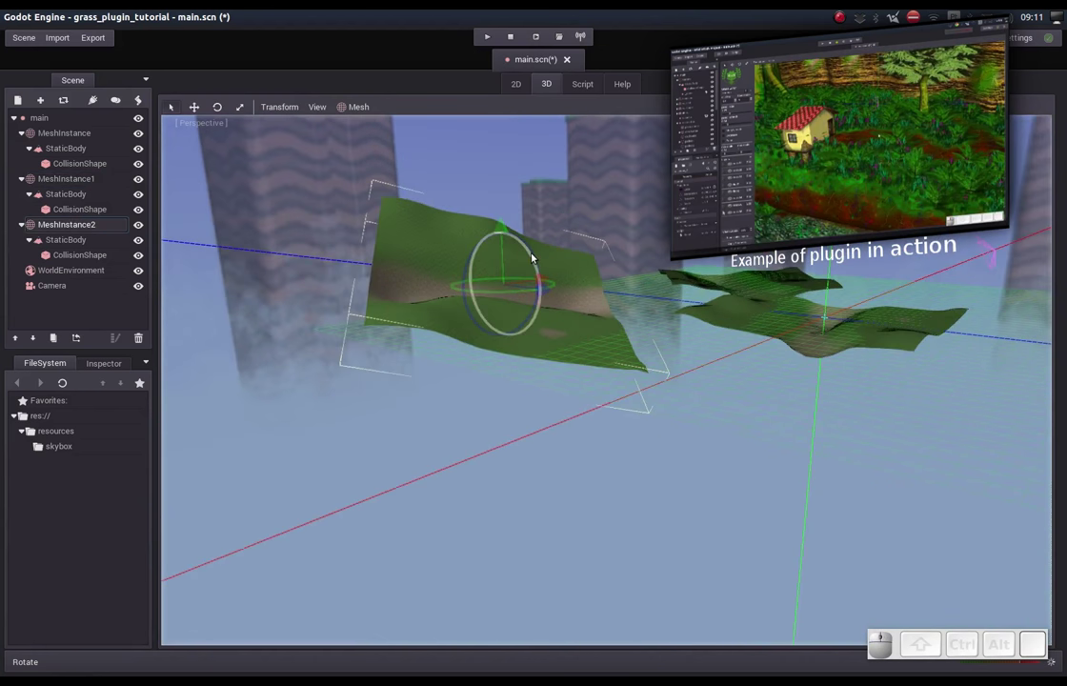
pyautogui.moveTo(601, 313); pyautogui.dragTo(623, 318)
pyautogui.middleClick(693, 350)
pyautogui.click(593, 414)
pyautogui.middleClick(632, 389)
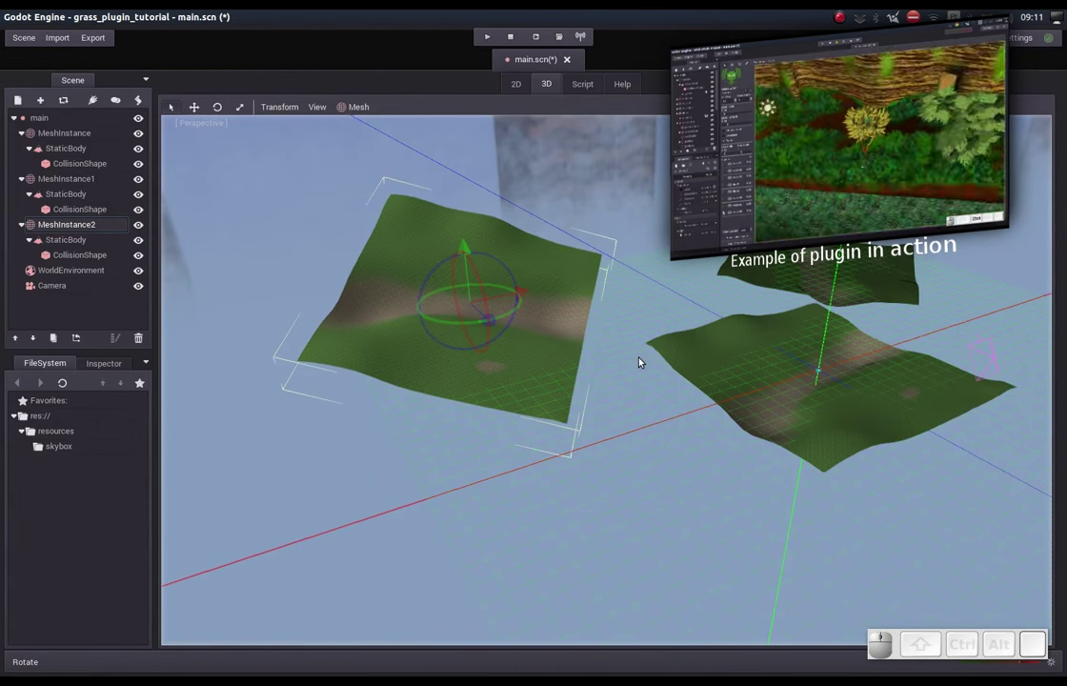
pyautogui.middleClick(700, 364)
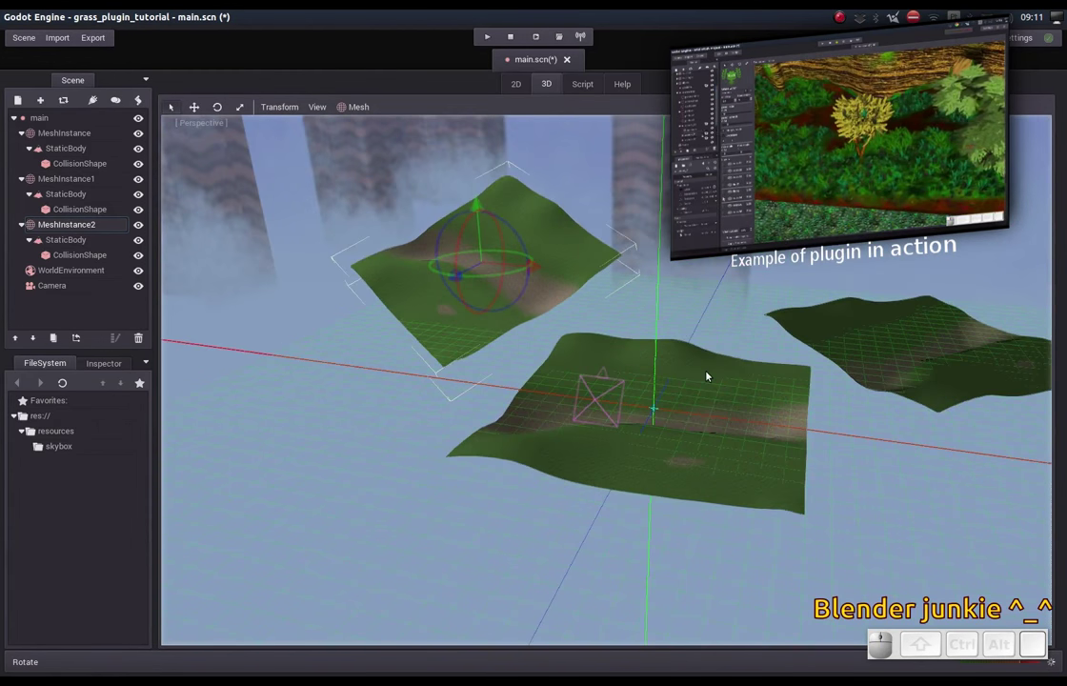
pyautogui.click(717, 465)
pyautogui.moveTo(707, 363); pyautogui.dragTo(649, 354)
pyautogui.middleClick(650, 354)
pyautogui.middleClick(645, 344)
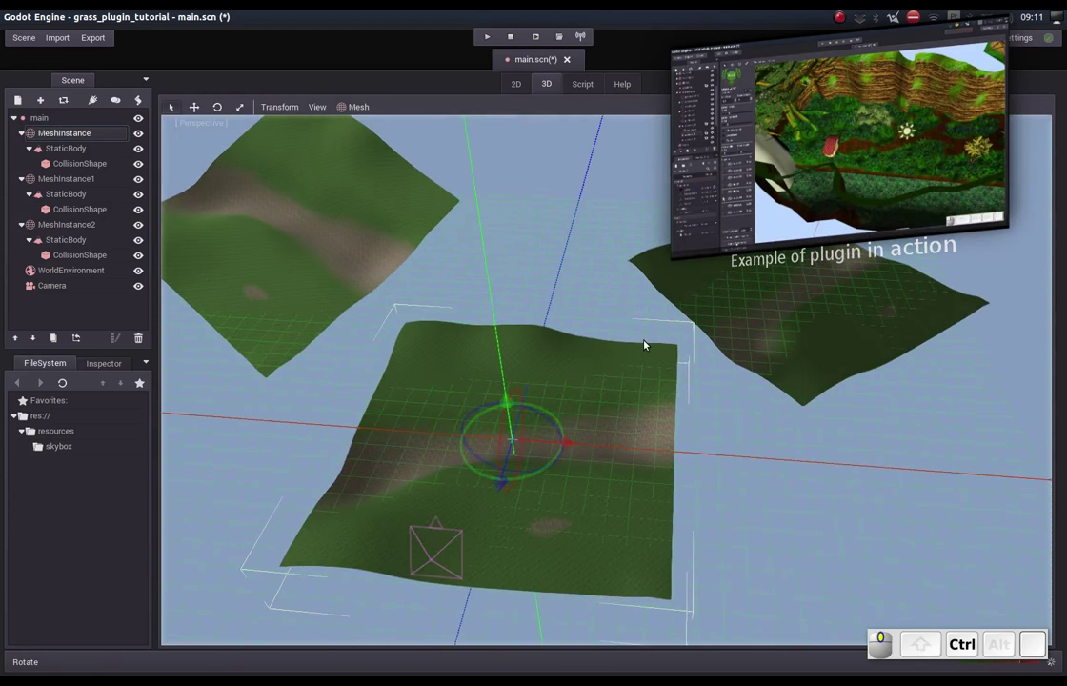
pyautogui.click(579, 291)
pyautogui.middleClick(608, 258)
pyautogui.click(619, 249)
pyautogui.middleClick(649, 247)
# Target MeshInstance2 in the Grass Editor, paint a small grass tuft on it and bring up the layer's mesh file chooser
pyautogui.middleClick(673, 282)
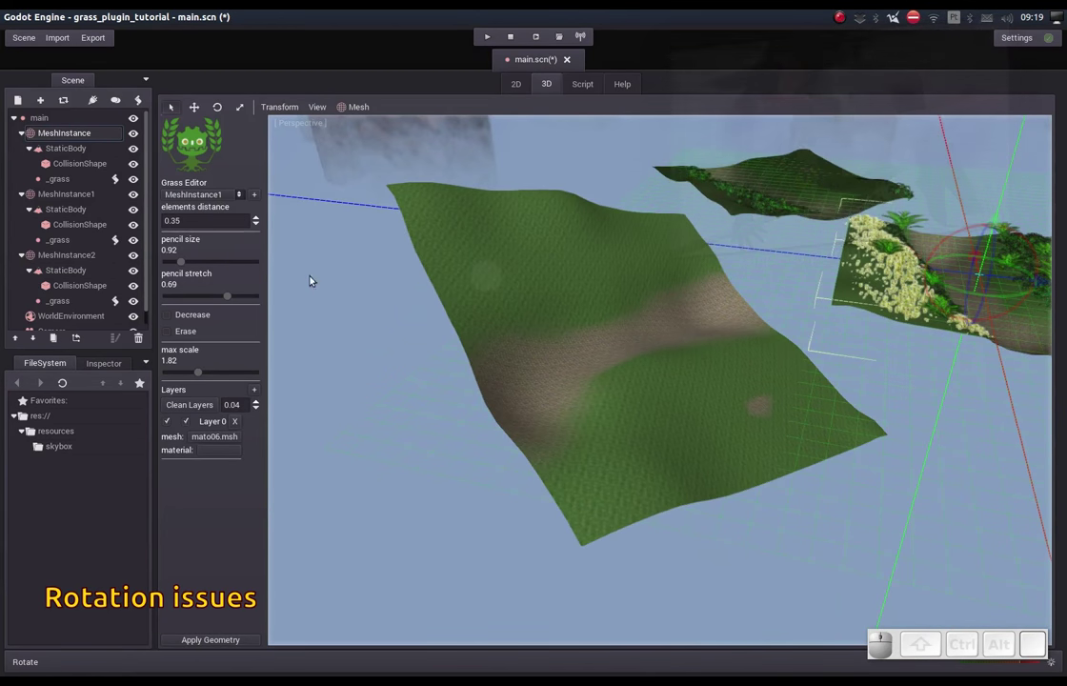
pyautogui.click(240, 195)
pyautogui.click(199, 236)
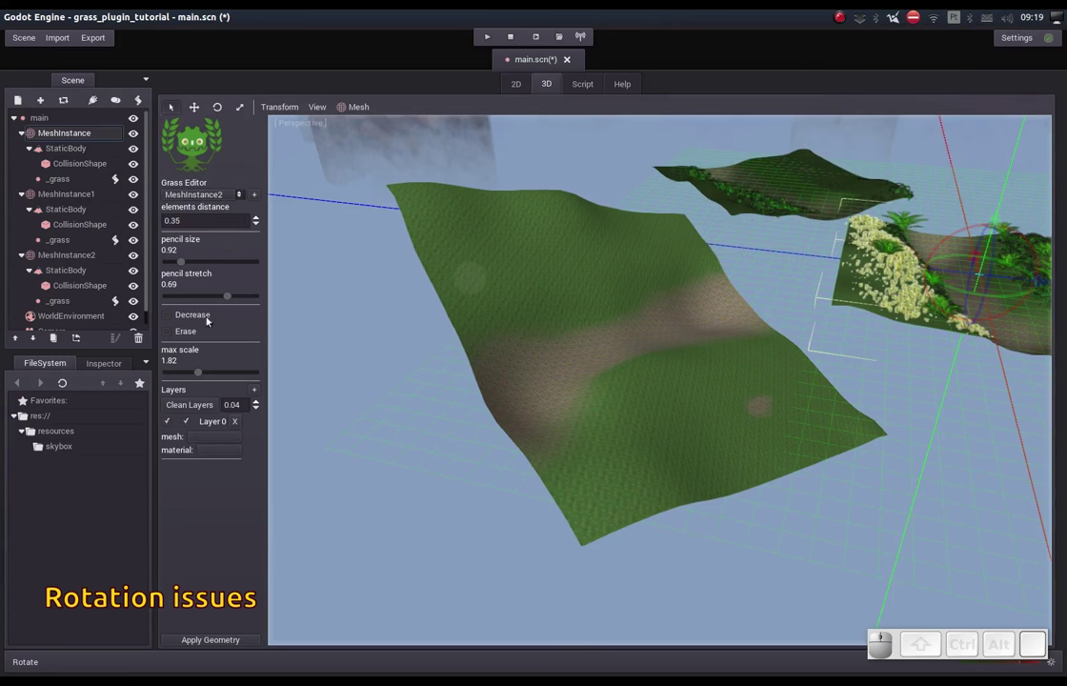
pyautogui.moveTo(474, 293); pyautogui.dragTo(477, 265)
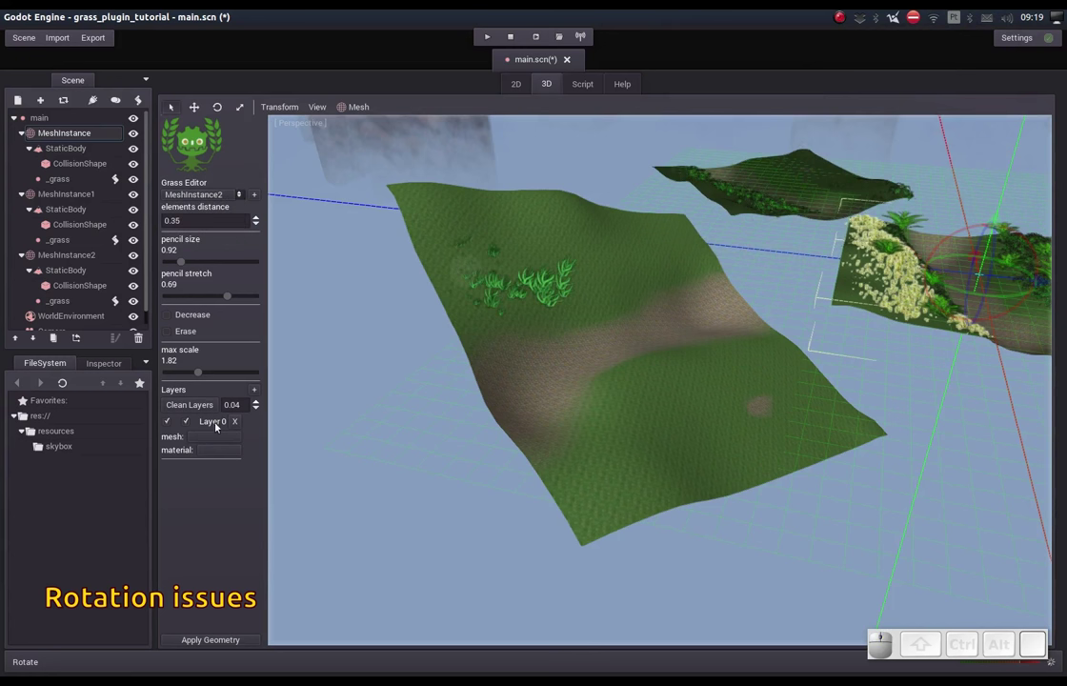
pyautogui.click(215, 444)
pyautogui.moveTo(426, 295); pyautogui.dragTo(443, 327)
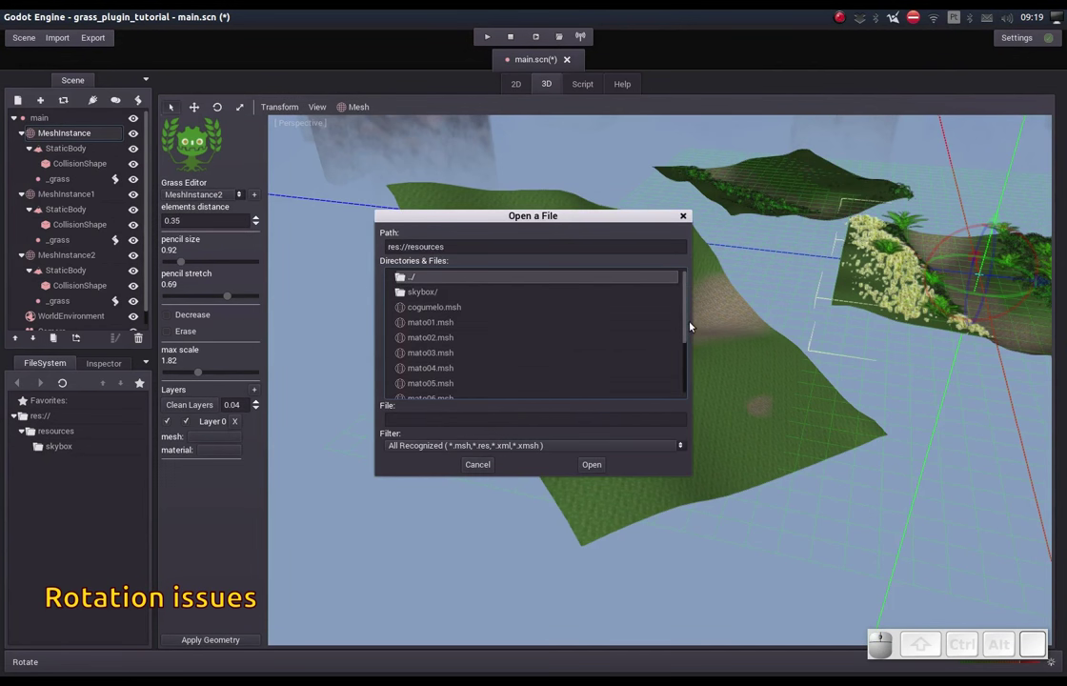
# Pick mato06.msh as the layer's mesh and paint the first foliage strokes on the tilted patch
pyautogui.moveTo(689, 332); pyautogui.dragTo(430, 373)
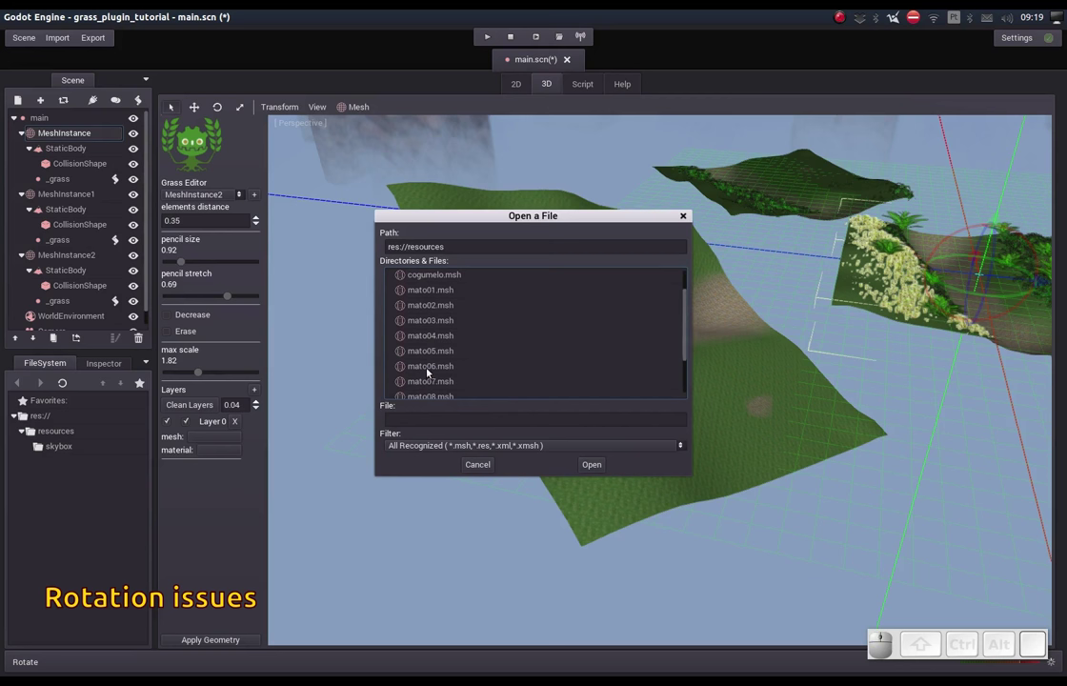
pyautogui.click(428, 372)
pyautogui.moveTo(601, 279); pyautogui.dragTo(485, 238)
pyautogui.moveTo(460, 222); pyautogui.dragTo(487, 214)
pyautogui.middleClick(501, 215)
pyautogui.middleClick(479, 260)
pyautogui.click(553, 237)
# Cover the rest of MeshInstance2's tilted patch and its edges with broad-leaf foliage
pyautogui.moveTo(539, 268); pyautogui.dragTo(585, 196)
pyautogui.moveTo(591, 179); pyautogui.dragTo(848, 378)
pyautogui.moveTo(846, 378); pyautogui.dragTo(696, 305)
pyautogui.middleClick(691, 309)
pyautogui.moveTo(670, 245); pyautogui.dragTo(677, 270)
pyautogui.middleClick(677, 271)
pyautogui.moveTo(690, 269); pyautogui.dragTo(548, 204)
pyautogui.moveTo(793, 360); pyautogui.dragTo(777, 383)
pyautogui.moveTo(721, 341); pyautogui.dragTo(705, 362)
pyautogui.moveTo(701, 360); pyautogui.dragTo(704, 359)
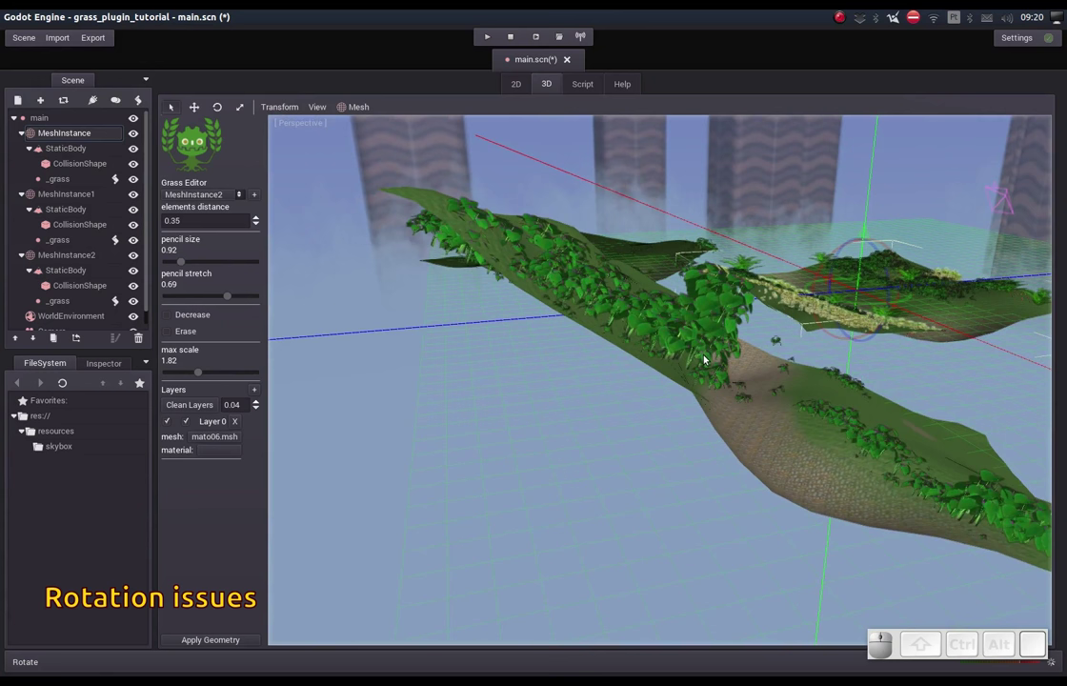
pyautogui.middleClick(691, 341)
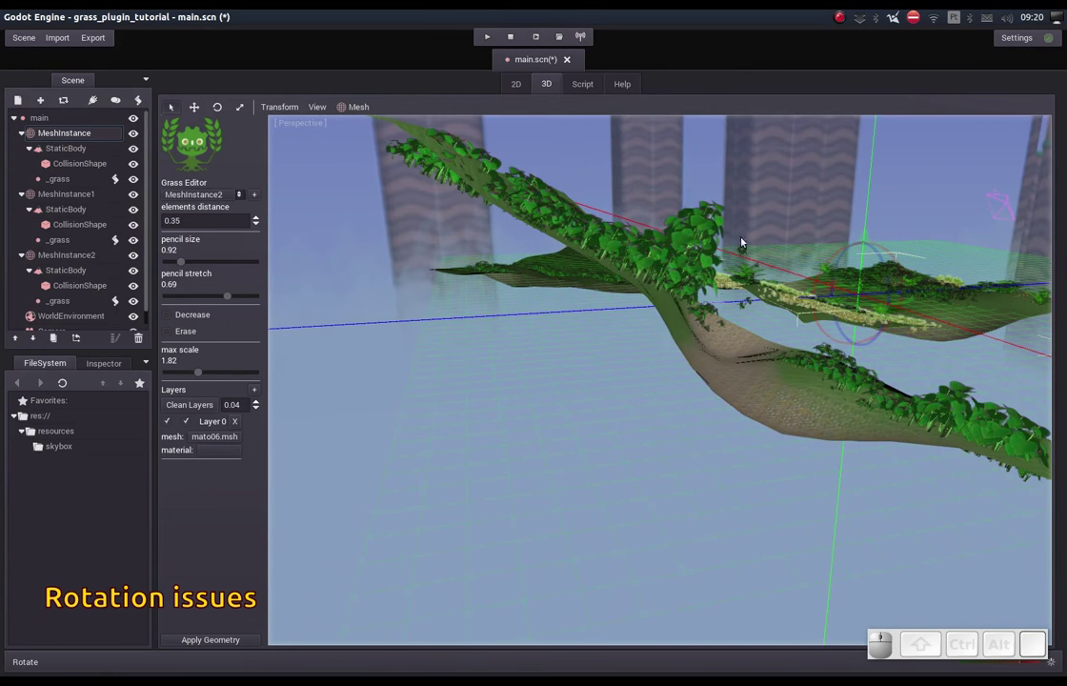
pyautogui.moveTo(888, 325); pyautogui.dragTo(764, 266)
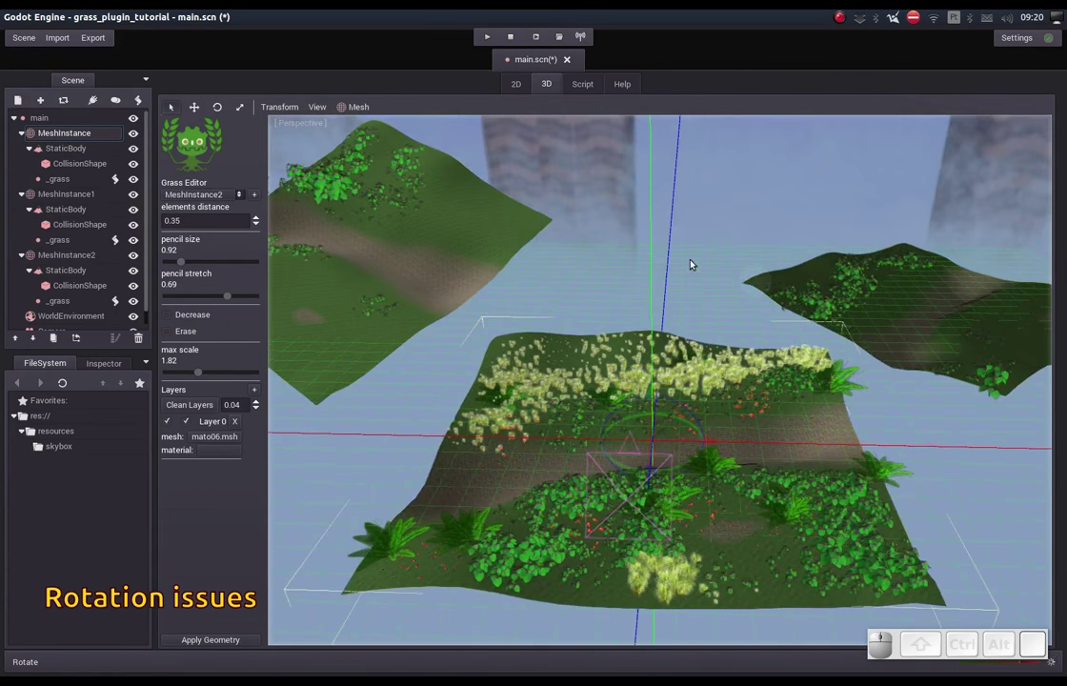
pyautogui.middleClick(514, 364)
pyautogui.scroll(3)
pyautogui.middleClick(578, 402)
pyautogui.scroll(3)
pyautogui.scroll(-3)
pyautogui.scroll(3)
pyautogui.scroll(-3)
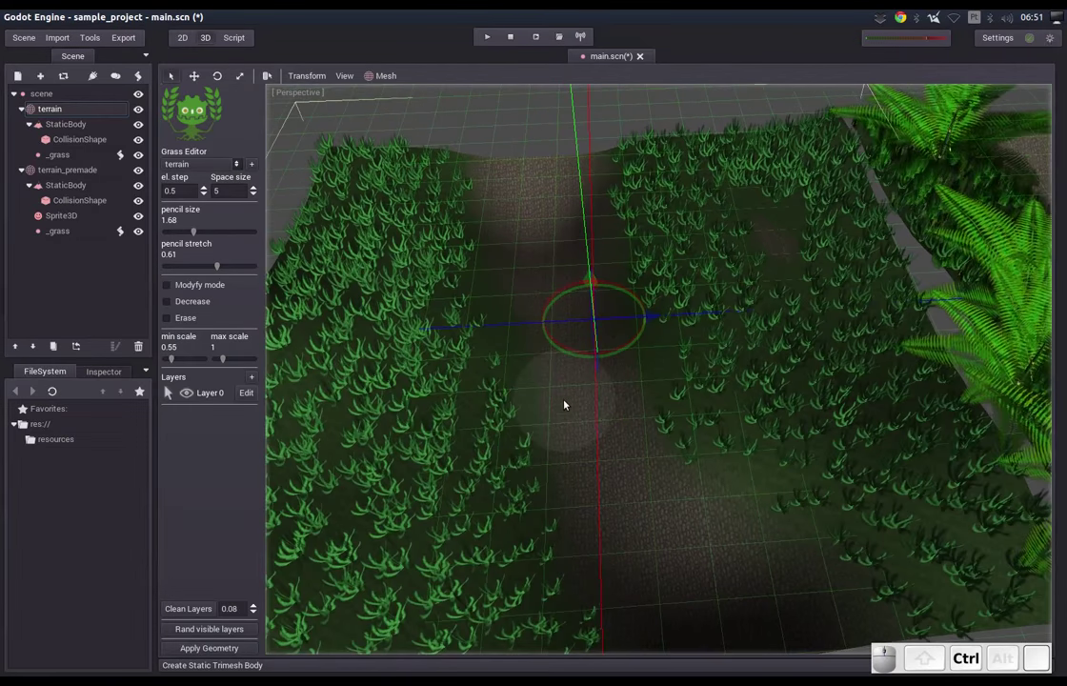
# Add a second grass layer, Layer 1, to the Grass Editor's layer list
pyautogui.rightClick(782, 310)
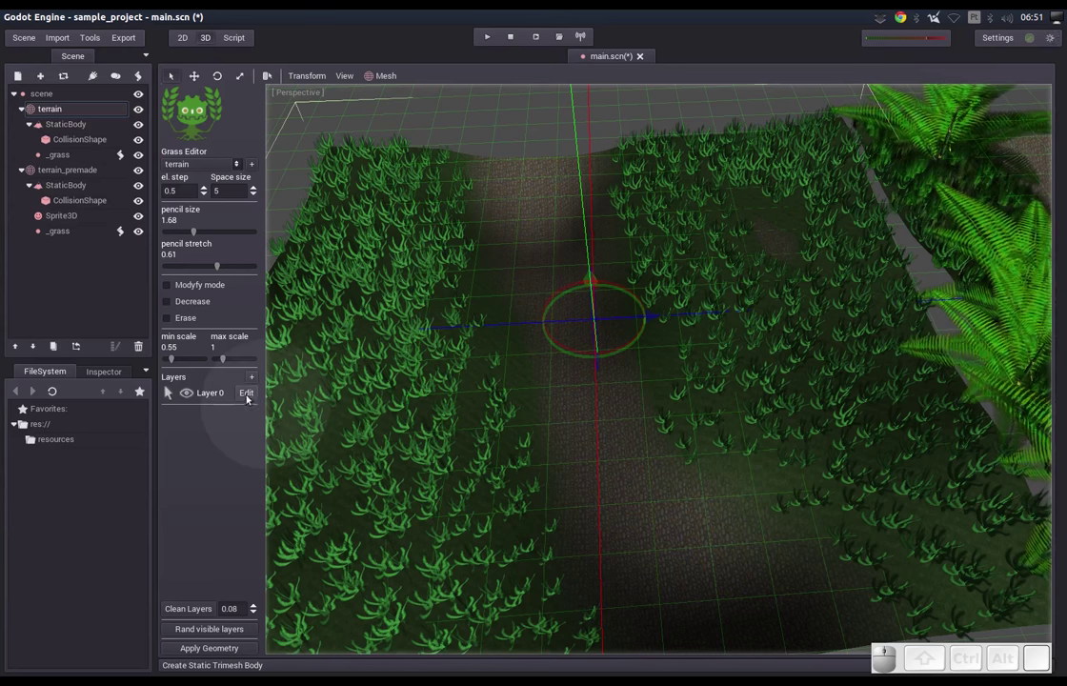
pyautogui.click(253, 382)
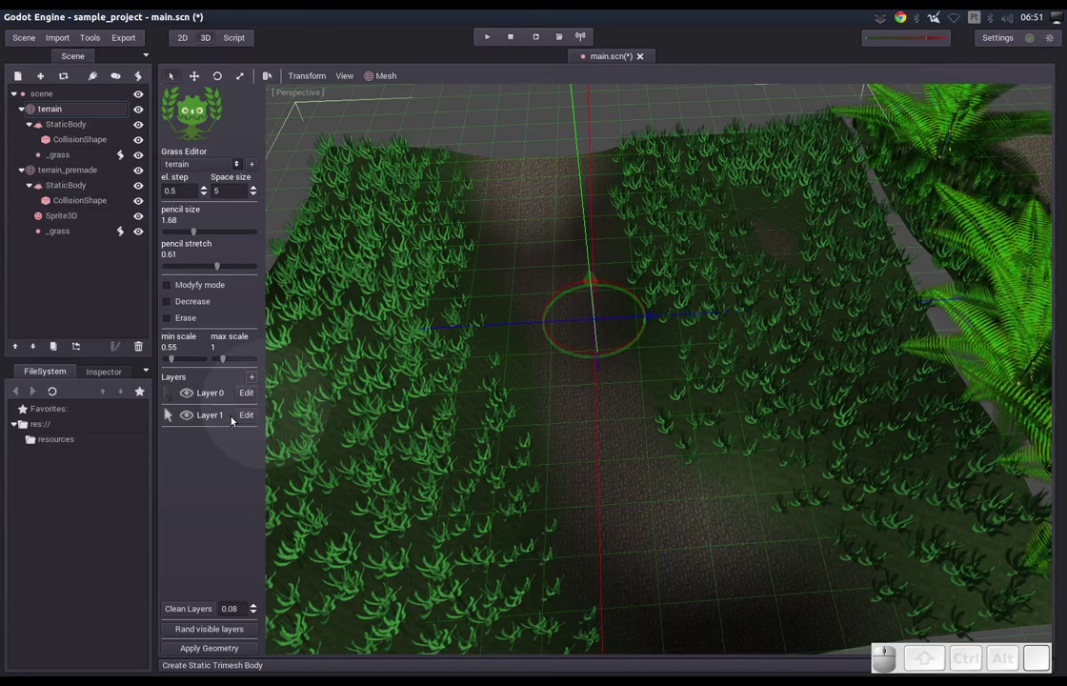
pyautogui.rightClick(388, 463)
pyautogui.rightClick(381, 393)
pyautogui.rightClick(750, 341)
pyautogui.rightClick(855, 419)
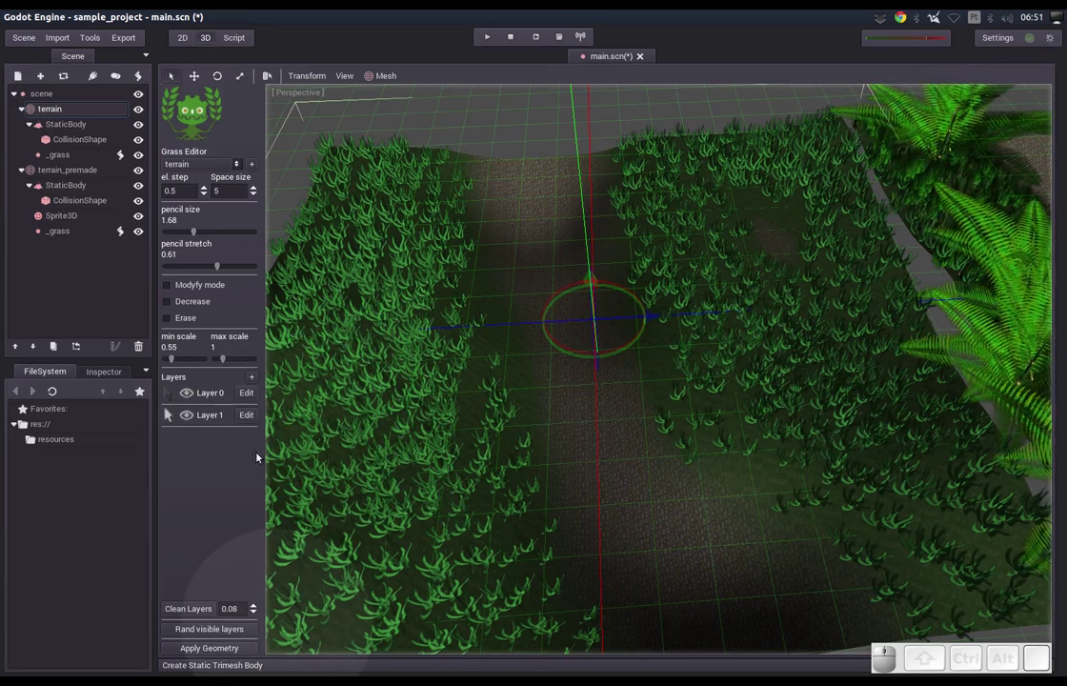
# Make Layer 0 the active painting layer and bring up its Layer data settings
pyautogui.click(195, 419)
pyautogui.click(190, 422)
pyautogui.click(192, 402)
pyautogui.click(192, 402)
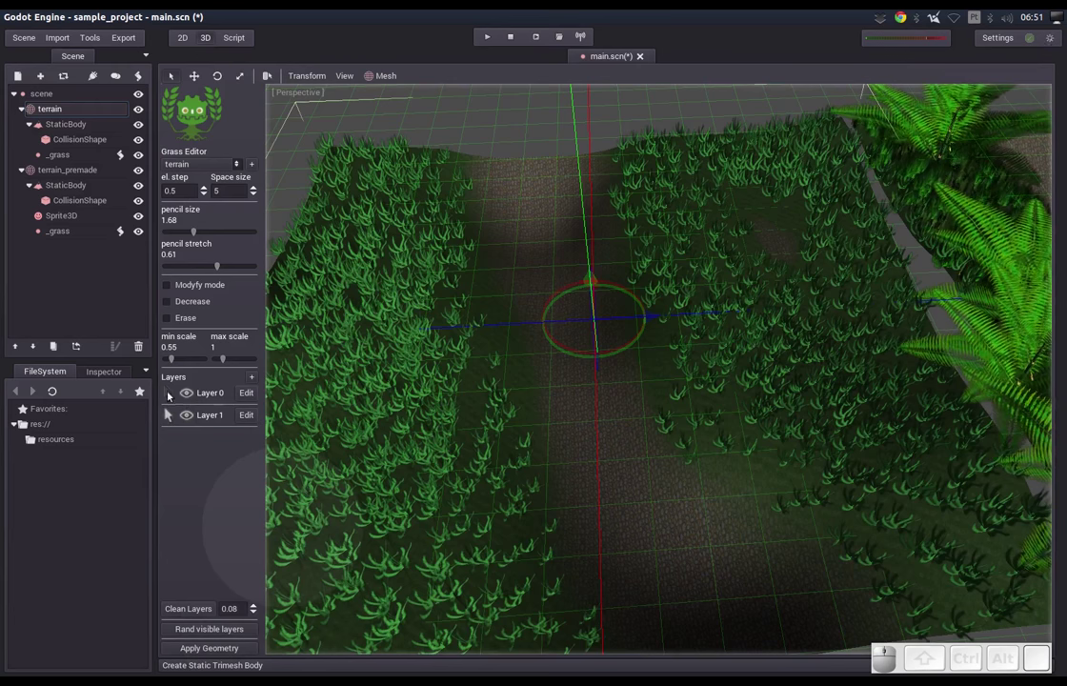
pyautogui.click(168, 396)
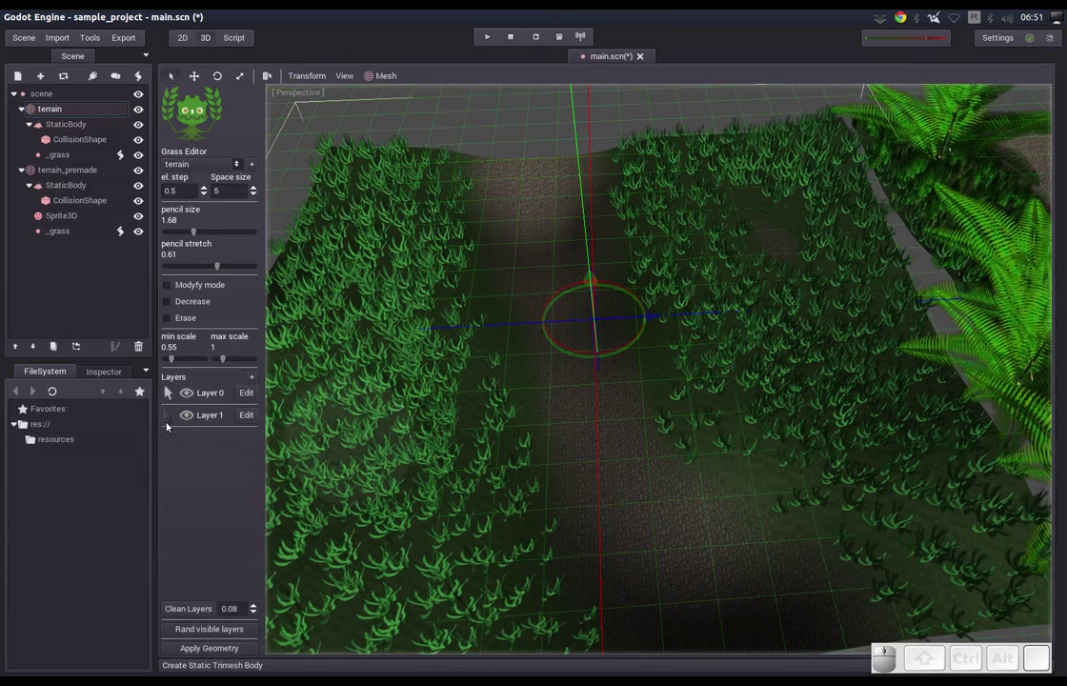
pyautogui.click(170, 420)
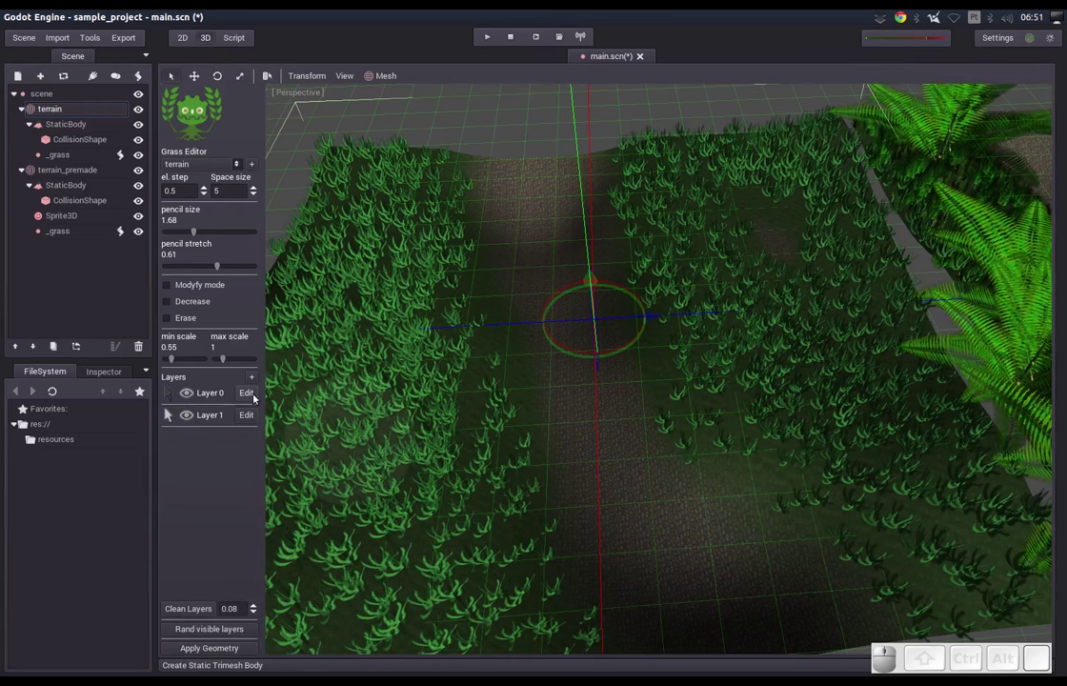
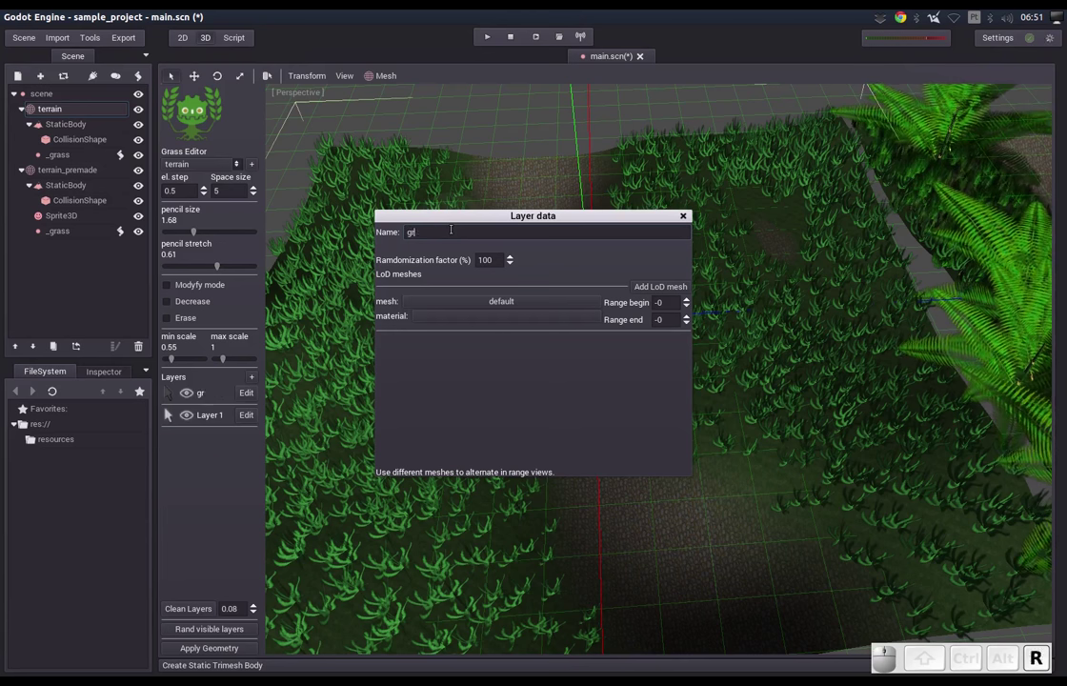
# Name the first layer grass01 and go to choose its mesh from the resources files
pyautogui.press('0')
pyautogui.press('1')
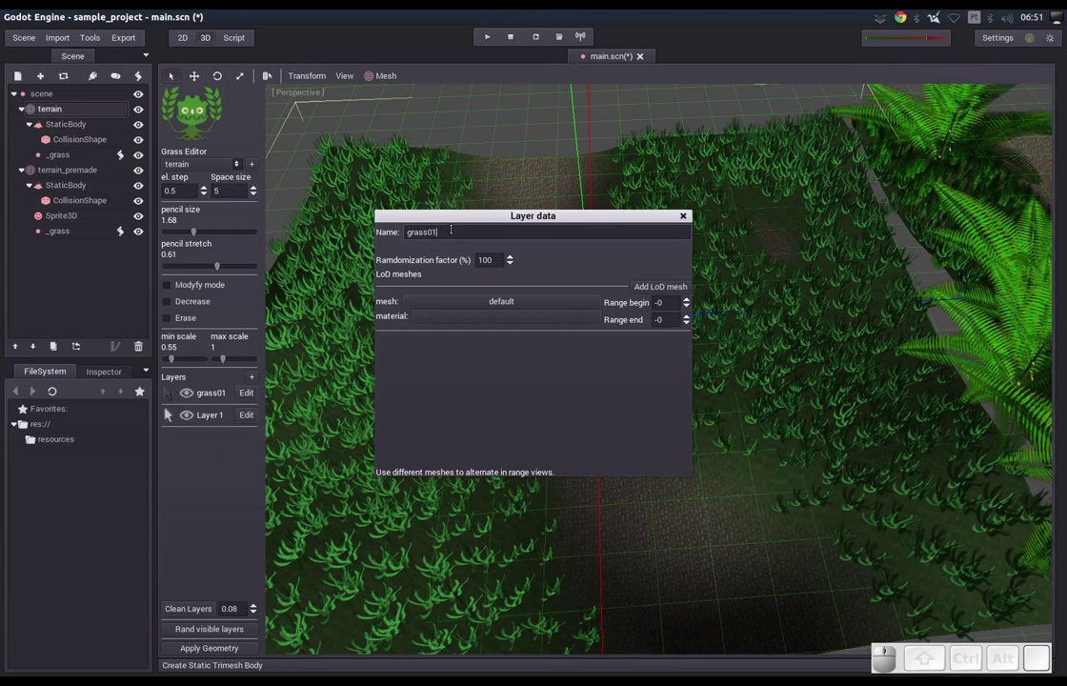
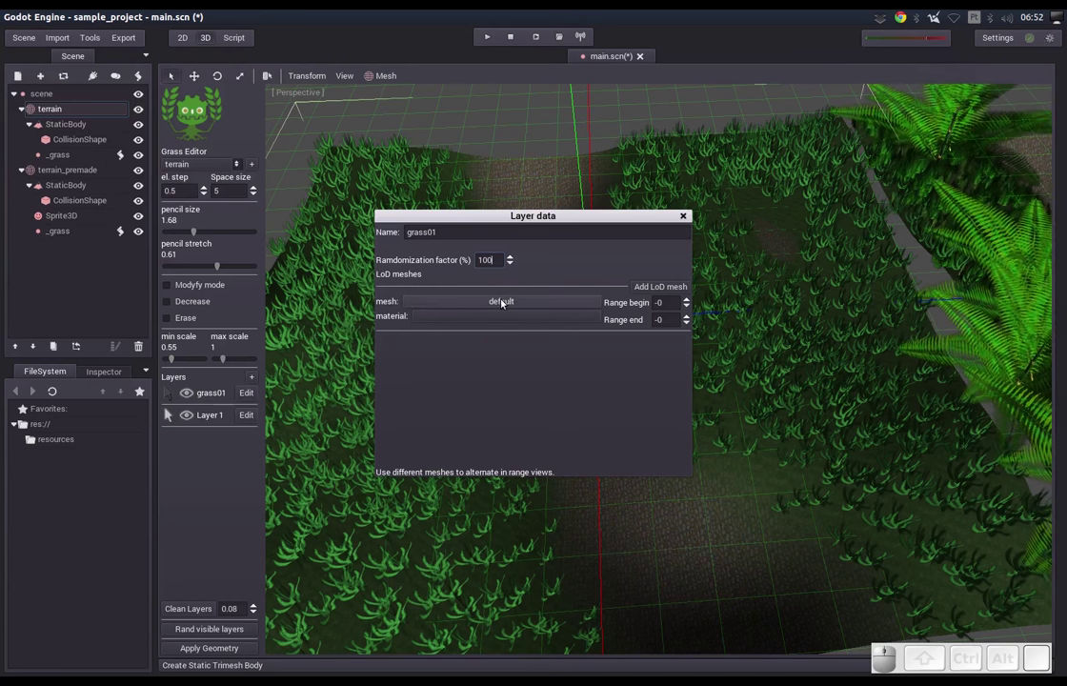
pyautogui.click(502, 303)
# Load mato01.lod1.msh as grass01's first mesh and move the settings window aside
pyautogui.click(441, 294)
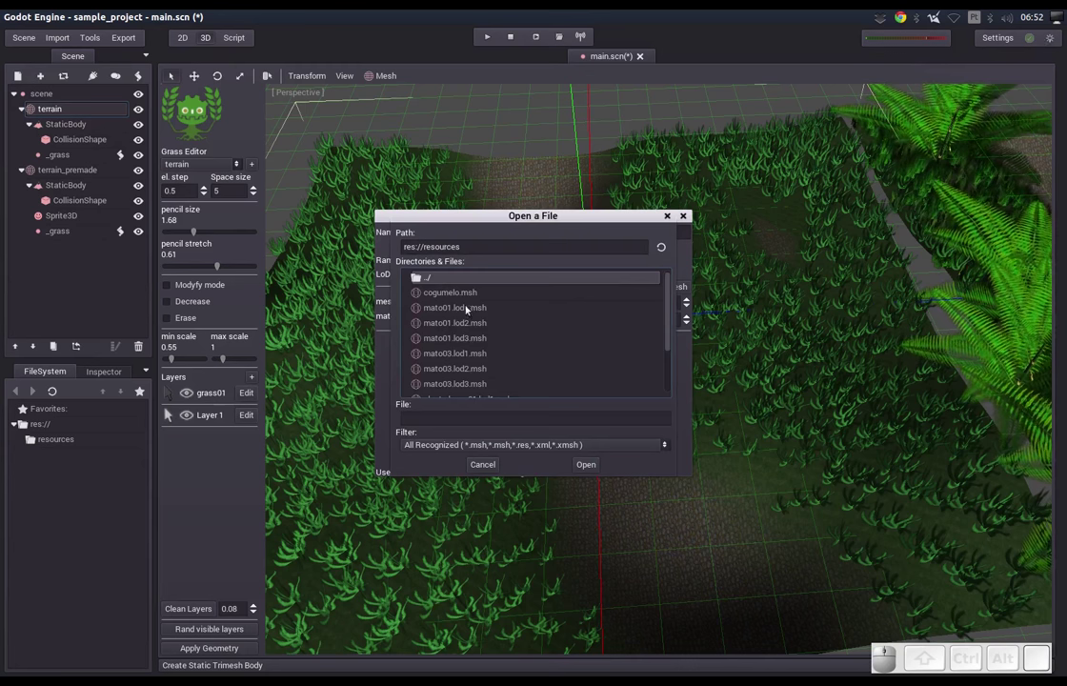
pyautogui.click(454, 315)
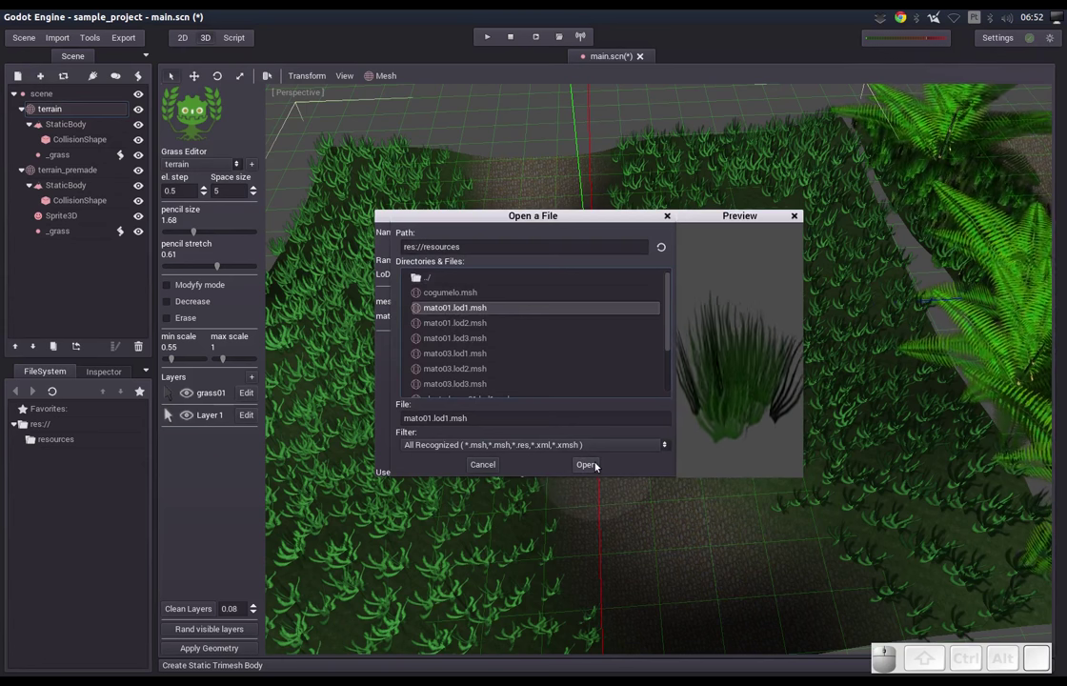
pyautogui.click(596, 466)
pyautogui.moveTo(536, 222); pyautogui.dragTo(745, 285)
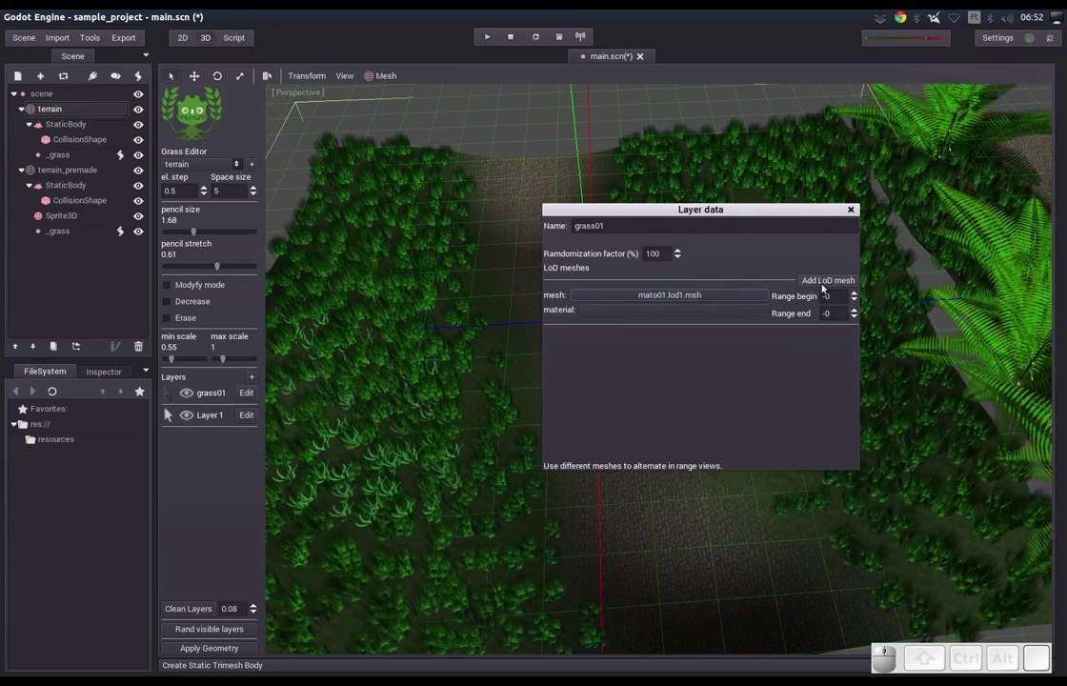
# Add a second LoD slot loaded with mato01.lod2.msh
pyautogui.click(821, 281)
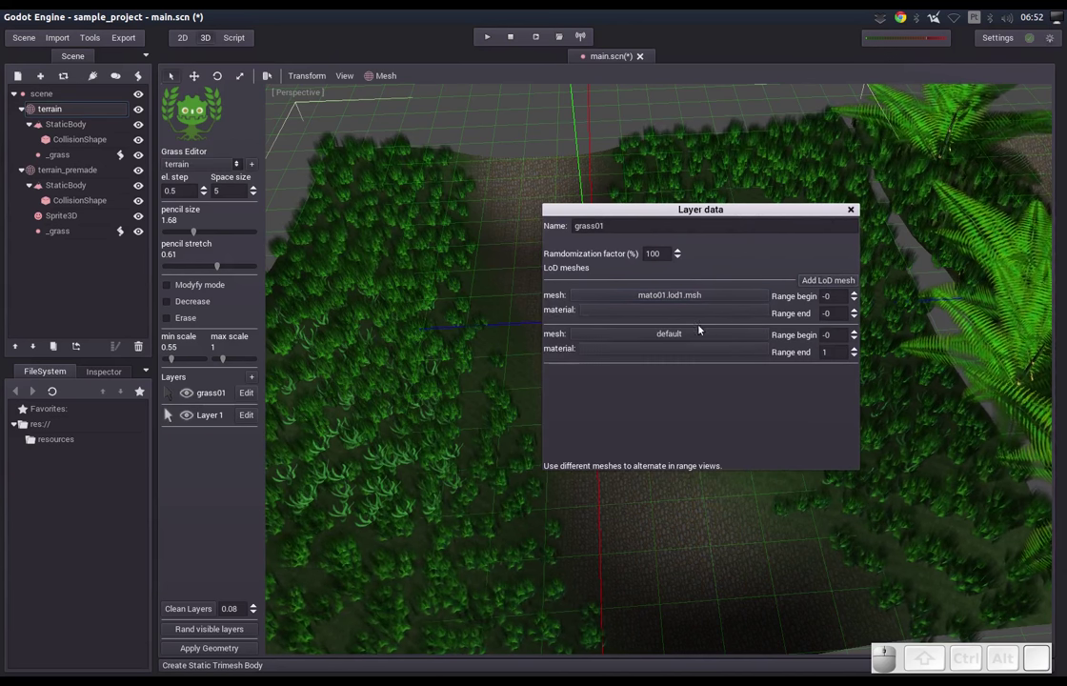
pyautogui.click(683, 335)
pyautogui.click(458, 296)
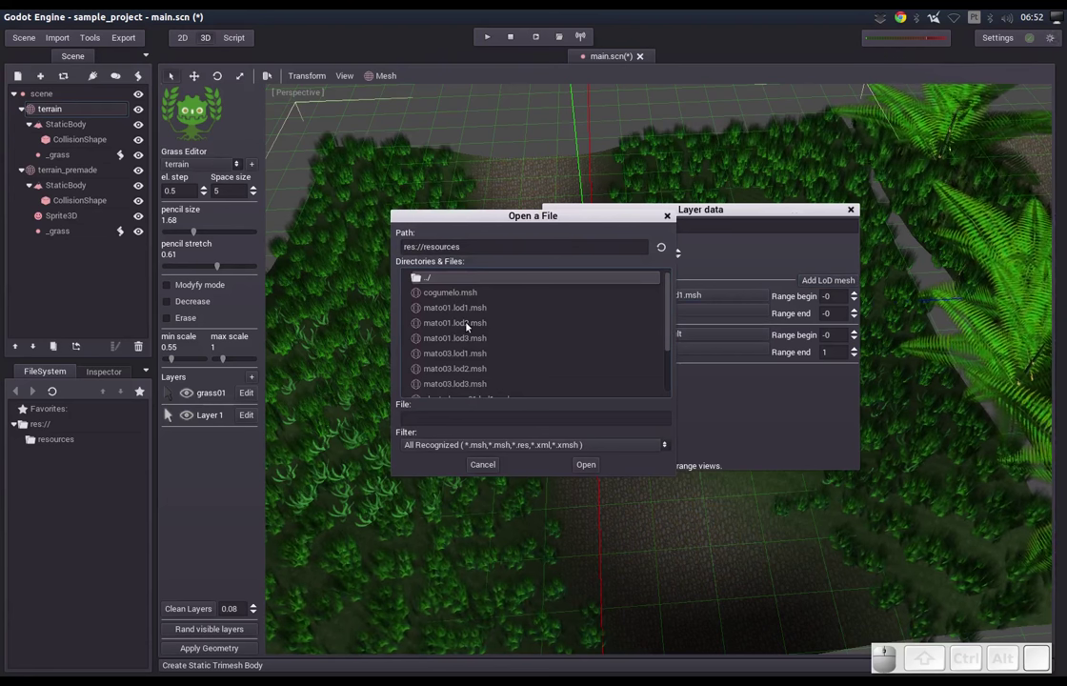
pyautogui.click(468, 325)
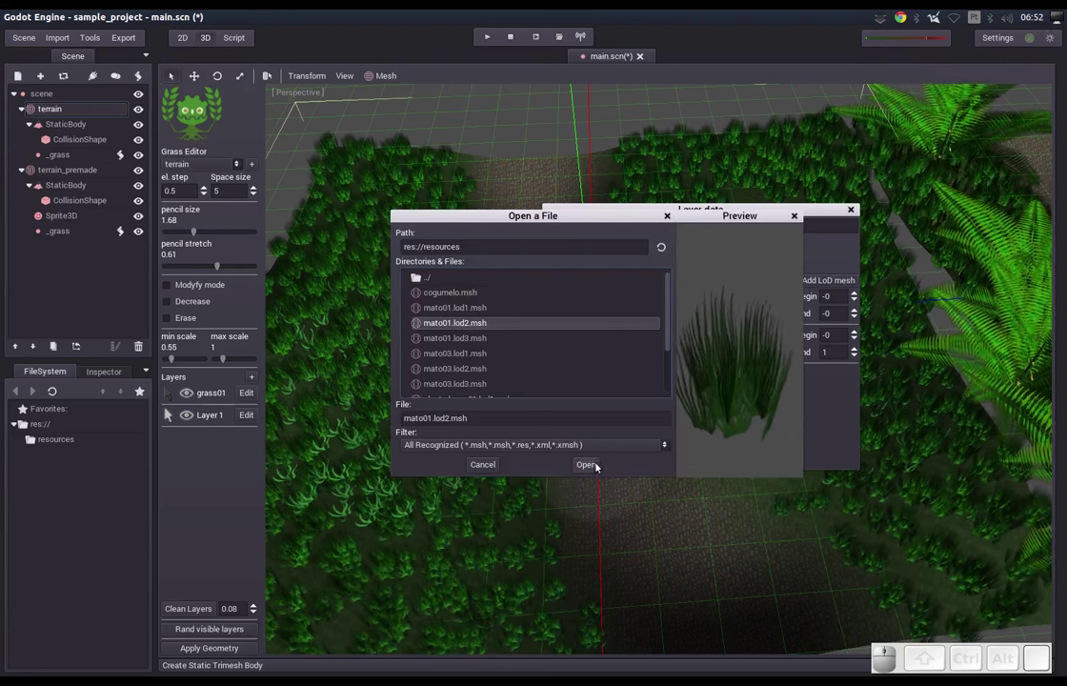
pyautogui.click(596, 467)
# Add a third LoD slot loaded with mato01.lod3.msh
pyautogui.click(823, 281)
pyautogui.click(686, 377)
pyautogui.click(457, 299)
pyautogui.scroll(-3)
pyautogui.click(475, 340)
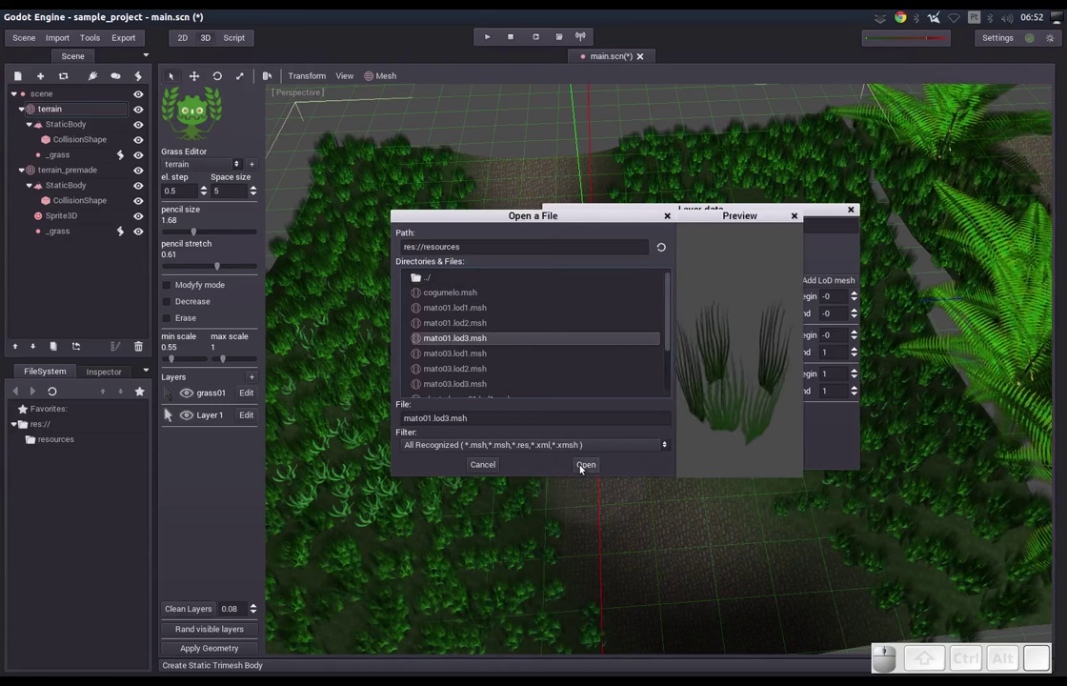
pyautogui.click(580, 469)
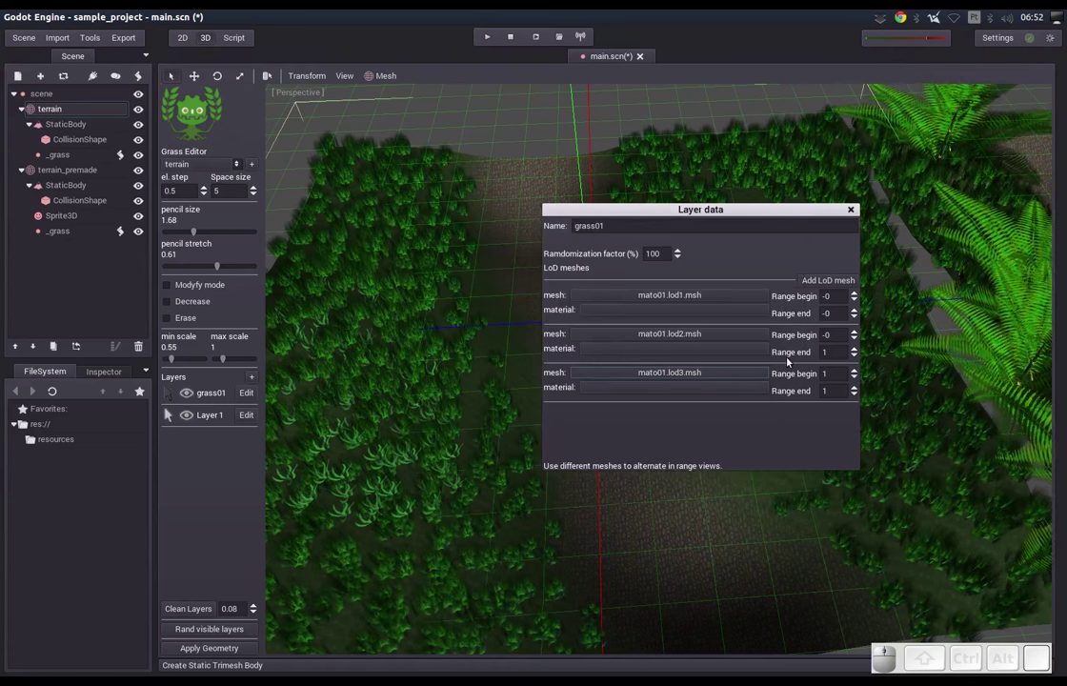
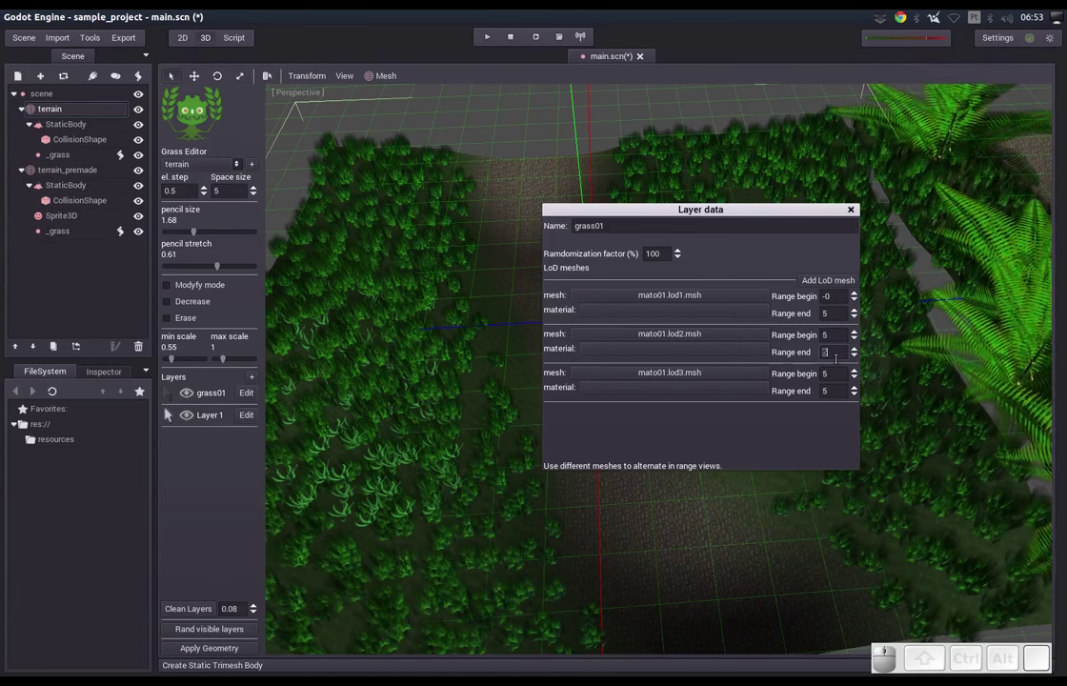
# Enter the LoD ranges 0–5, 5–20, 20–70 for grass01 and close its settings window
pyautogui.press('2')
pyautogui.press('0')
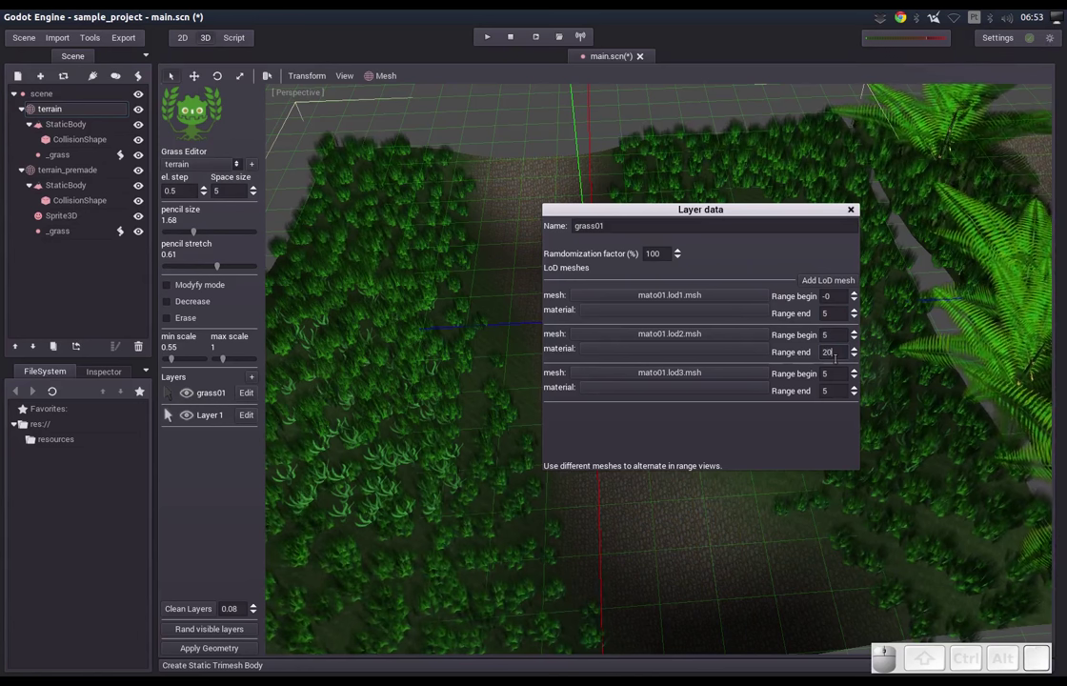
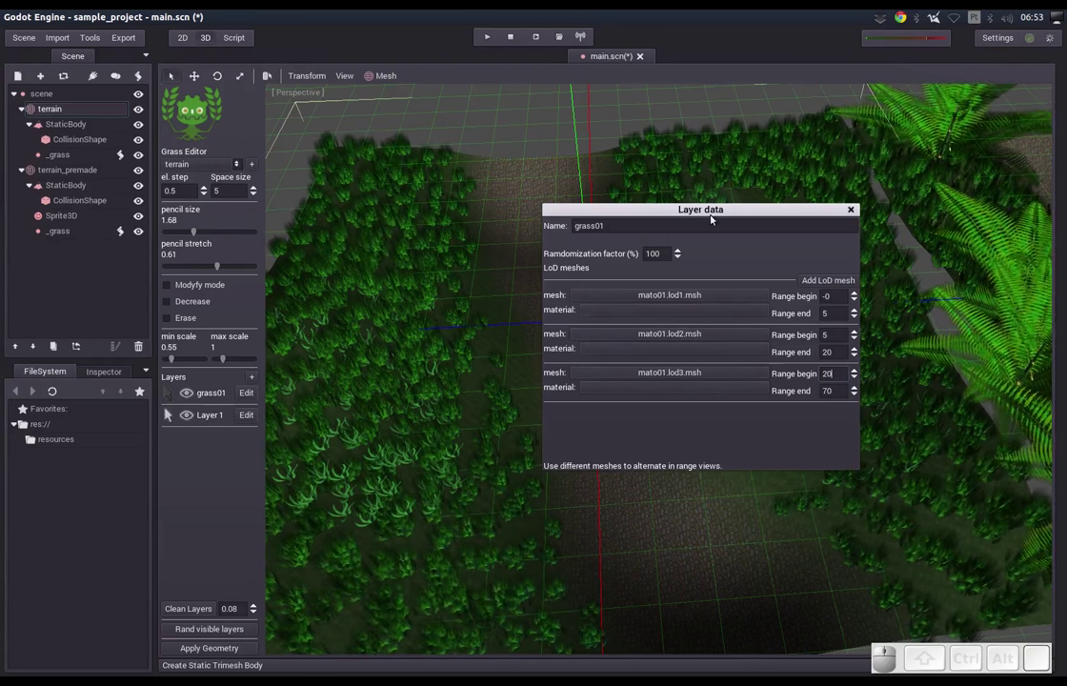
pyautogui.click(853, 210)
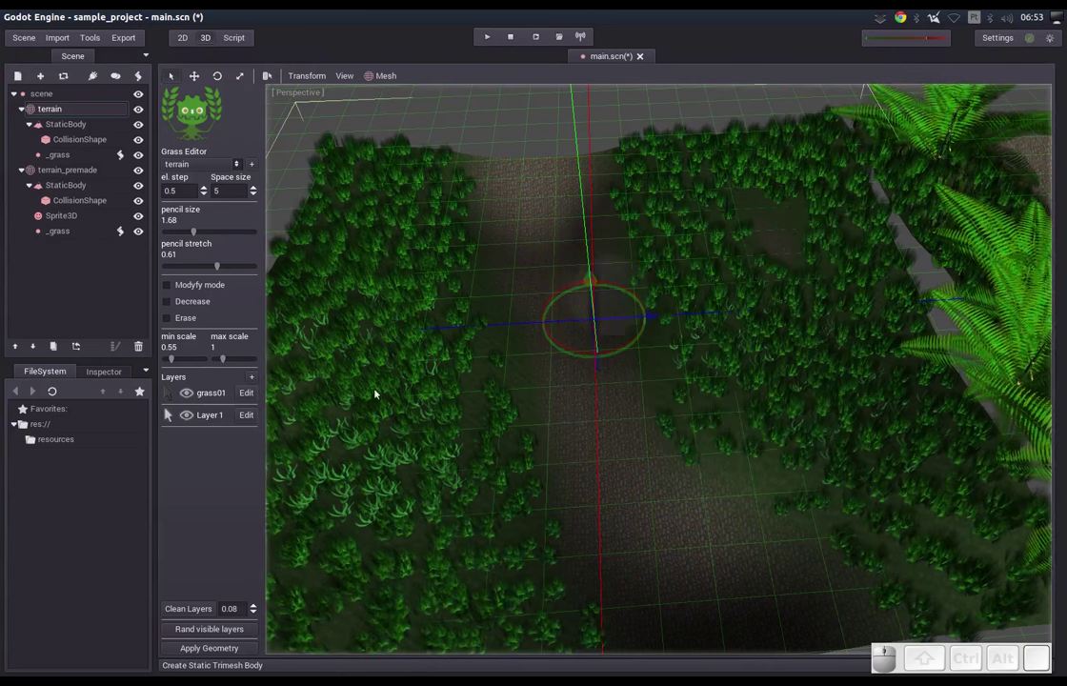
# Load mato03.lod1.msh from resources as the second layer's first mesh
pyautogui.click(252, 417)
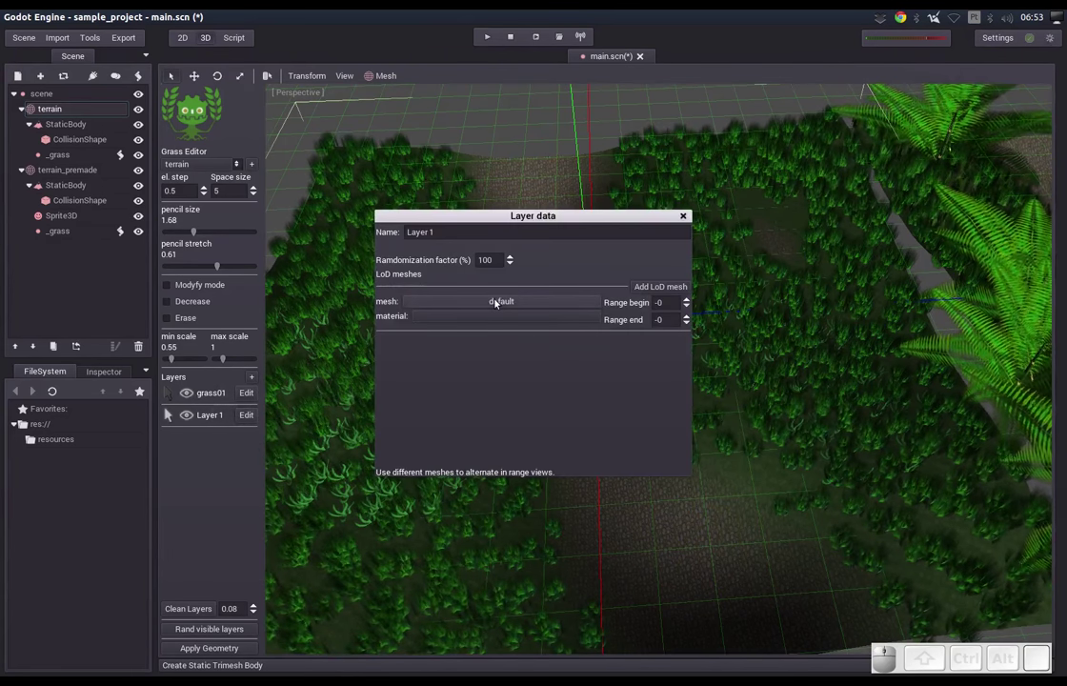
pyautogui.click(496, 302)
pyautogui.click(468, 298)
pyautogui.click(669, 364)
pyautogui.click(481, 314)
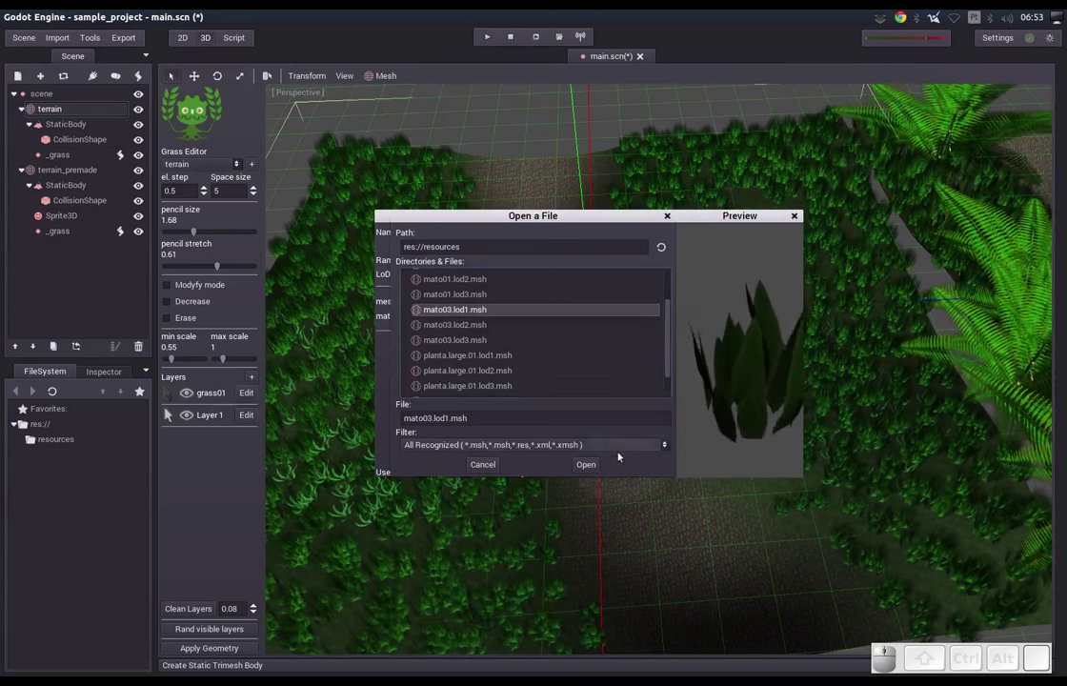
pyautogui.click(593, 468)
# Add LoD slots two and three loaded with mato03.lod2.msh and mato03.lod3.msh
pyautogui.click(644, 291)
pyautogui.click(517, 343)
pyautogui.click(449, 297)
pyautogui.moveTo(669, 354); pyautogui.dragTo(510, 347)
pyautogui.click(489, 345)
pyautogui.click(517, 383)
pyautogui.click(461, 298)
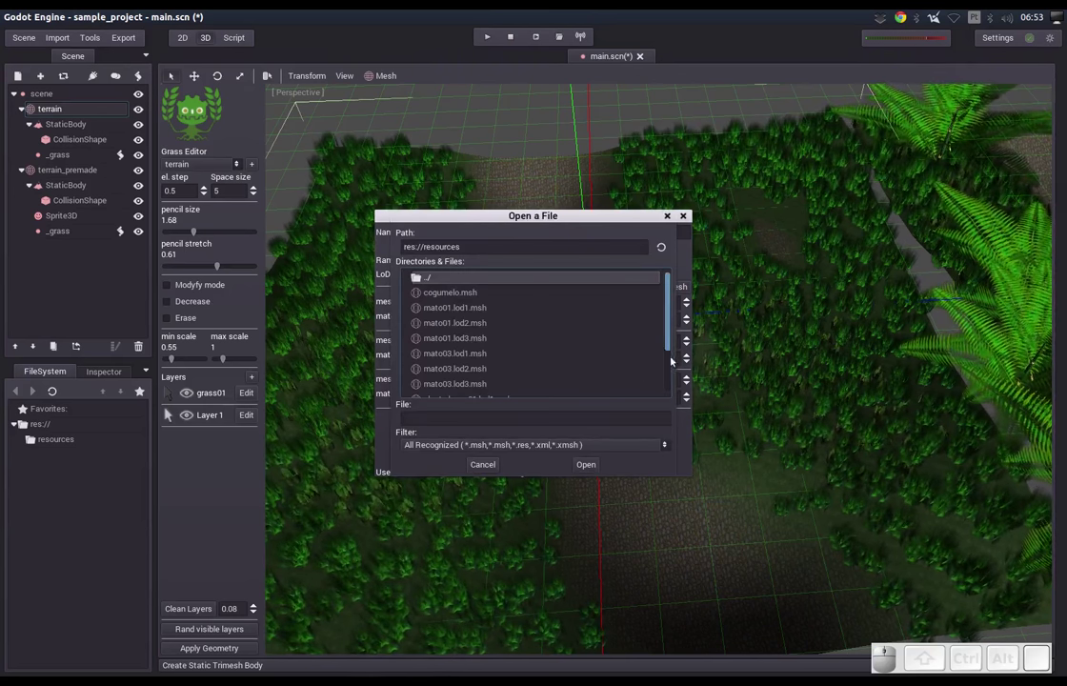
pyautogui.moveTo(666, 345); pyautogui.dragTo(500, 352)
pyautogui.click(471, 346)
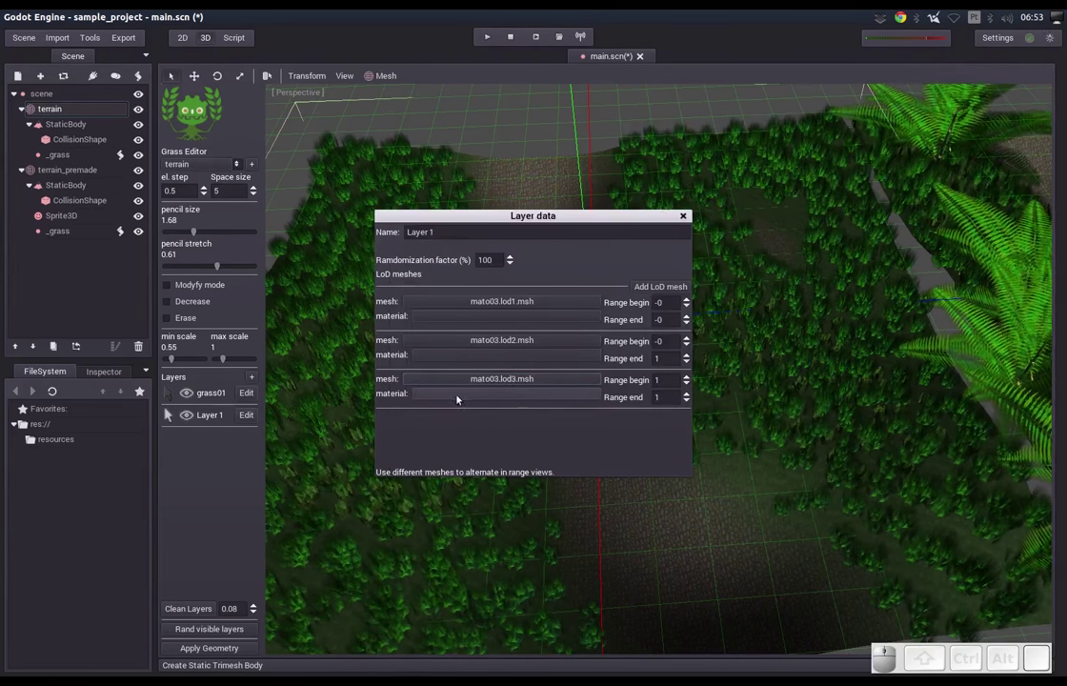
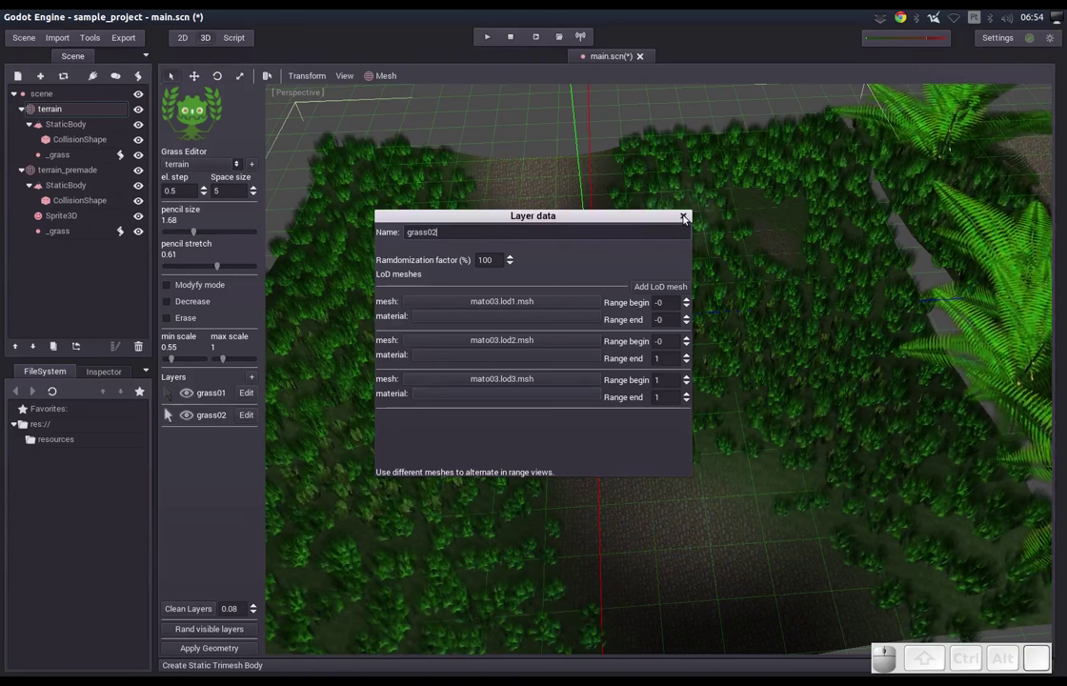
# Close the grass02 settings and add a new layer named mushroom using cogumelo.msh
pyautogui.click(684, 218)
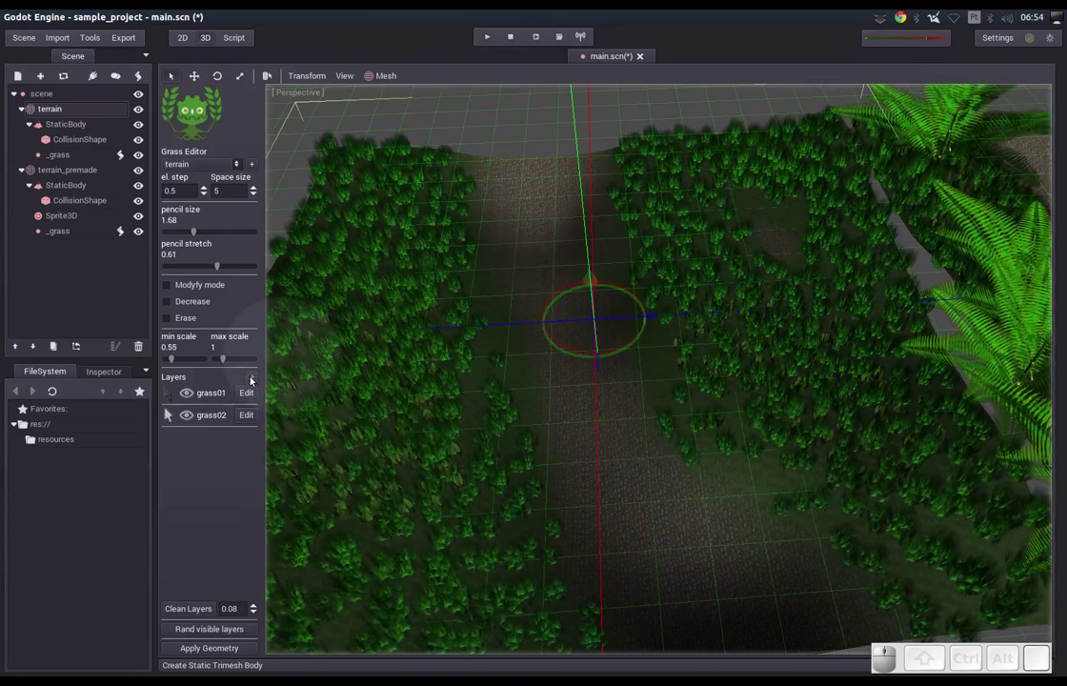
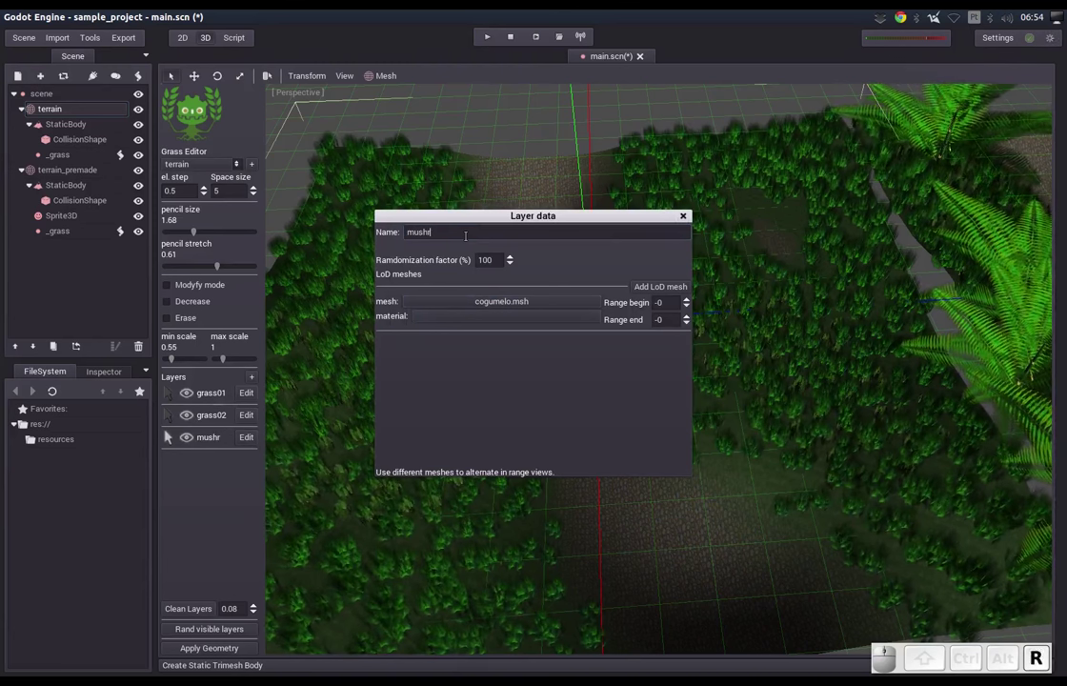
pyautogui.press('Return')
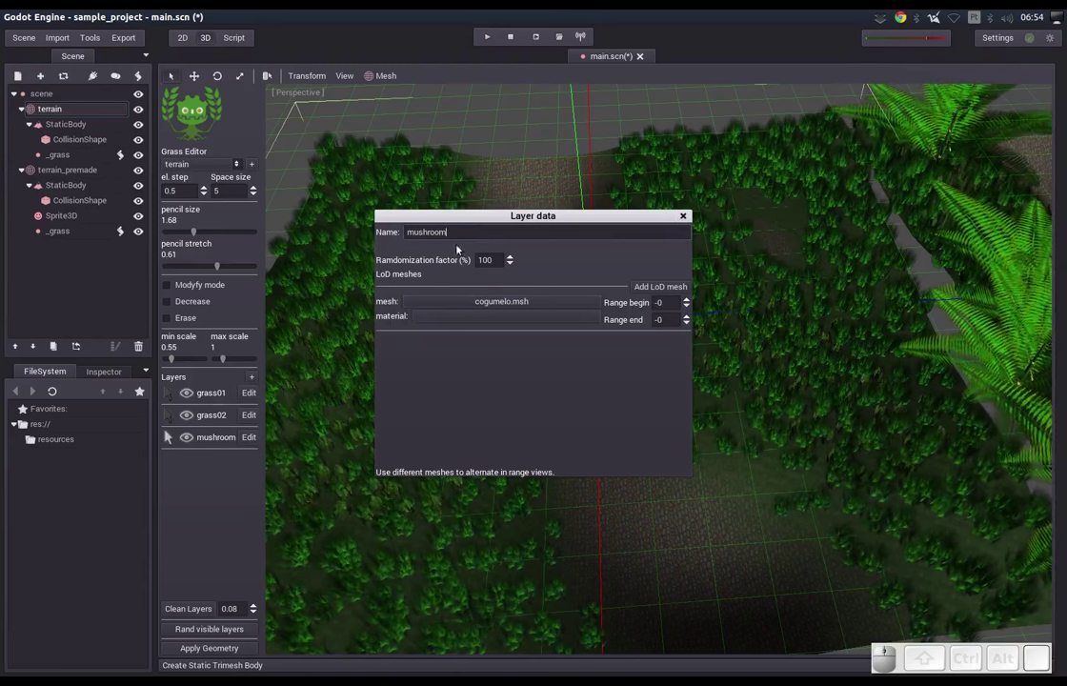
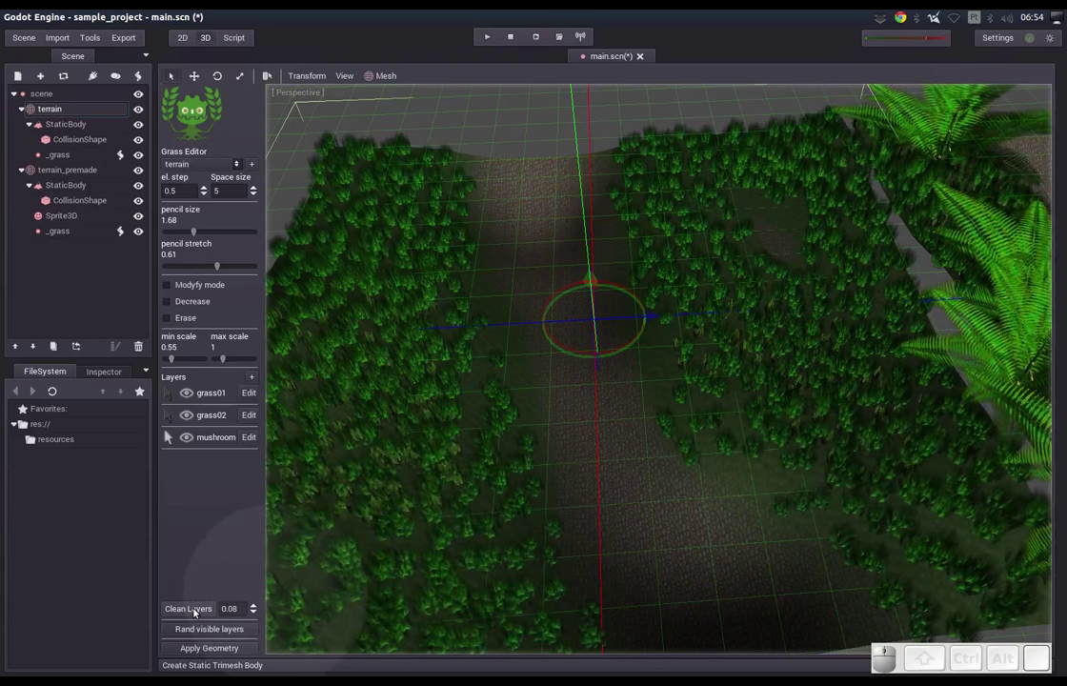
# With the mushroom layer active, scatter the visible layers randomly over the terrain
pyautogui.click(198, 611)
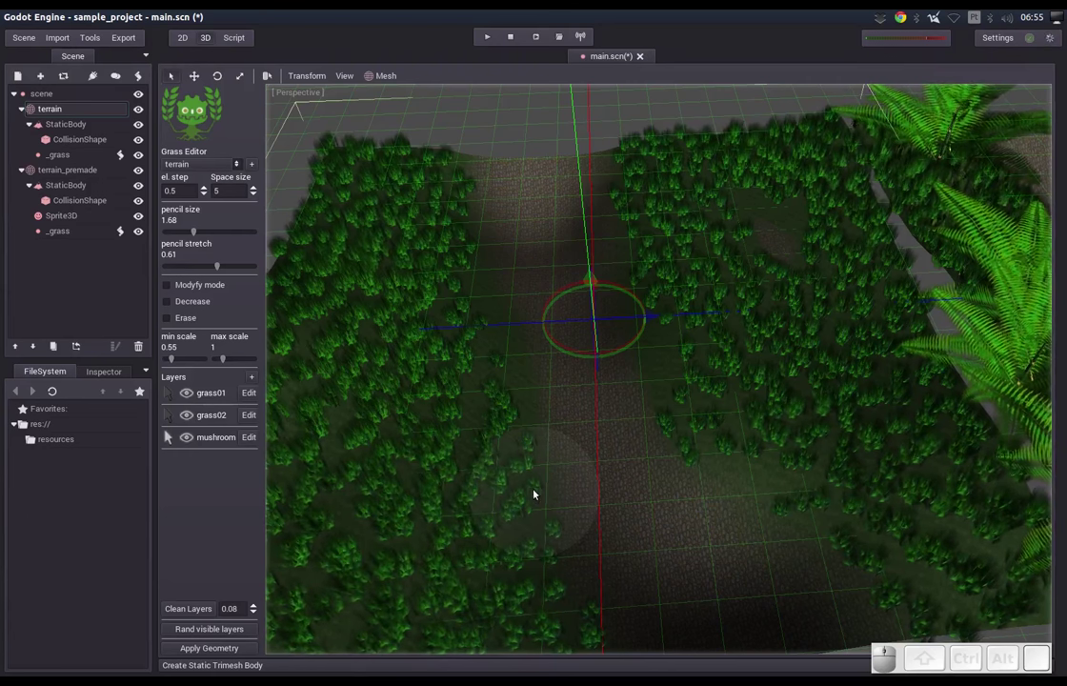
pyautogui.middleClick(502, 509)
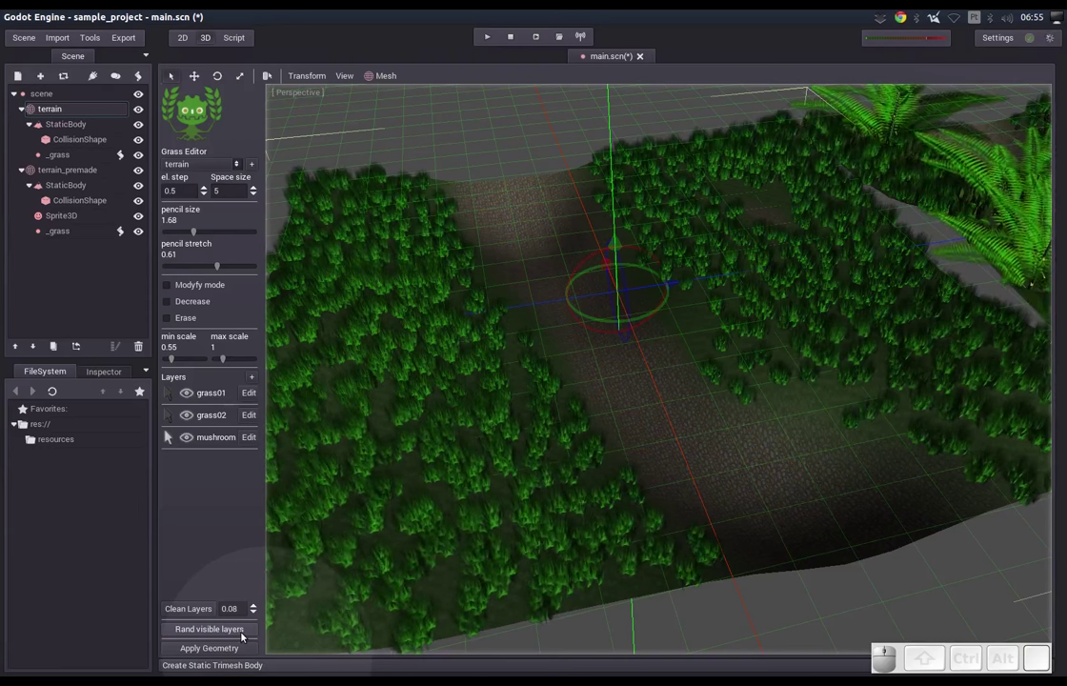
pyautogui.click(243, 635)
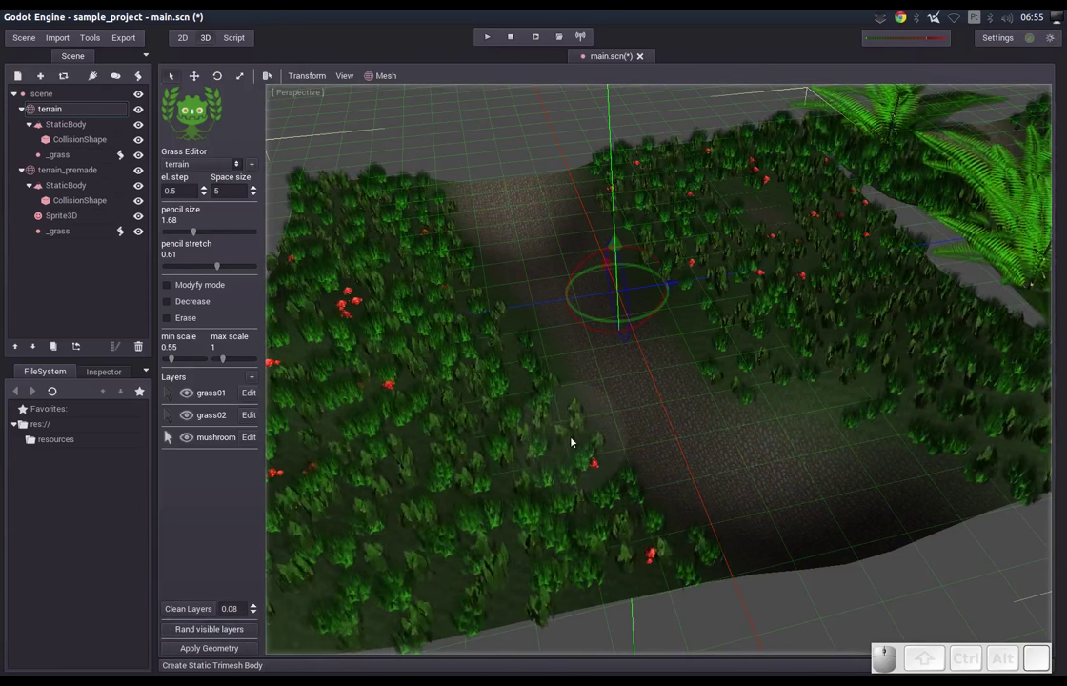
pyautogui.moveTo(572, 440); pyautogui.dragTo(602, 440)
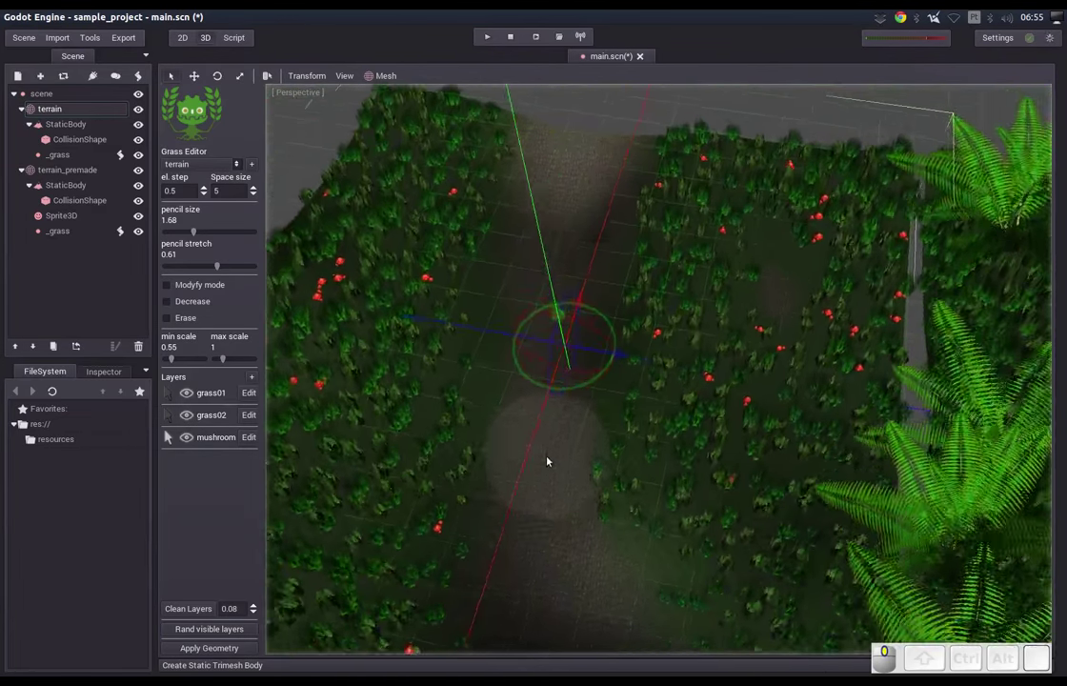
pyautogui.moveTo(620, 454); pyautogui.dragTo(423, 589)
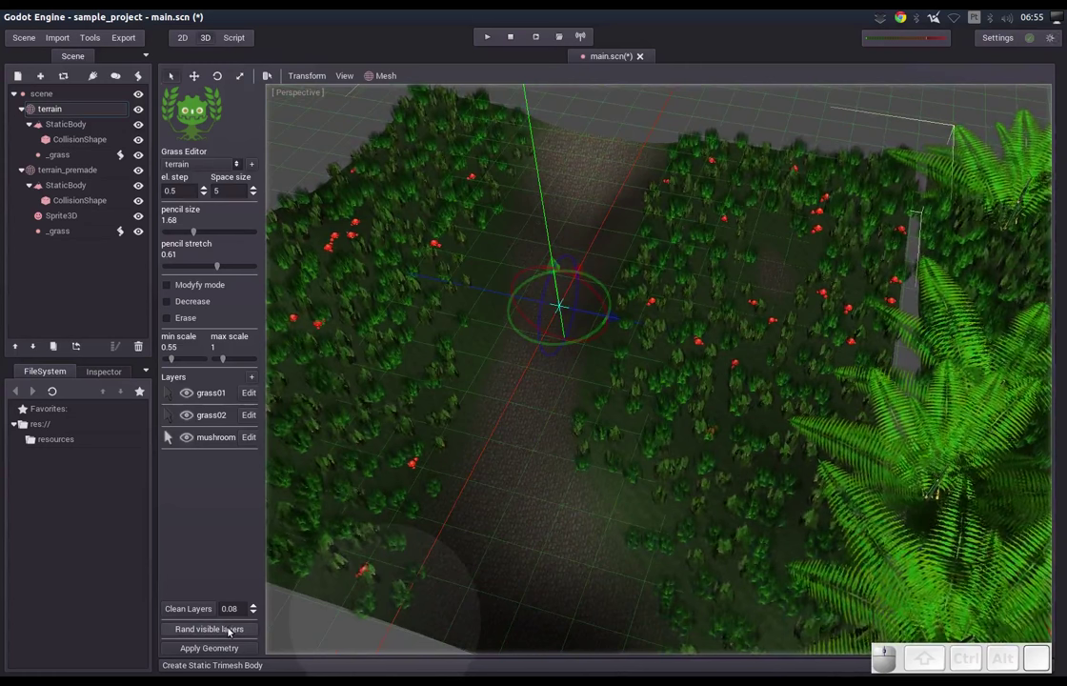
# Re-randomize the grass and mushroom placement and paint more red mushrooms onto the grass
pyautogui.click(233, 631)
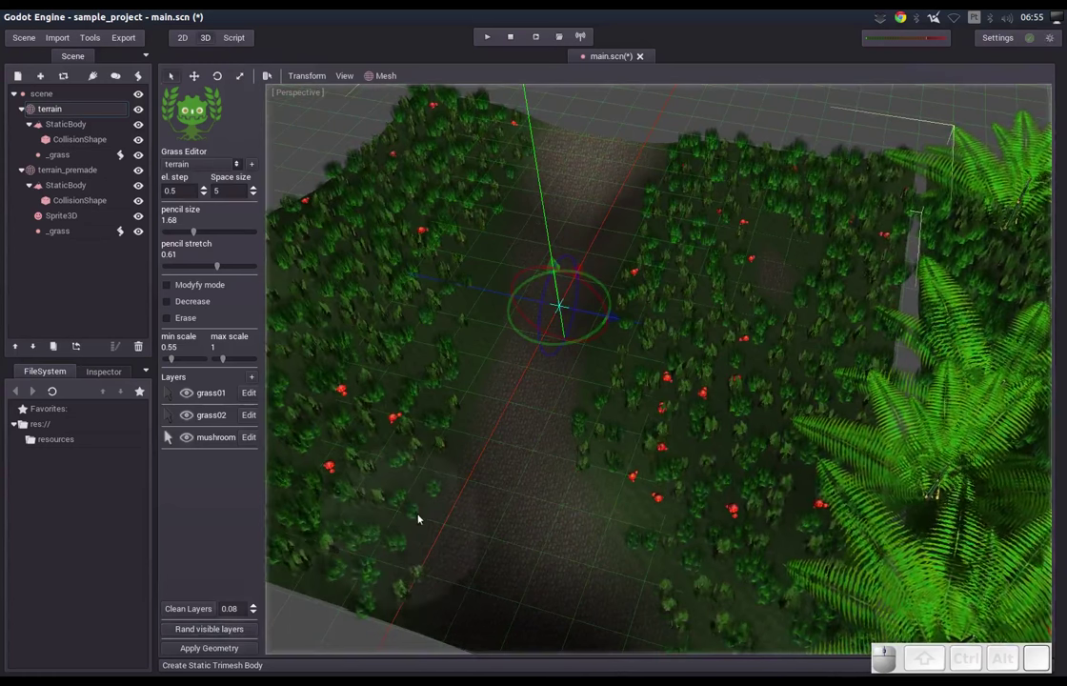
pyautogui.middleClick(431, 513)
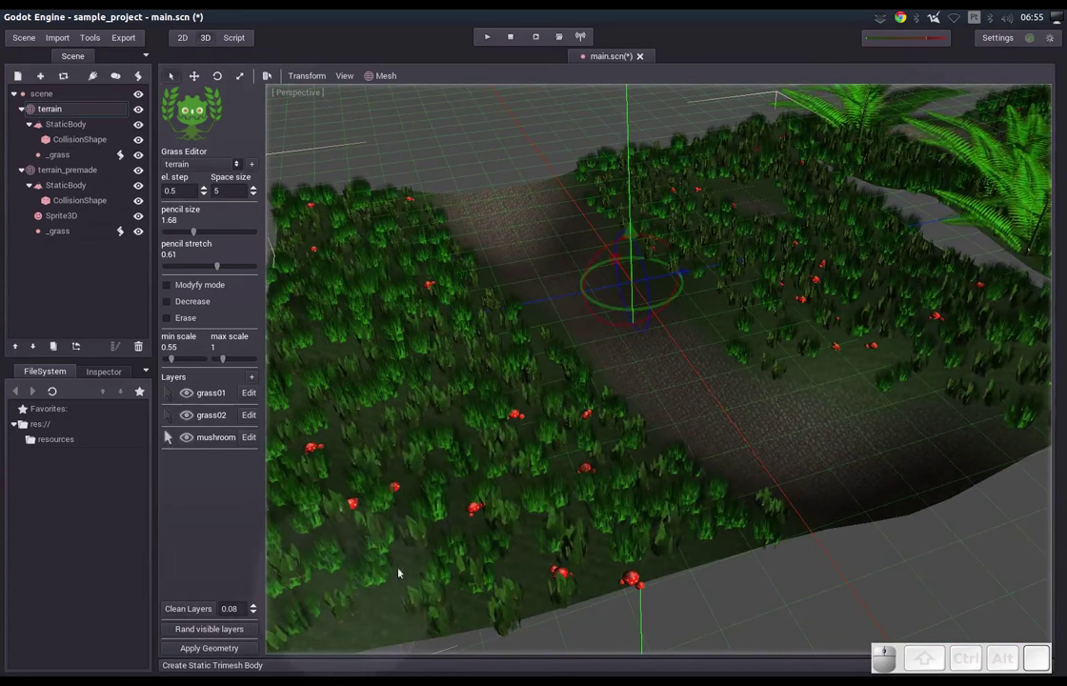
pyautogui.moveTo(548, 500); pyautogui.dragTo(549, 506)
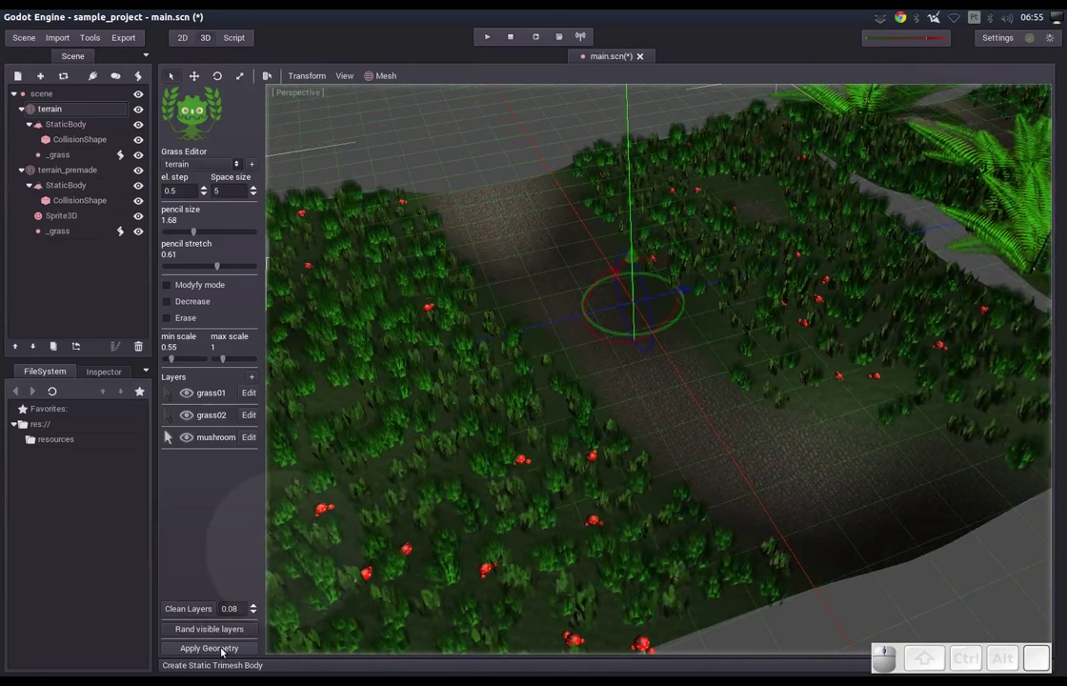
# Apply the painted layers as geometry and save the scene
pyautogui.click(221, 652)
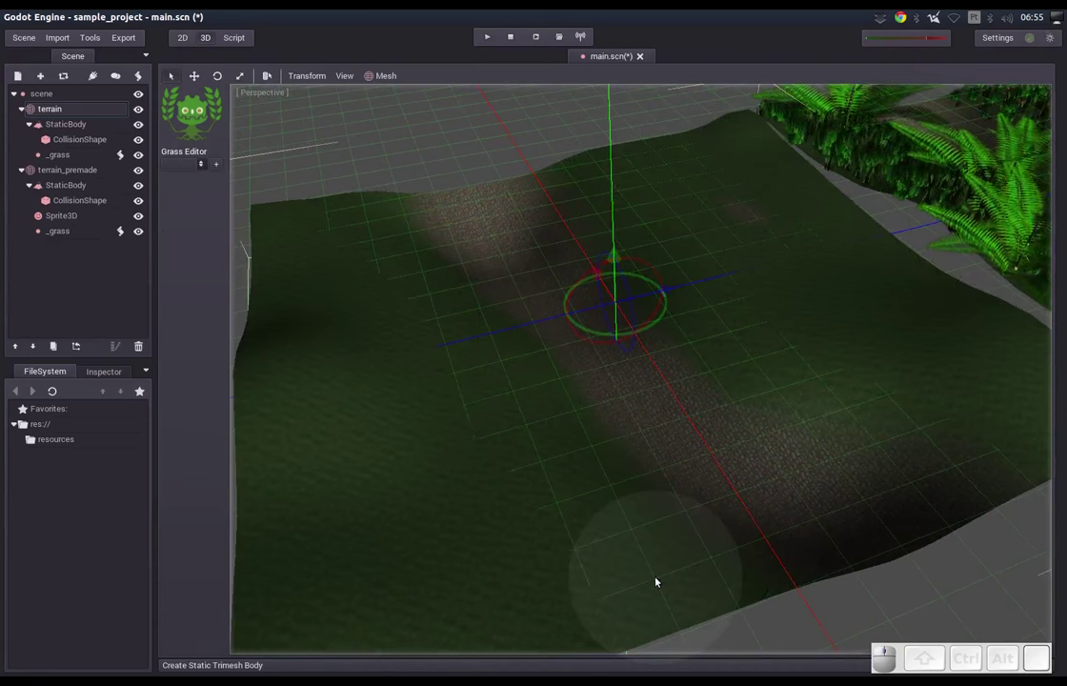
pyautogui.moveTo(584, 403); pyautogui.dragTo(576, 408)
pyautogui.click(28, 47)
pyautogui.click(65, 99)
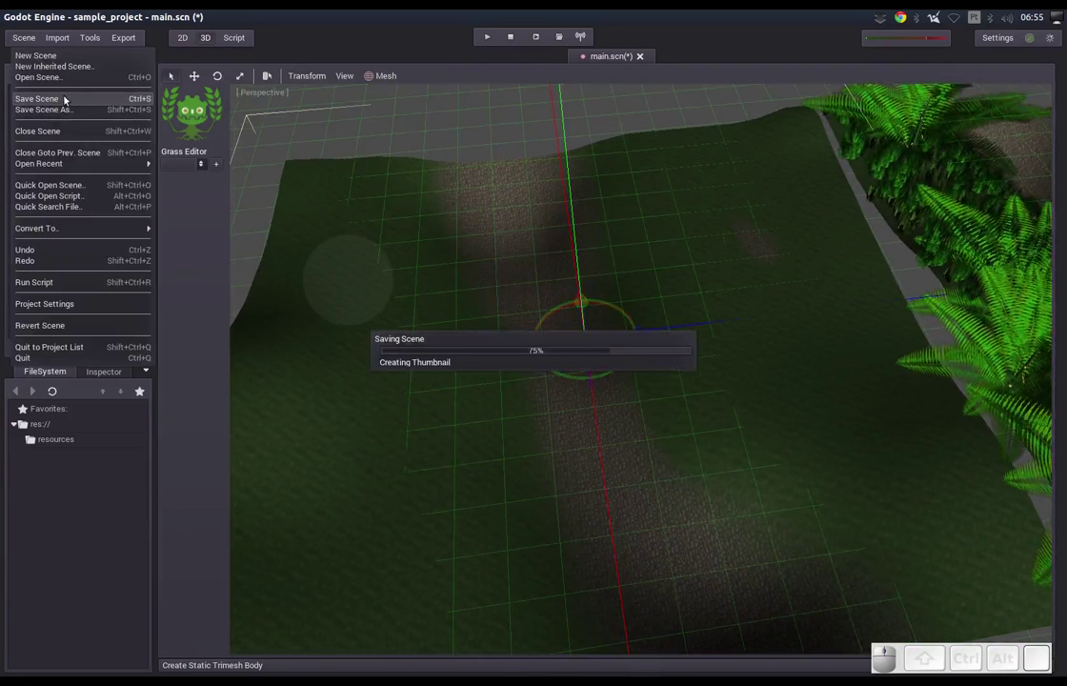
# Revert the scene to reload main.scn from disk, confirming with Yes
pyautogui.click(27, 45)
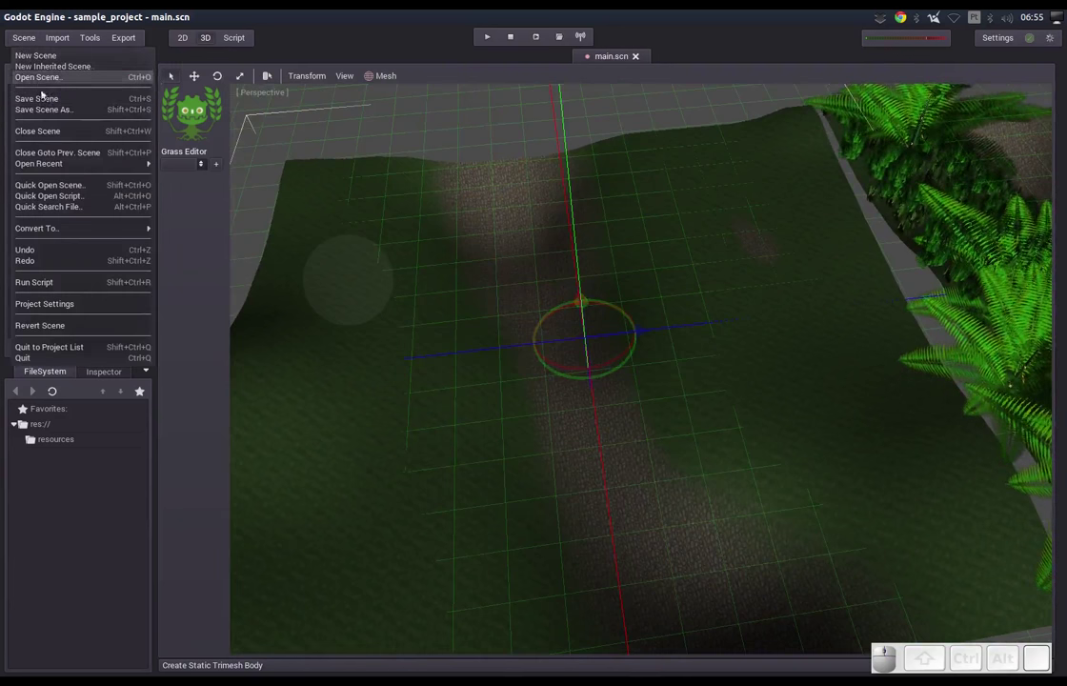
pyautogui.click(52, 131)
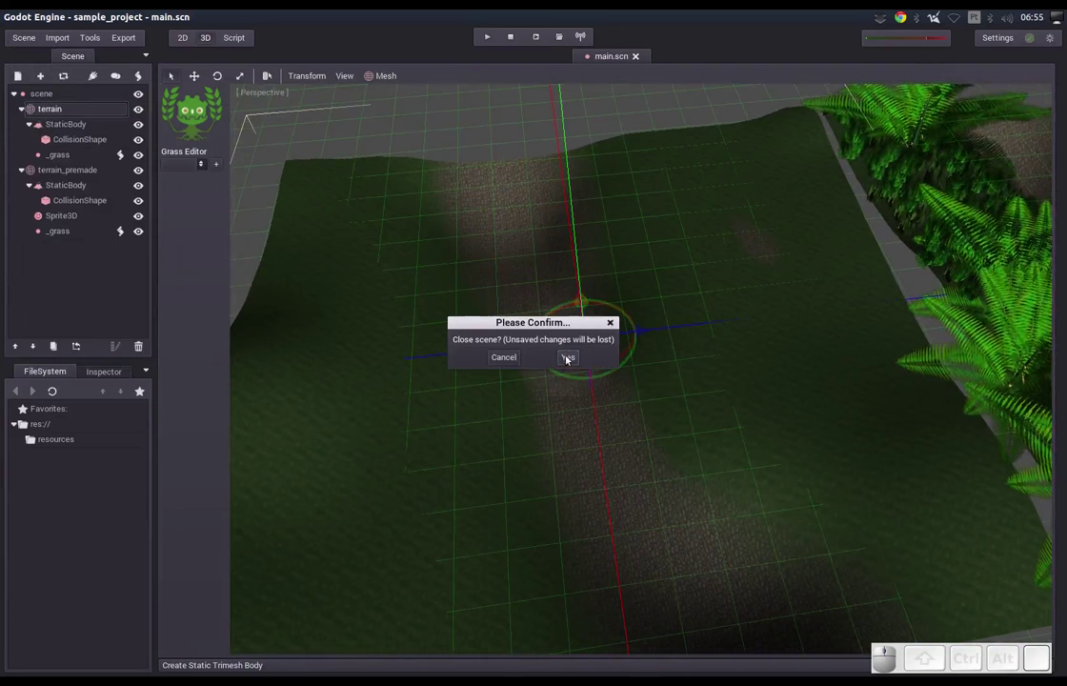
pyautogui.moveTo(572, 361); pyautogui.dragTo(173, 149)
pyautogui.click(24, 42)
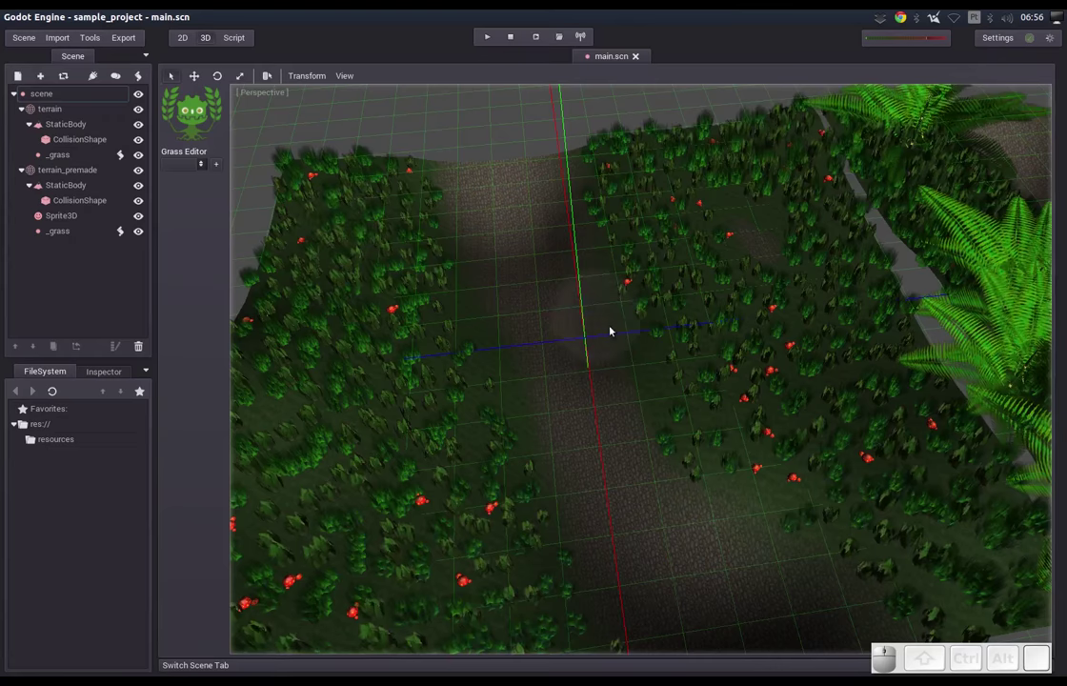
# Select the terrain node again so the Grass Editor lists grass01, grass02 and mushroom
pyautogui.moveTo(532, 448); pyautogui.dragTo(545, 432)
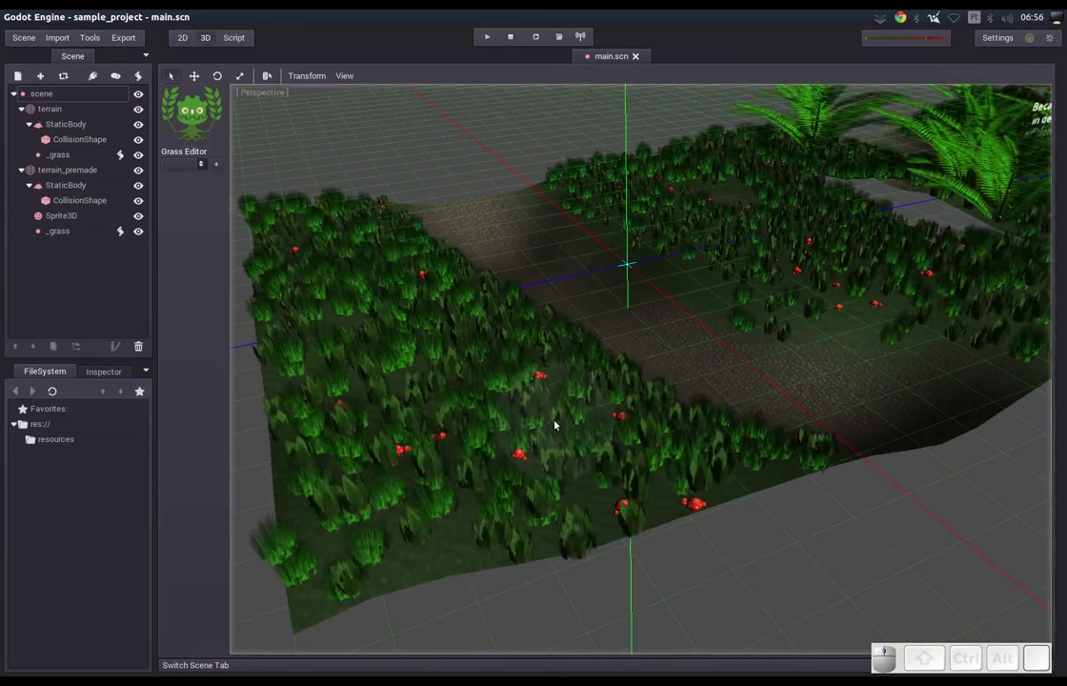
pyautogui.click(219, 167)
pyautogui.moveTo(487, 252); pyautogui.dragTo(471, 403)
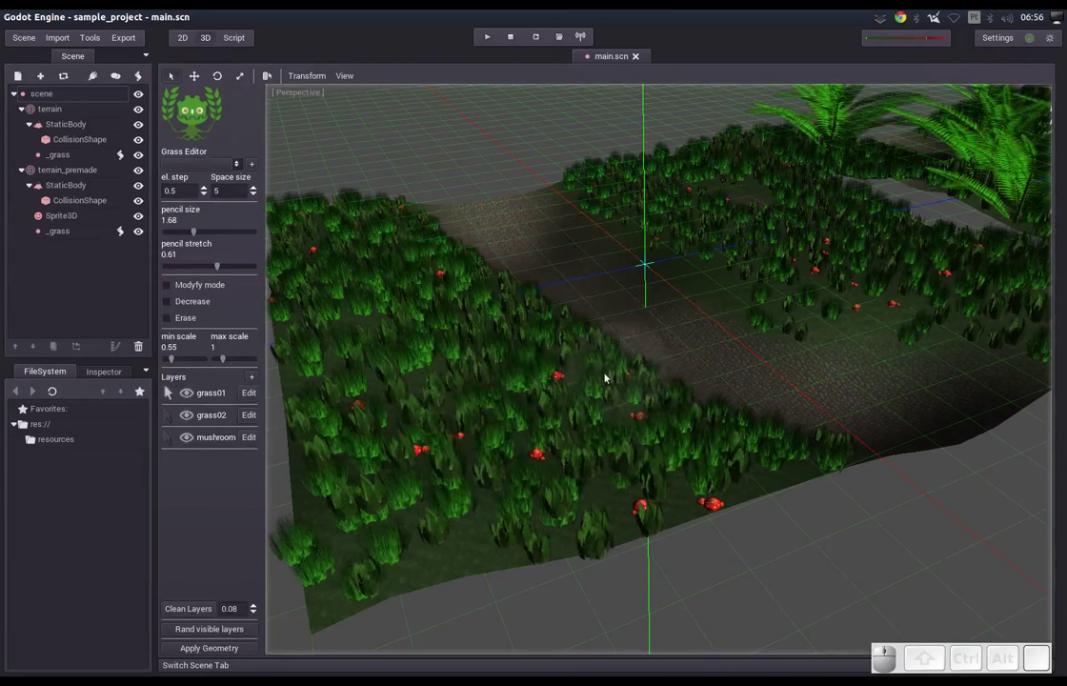
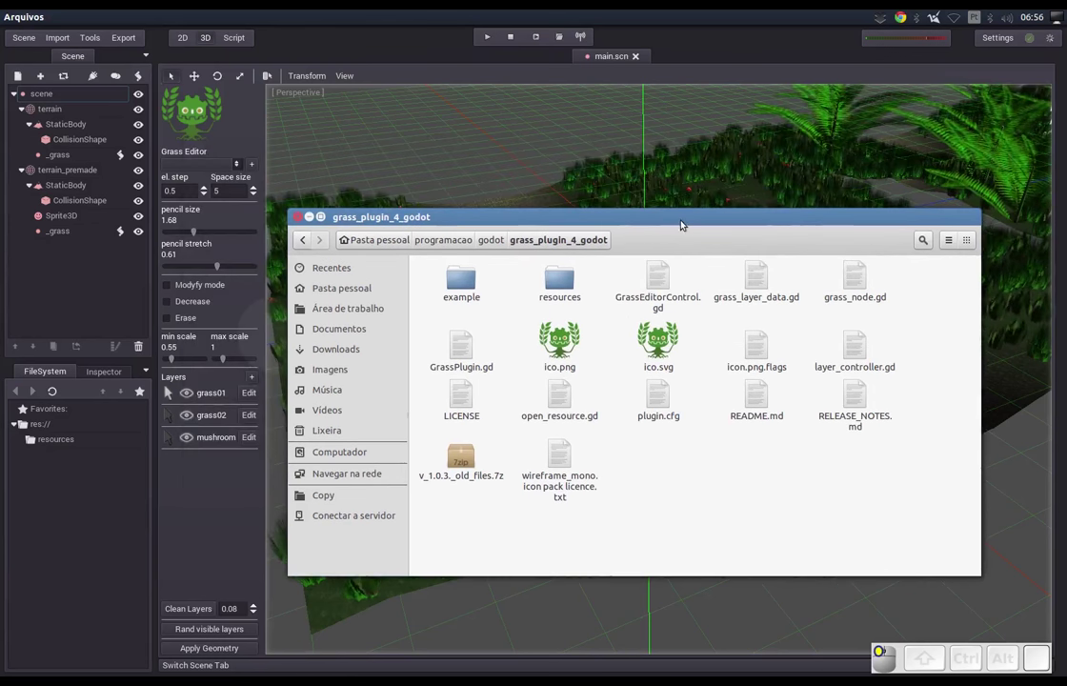
pyautogui.press('ctrl+t')
pyautogui.click(390, 242)
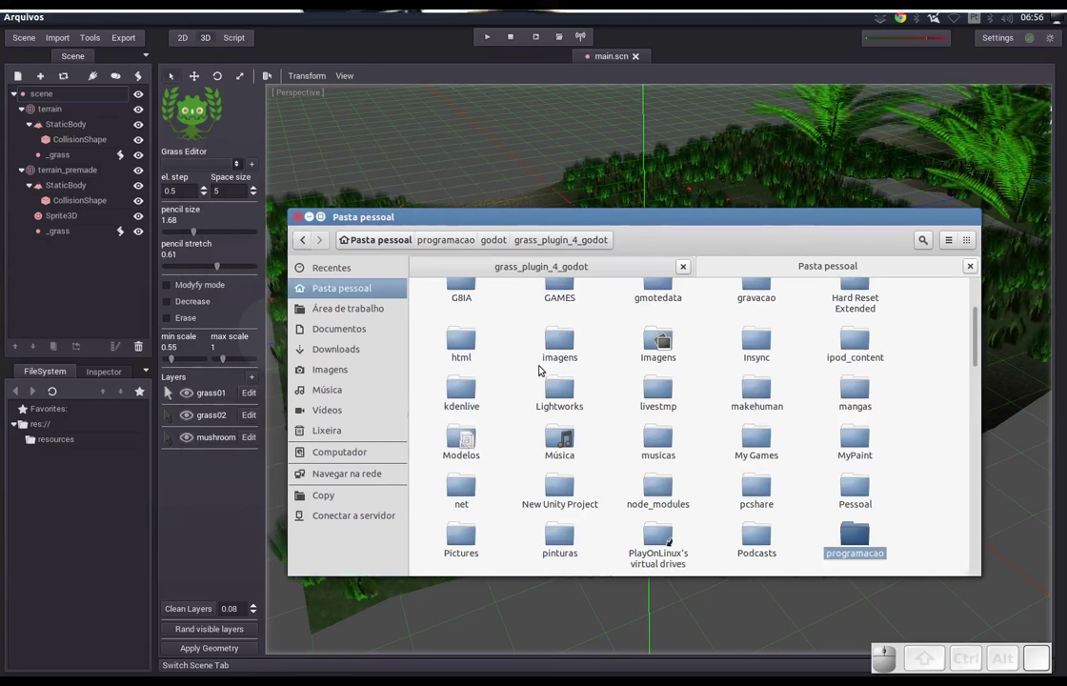
pyautogui.click(532, 375)
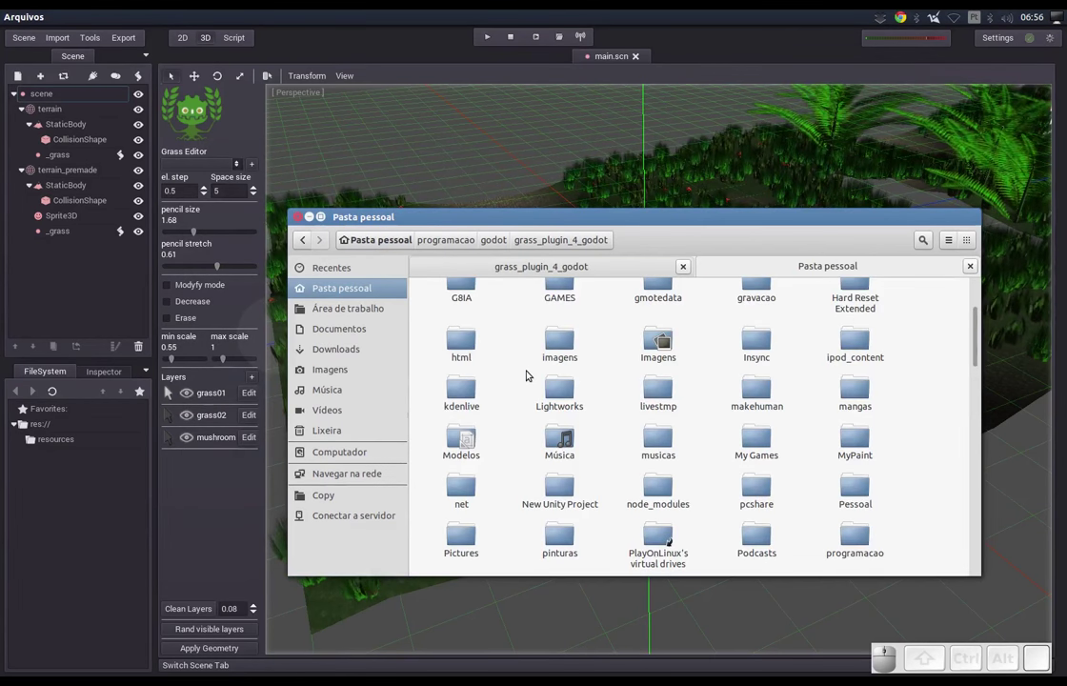
pyautogui.press('ctrl+h')
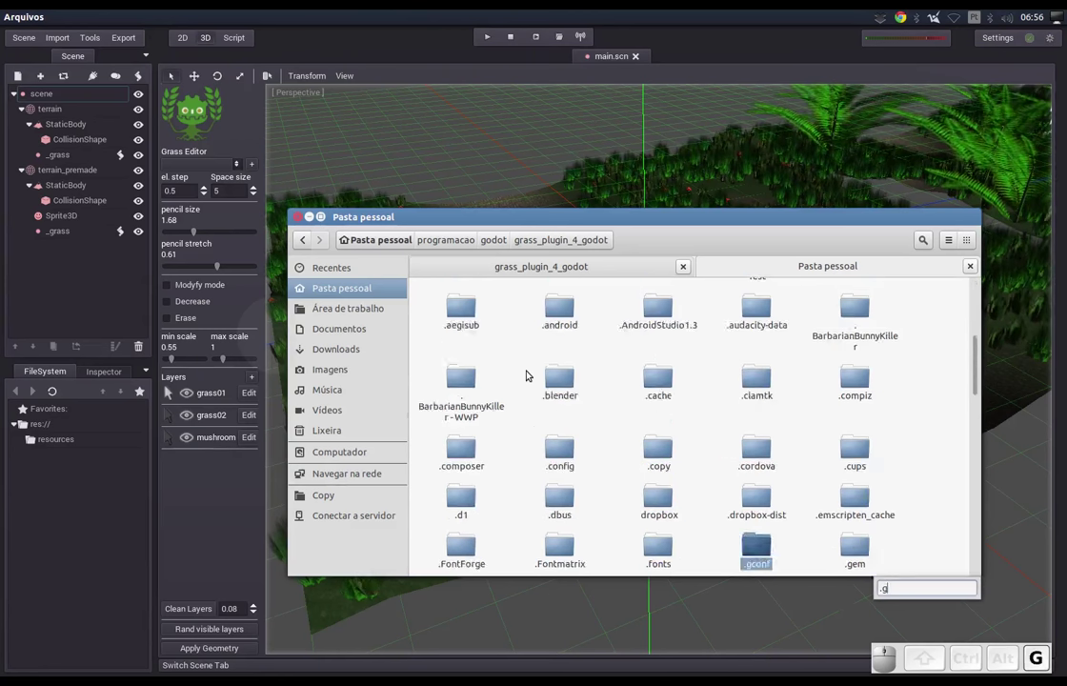
pyautogui.press('Return')
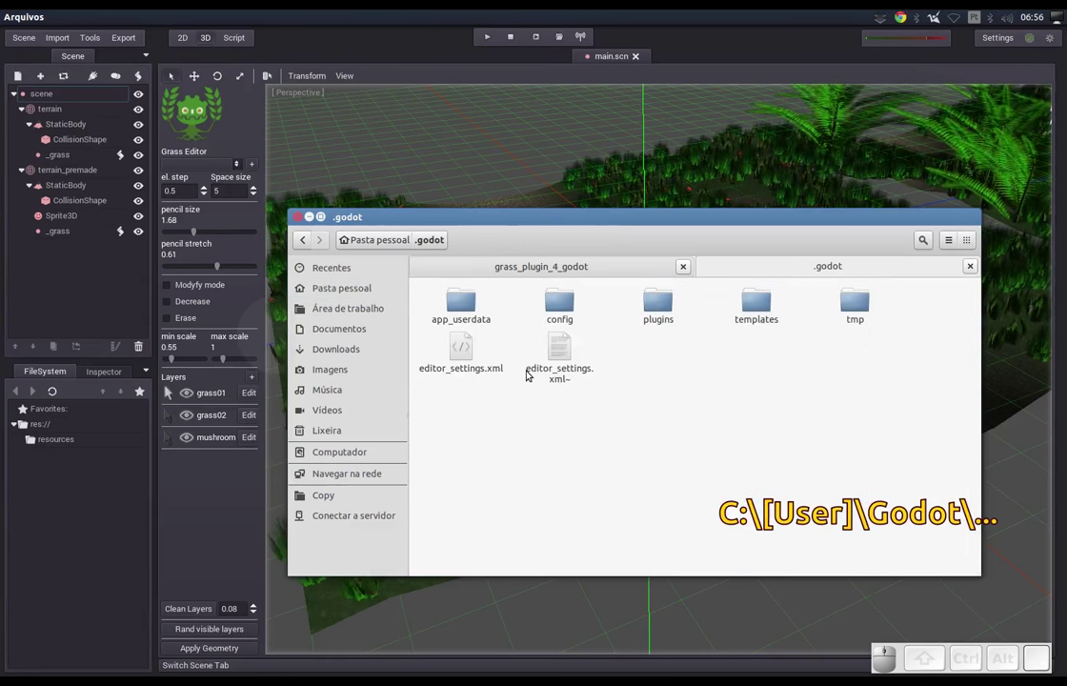
pyautogui.click(641, 401)
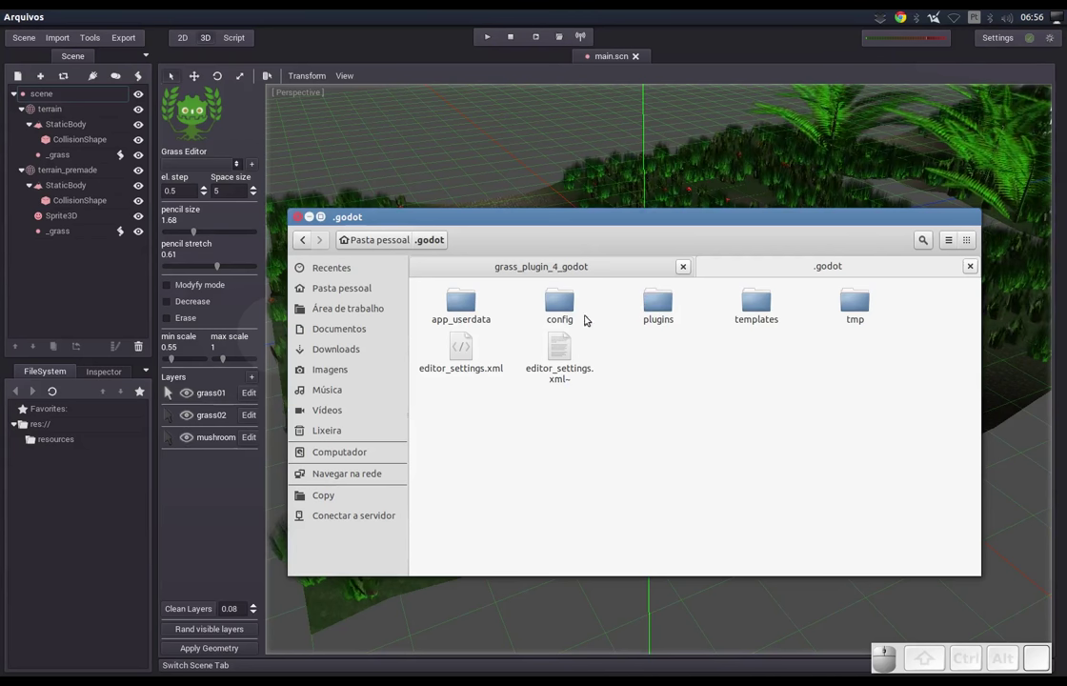
pyautogui.click(469, 309)
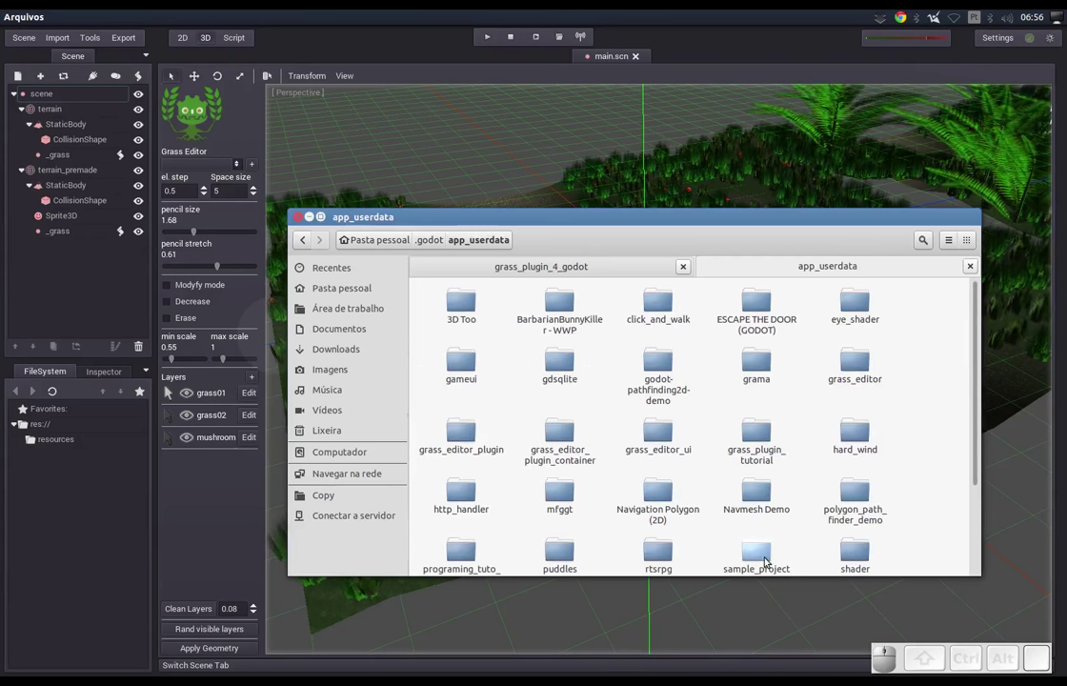
pyautogui.click(754, 550)
pyautogui.click(495, 421)
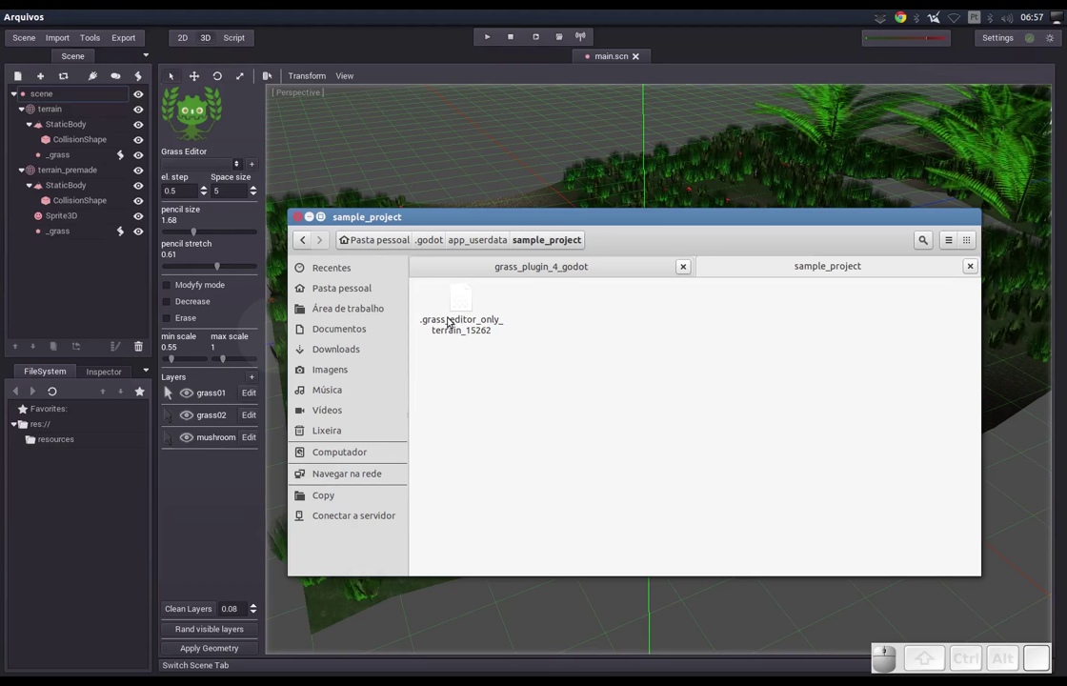
pyautogui.click(464, 315)
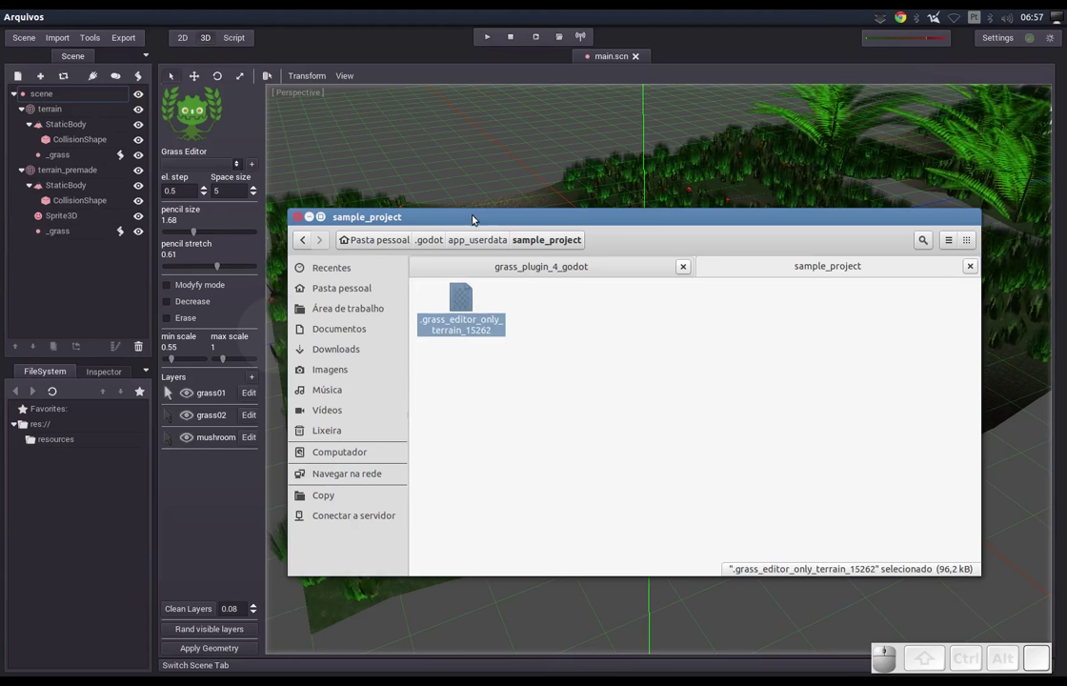
pyautogui.click(479, 217)
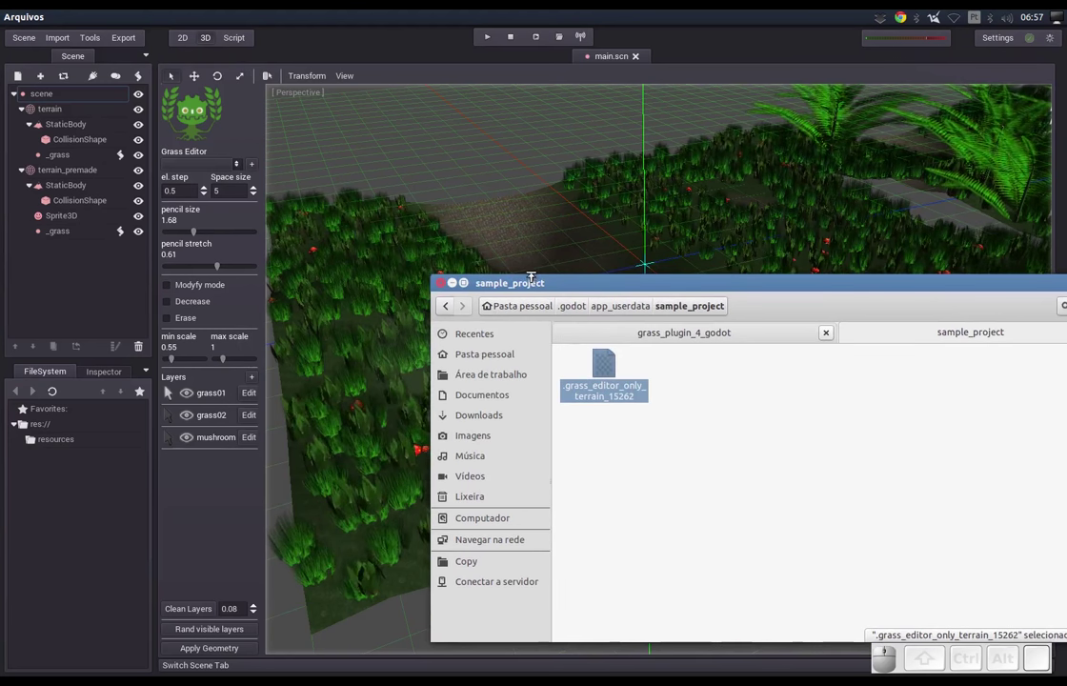
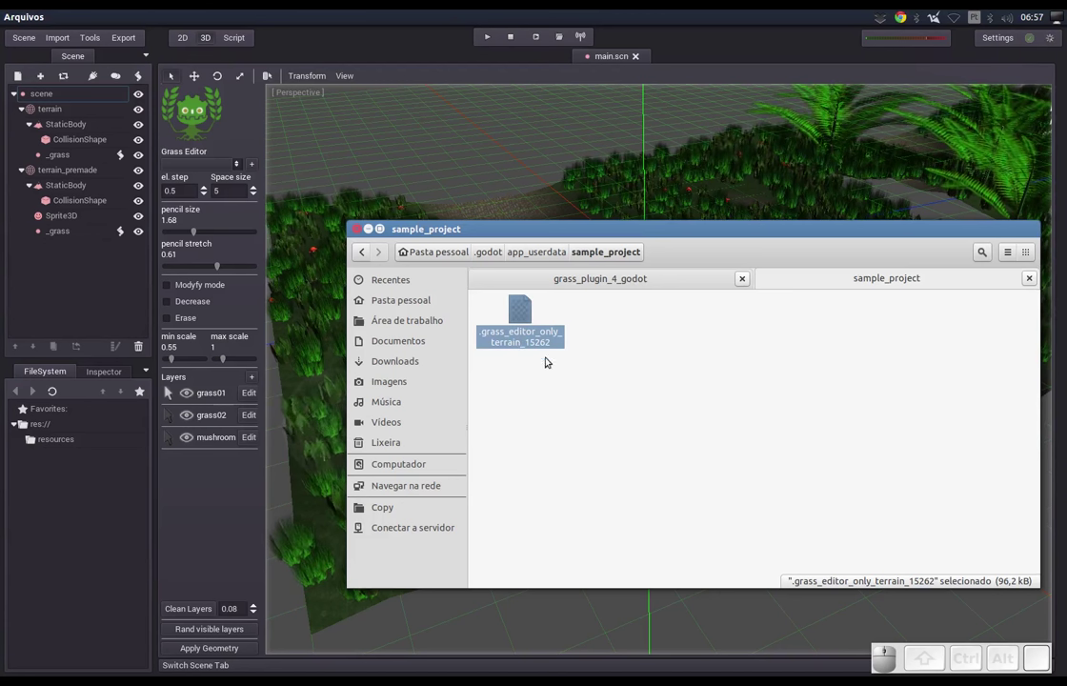
pyautogui.click(465, 236)
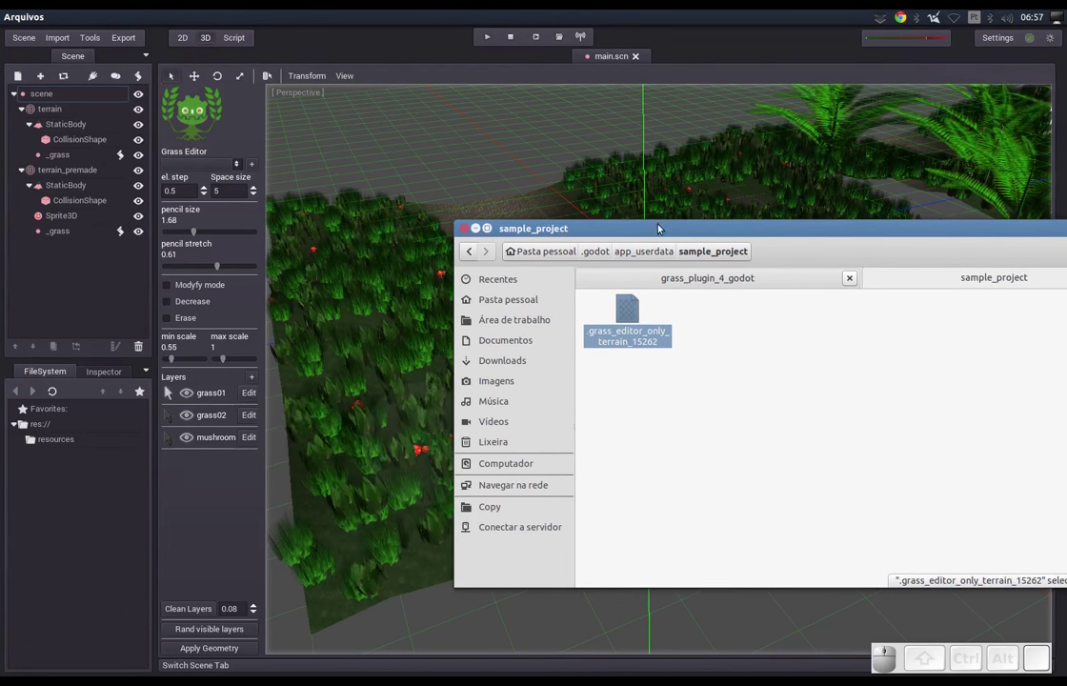
pyautogui.moveTo(663, 230); pyautogui.dragTo(556, 260)
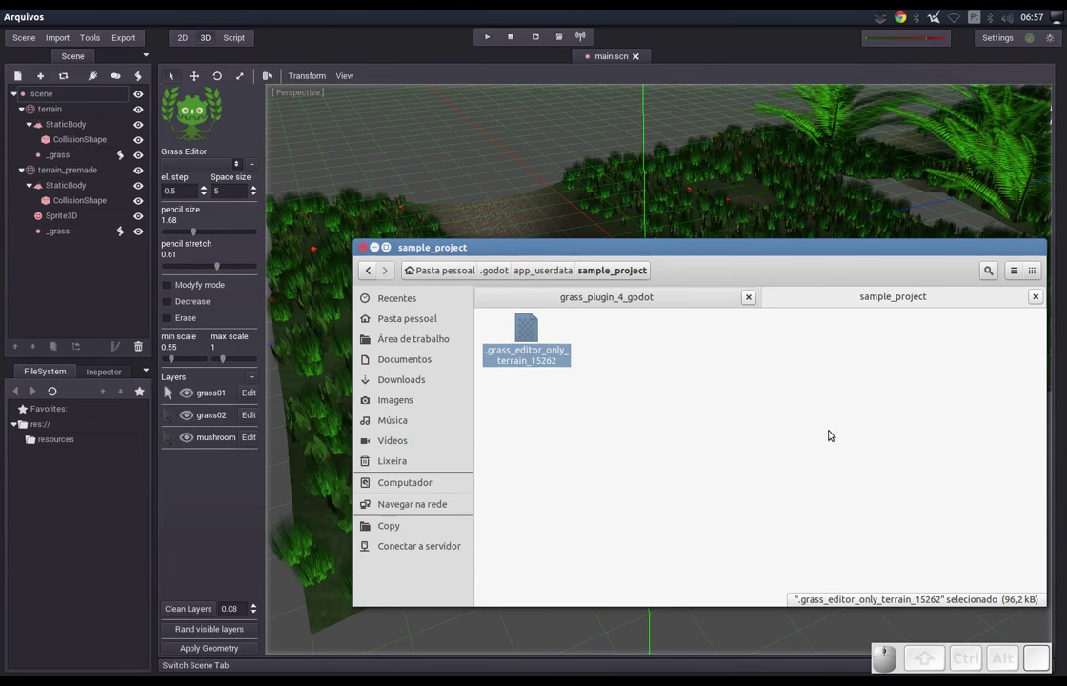
pyautogui.moveTo(787, 252); pyautogui.dragTo(623, 359)
pyautogui.press('ctrl+h')
pyautogui.click(996, 300)
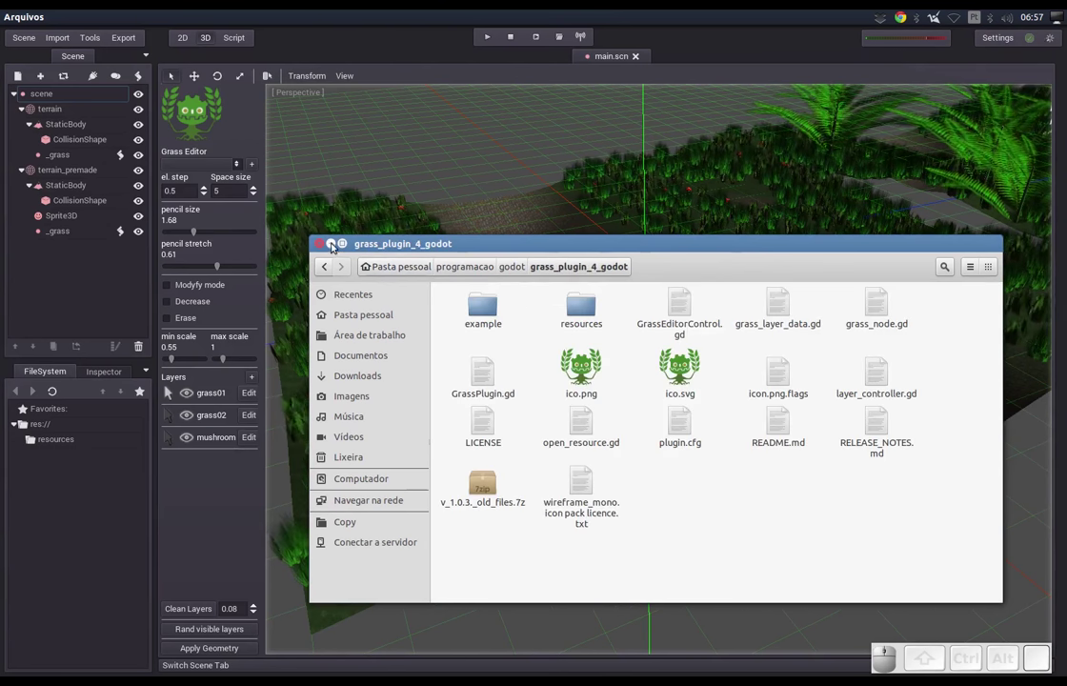
# Close the Arquivos file manager window showing the plugin folder
pyautogui.click(333, 239)
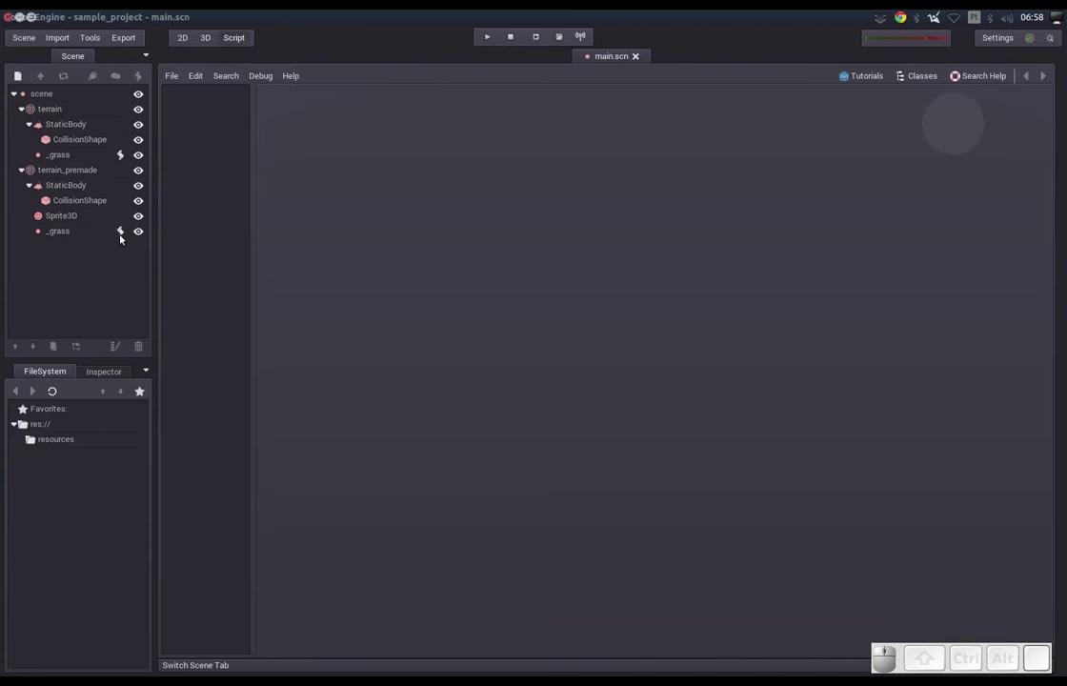
pyautogui.click(124, 237)
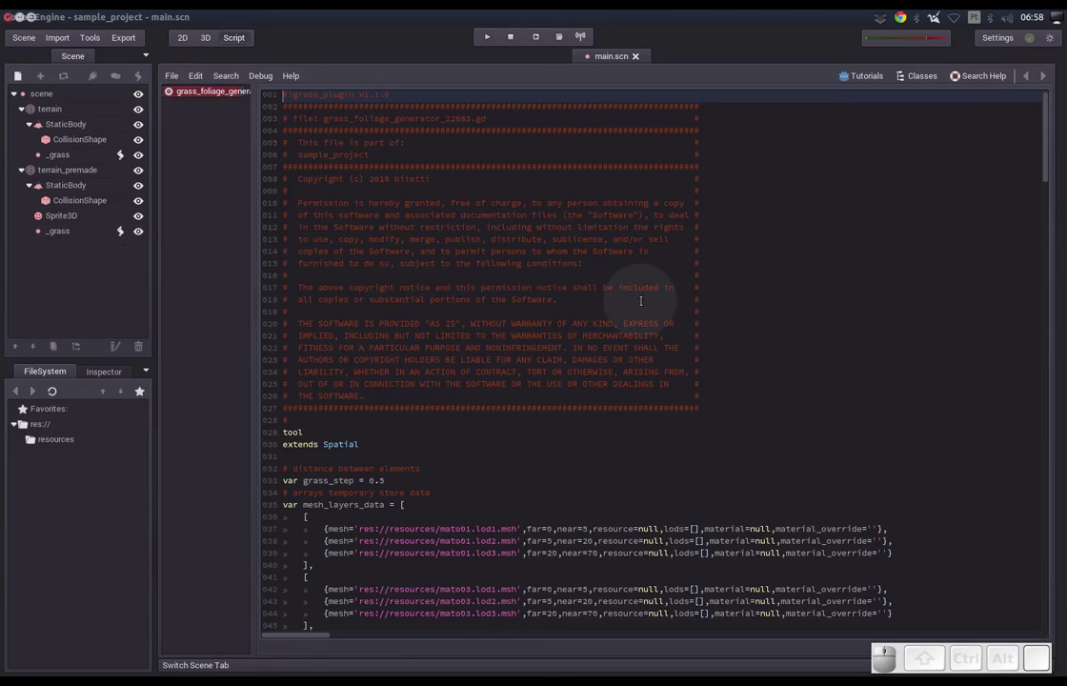
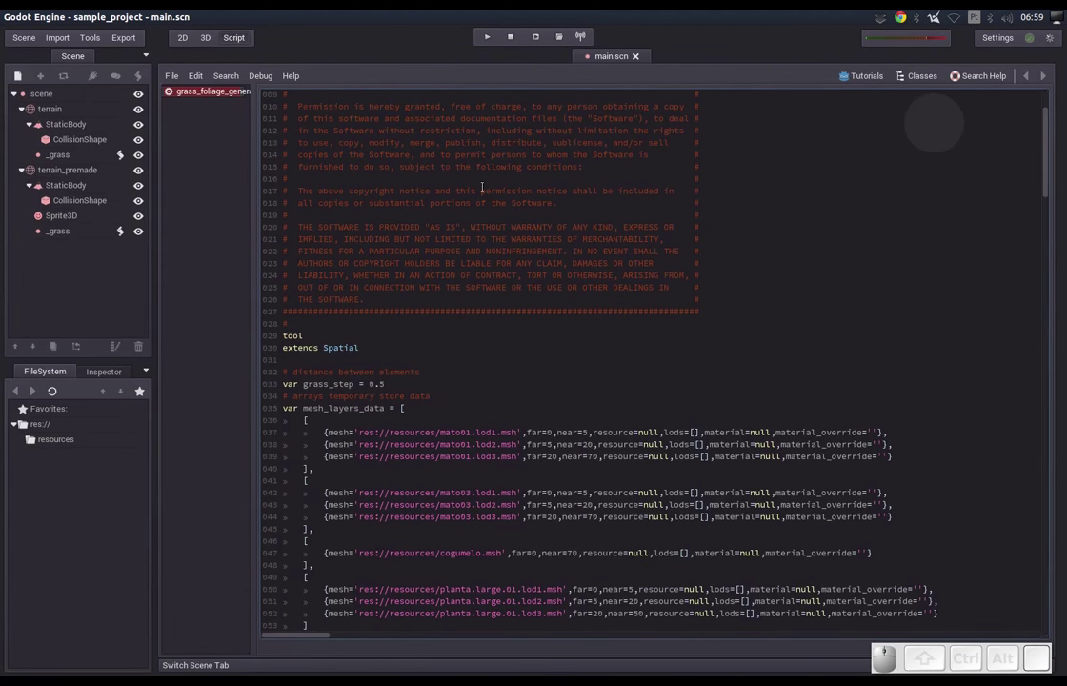
pyautogui.press('ctrl+w')
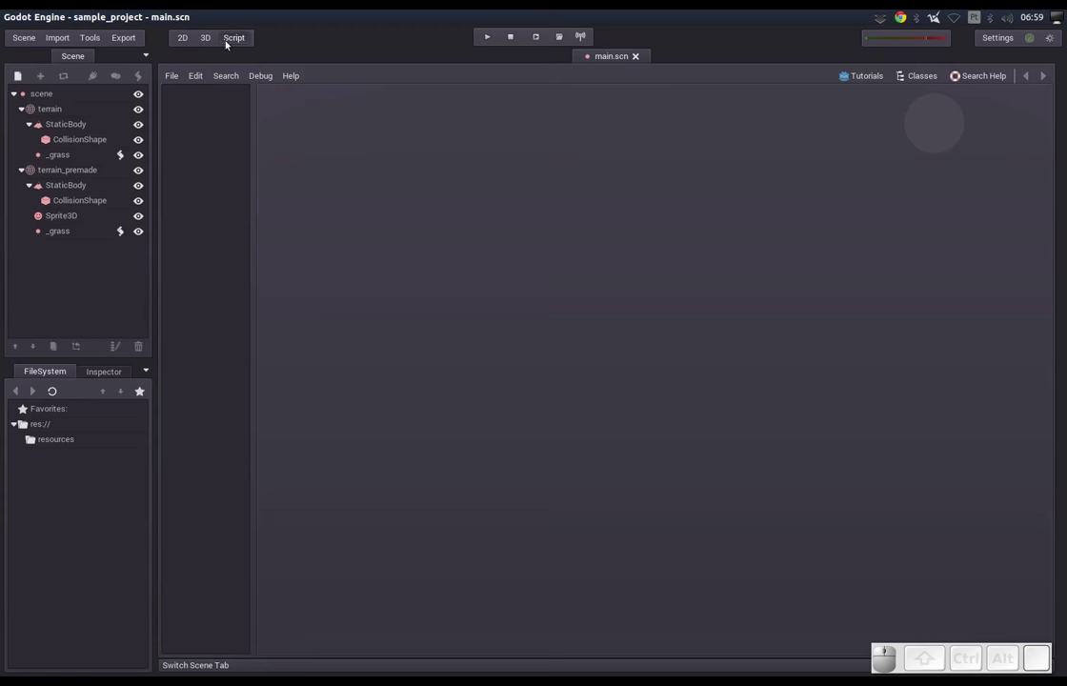
# Return to the 3D view and check the Grass Editor plugin in Settings > Plugins
pyautogui.click(207, 43)
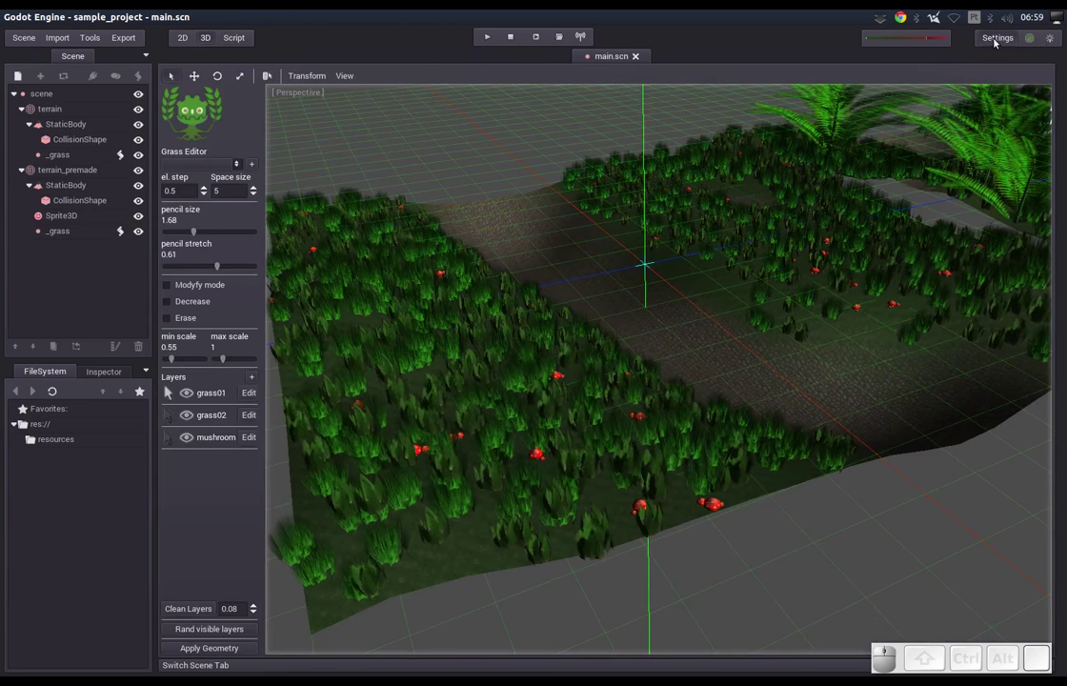
pyautogui.click(991, 42)
pyautogui.click(979, 64)
pyautogui.click(969, 57)
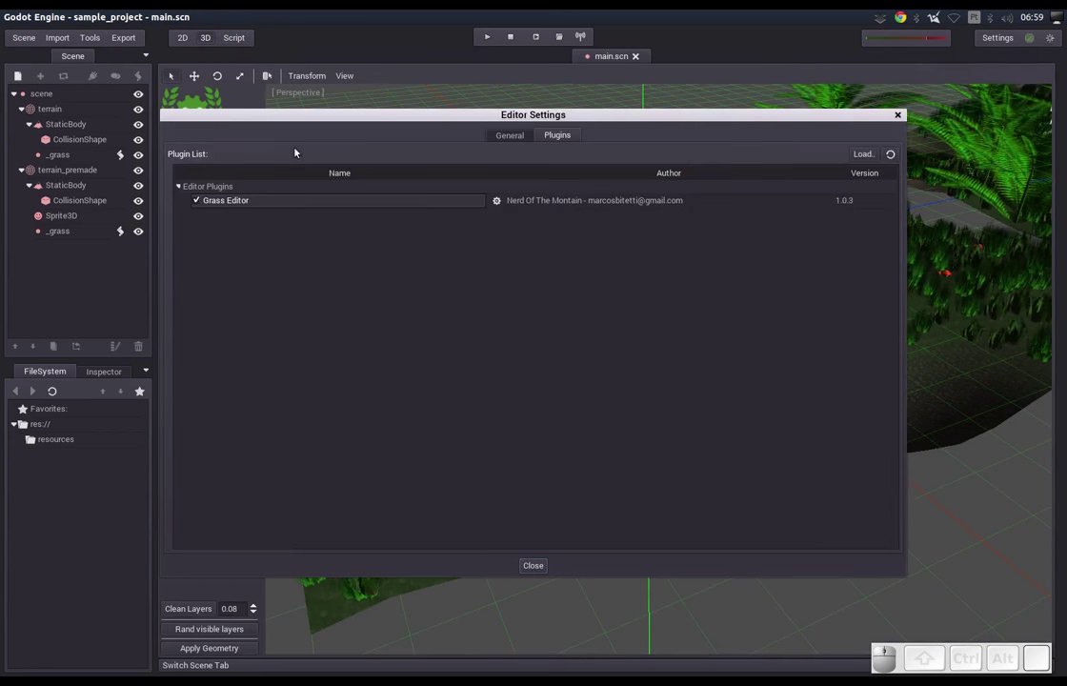
pyautogui.click(196, 205)
# Deselect the terrain, face the dirt path and choose Scene > Quit to exit the editor
pyautogui.click(815, 56)
pyautogui.moveTo(746, 288); pyautogui.dragTo(716, 286)
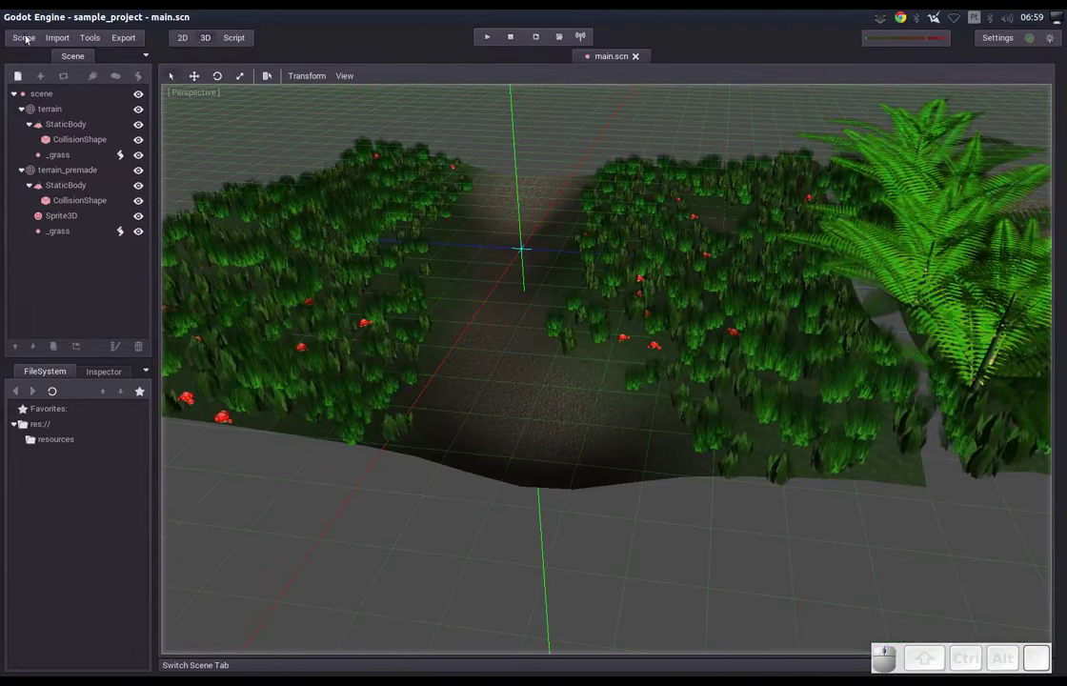
pyautogui.click(25, 39)
pyautogui.scroll(-3)
pyautogui.click(50, 360)
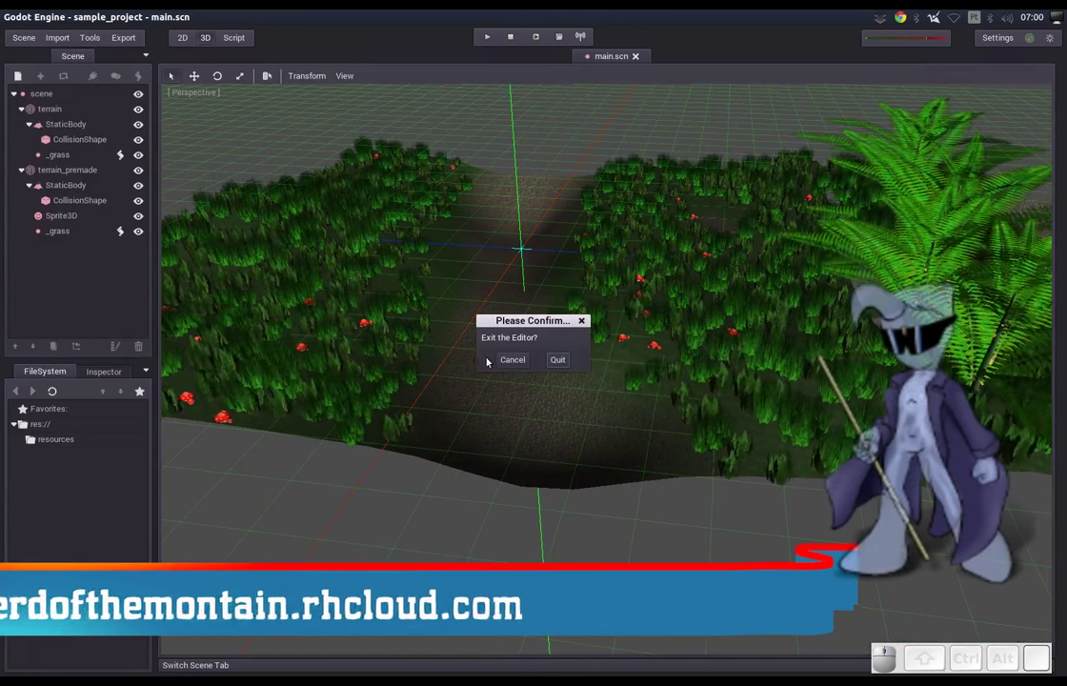